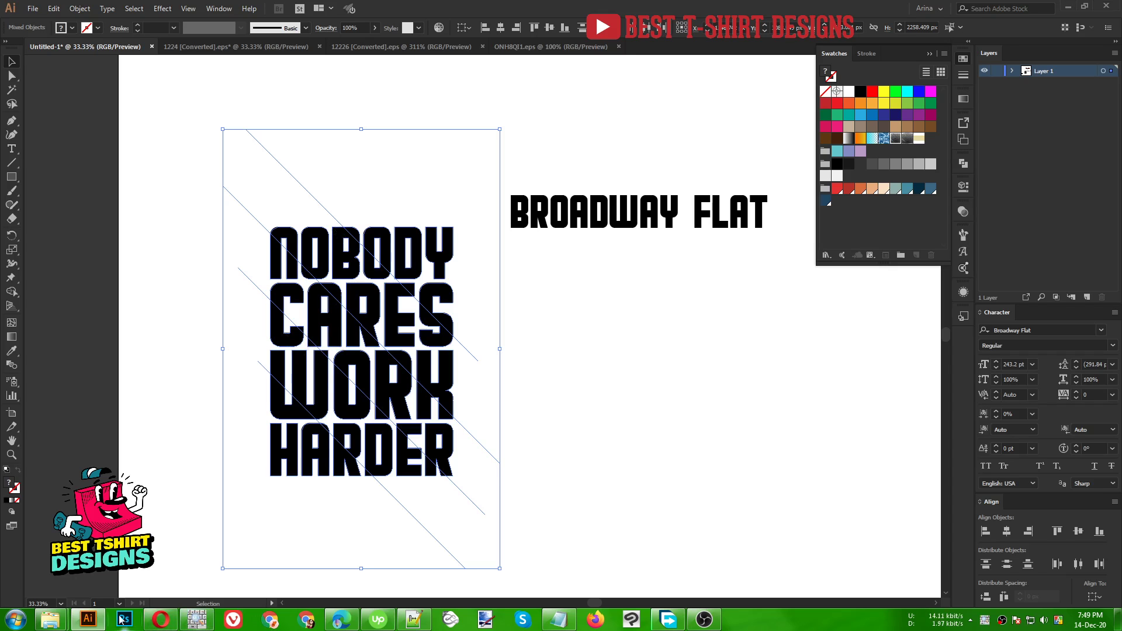
- Select the slogan with its diagonal lines and start Shape Builder (Shift+M) with a red swatch, undoing a stray fill
left_click_drag(102, 622, 780, 518)
key("shift+m")
left_click(697, 445)
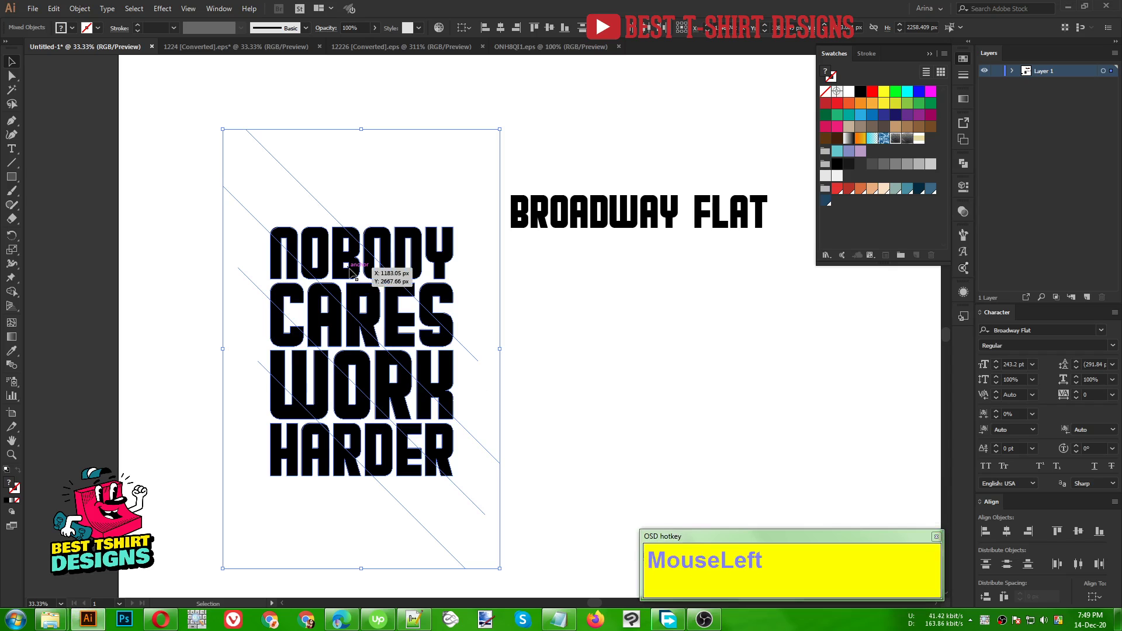
key("shift+m")
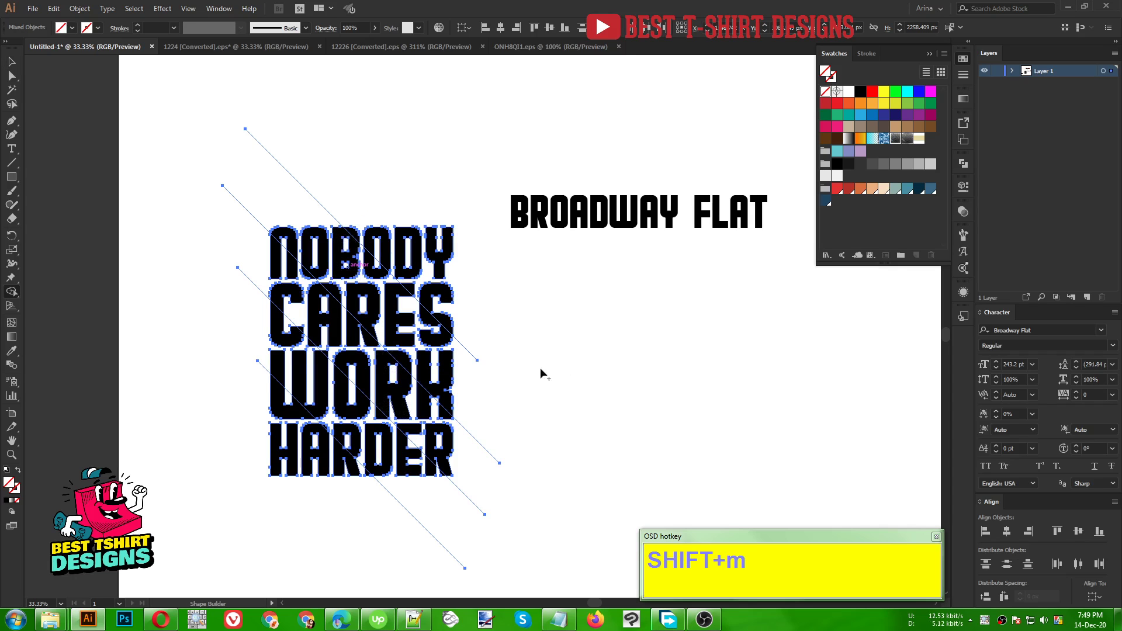
scroll("up", 3)
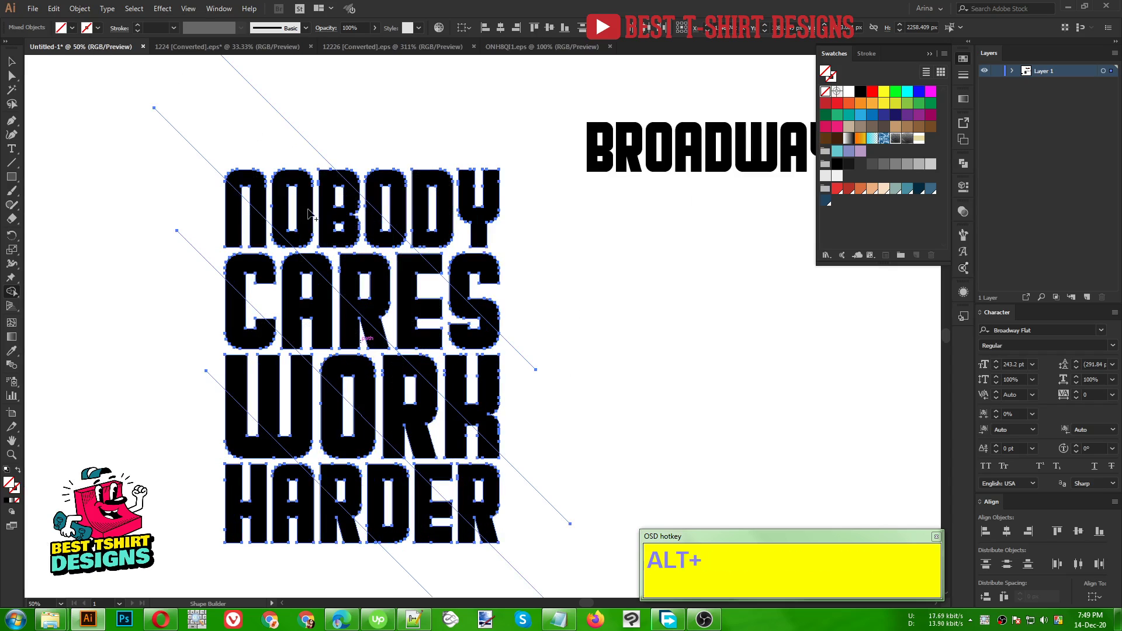
left_click(306, 187)
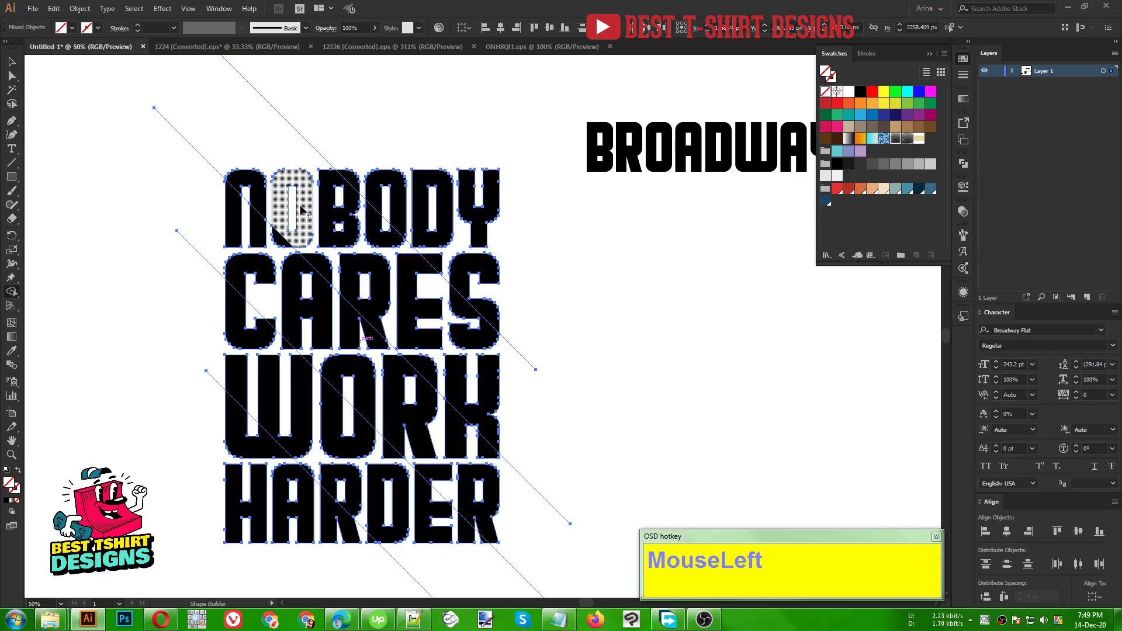
key("ctrl+z")
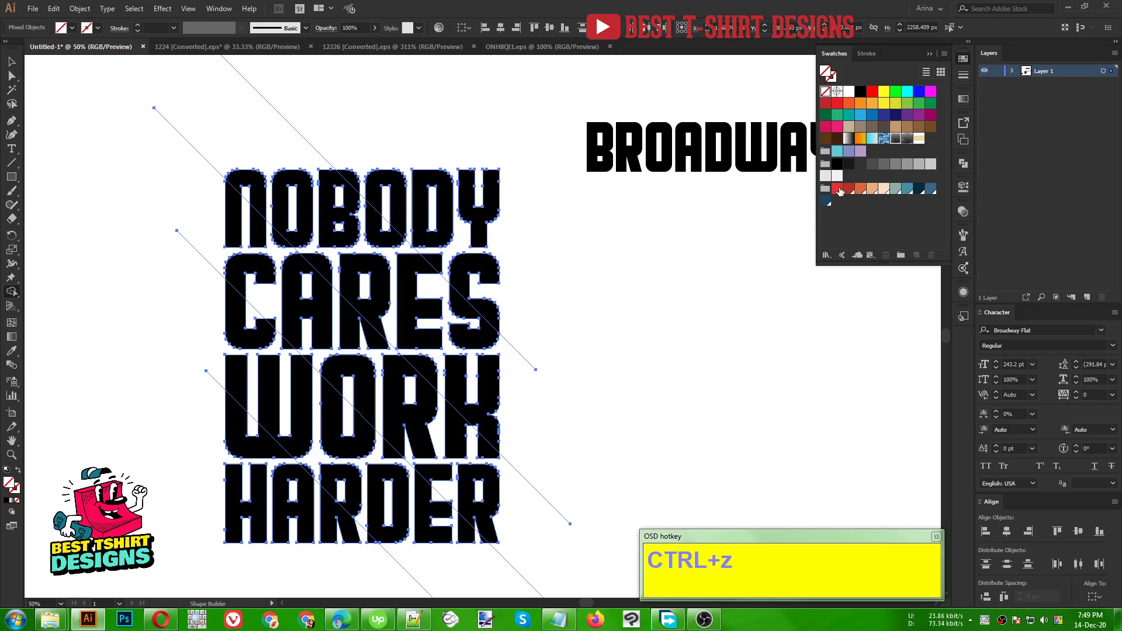
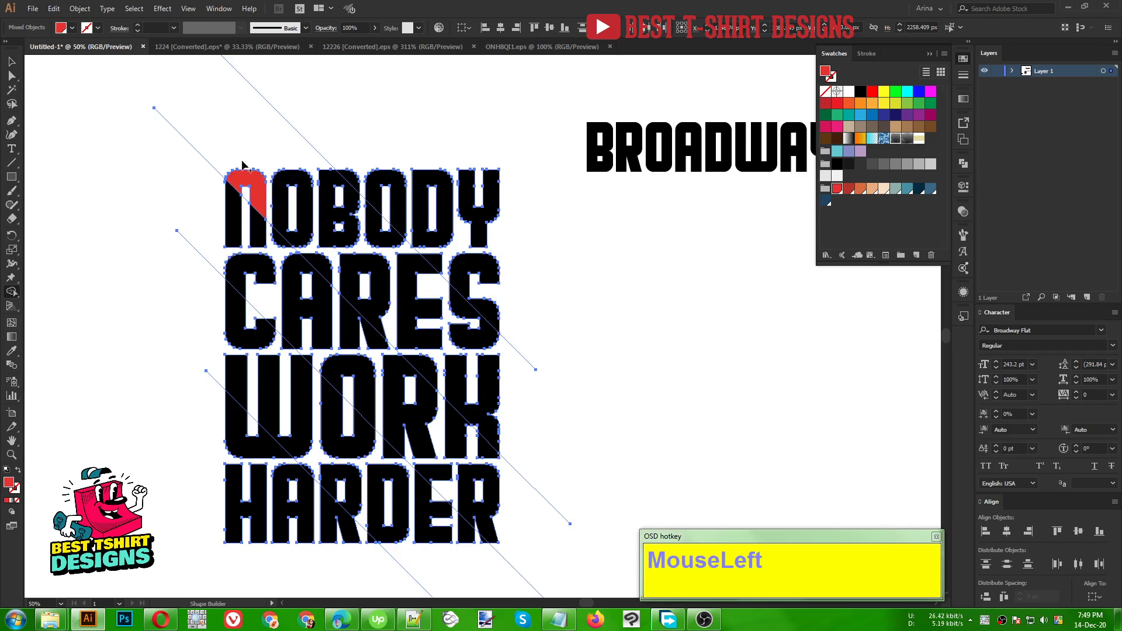
- Paint the diagonal band of letter pieces through NOBODY and CARES red
scroll("up", 3)
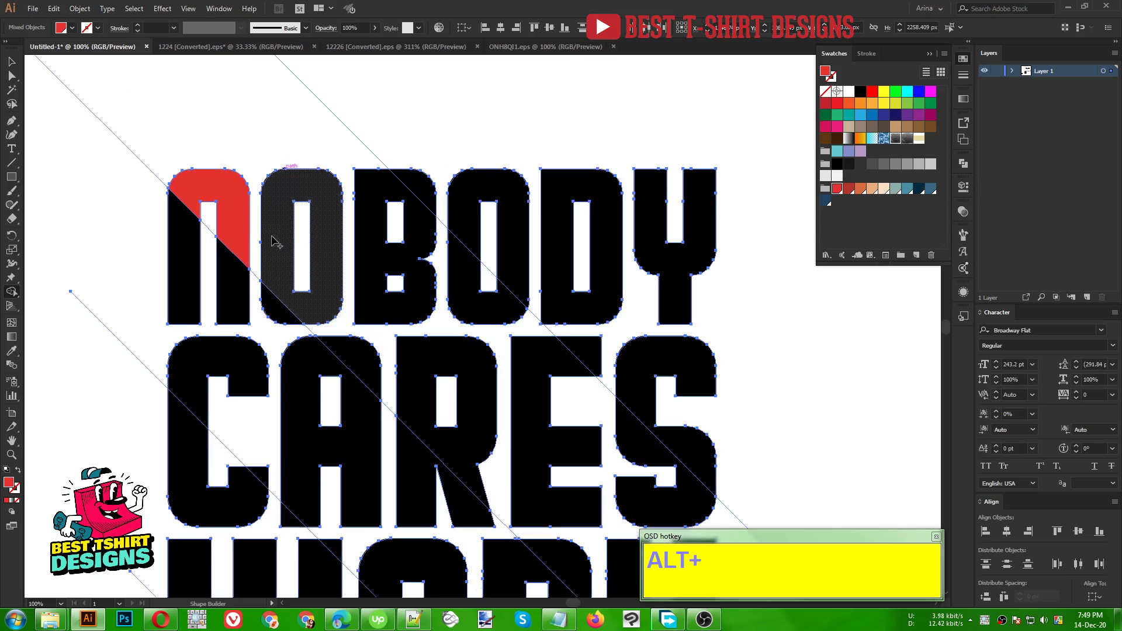
left_click_drag(279, 243, 438, 353)
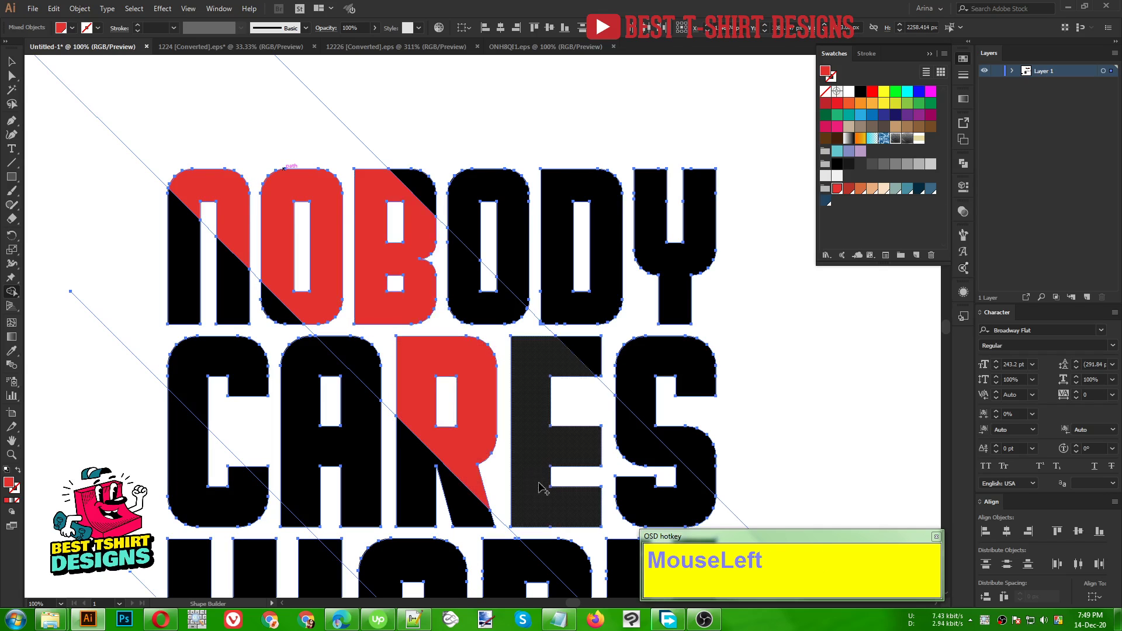
scroll("down", 3)
left_click(472, 248)
scroll("down", 3)
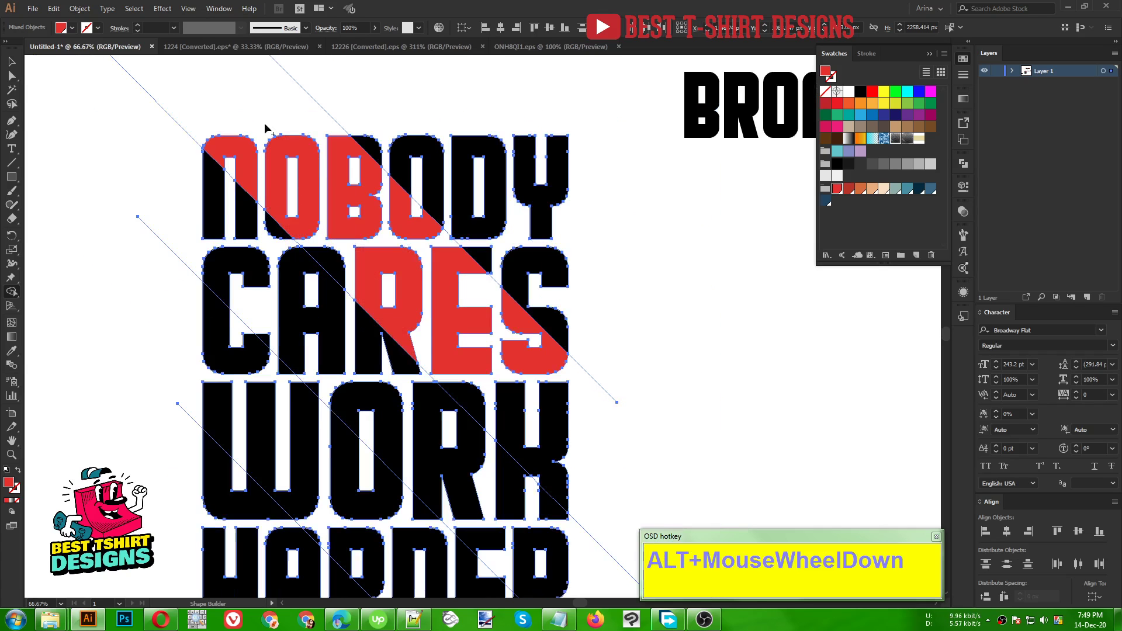
- Fill the next diagonal bands of letter pieces with colour, including the red band through CARES
left_click_drag(470, 398, 490, 537)
scroll("down", 3)
left_click(537, 499)
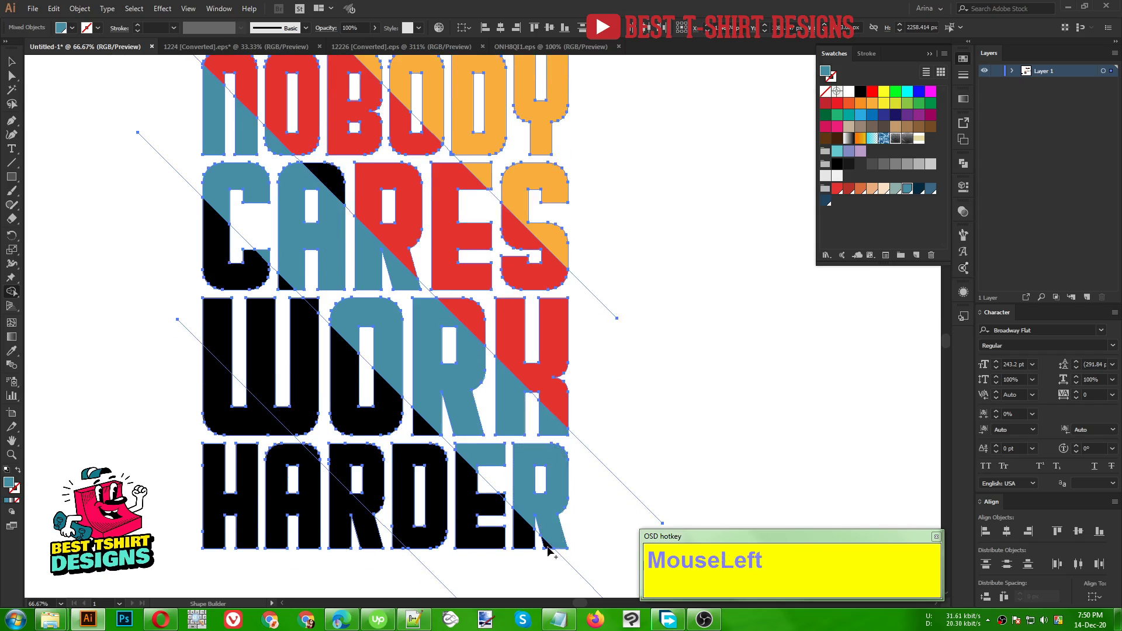
scroll("up", 3)
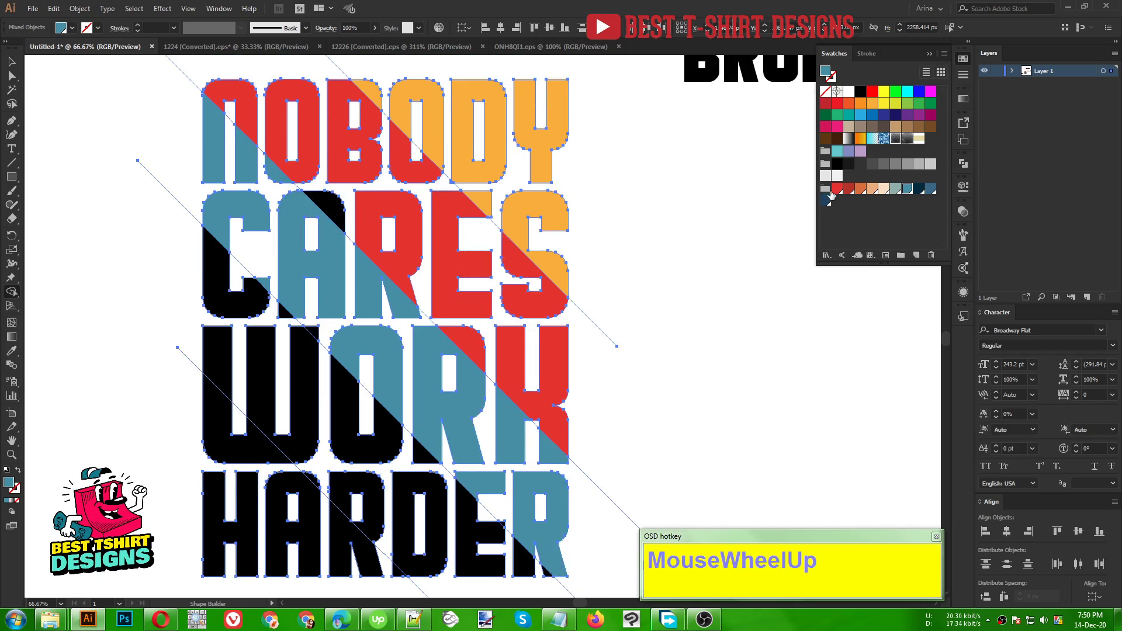
left_click_drag(840, 193, 340, 206)
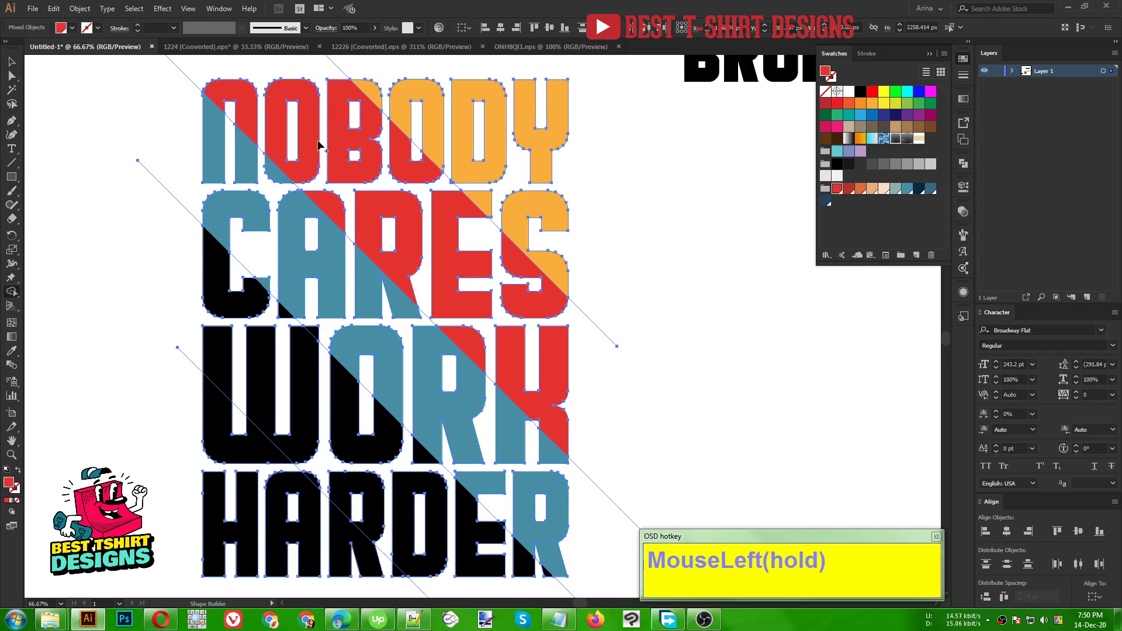
scroll("down", 3)
- Fill the lower diagonal band cream, including its piece of HARDER
left_click_drag(890, 193, 359, 454)
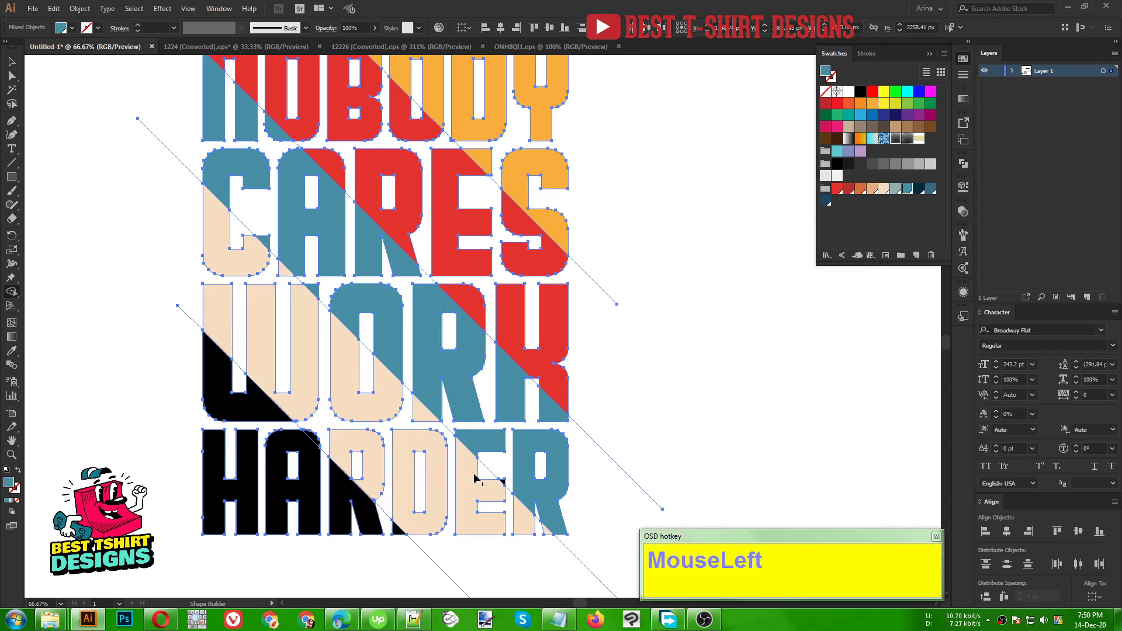
scroll("up", 3)
left_click(490, 490)
scroll("down", 3)
scroll("down", 3)
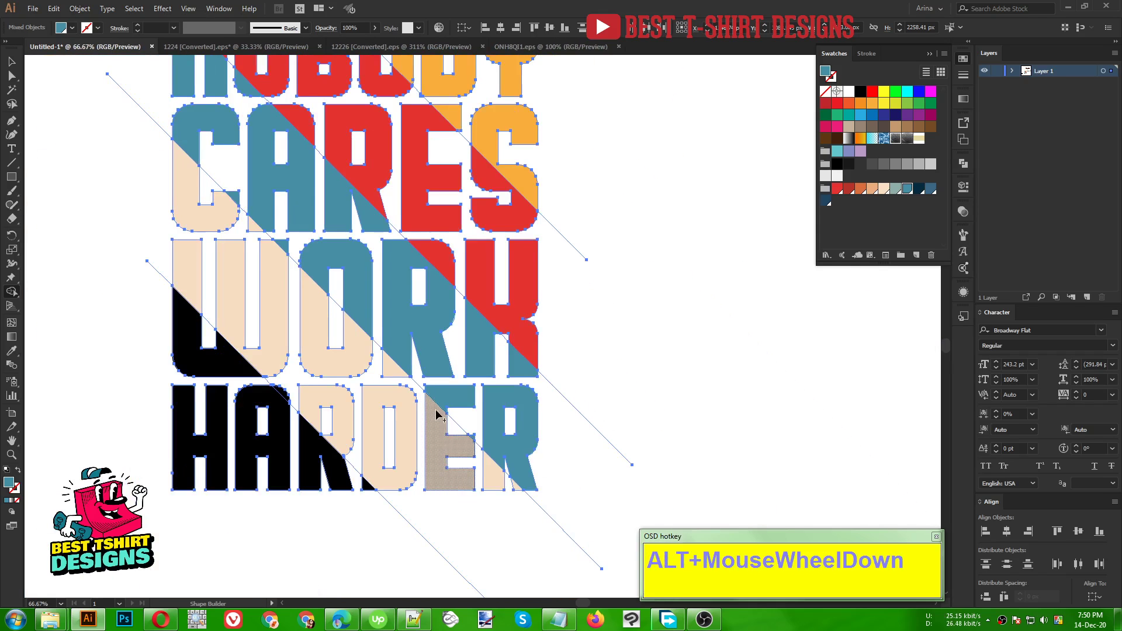
scroll("up", 3)
scroll("down", 3)
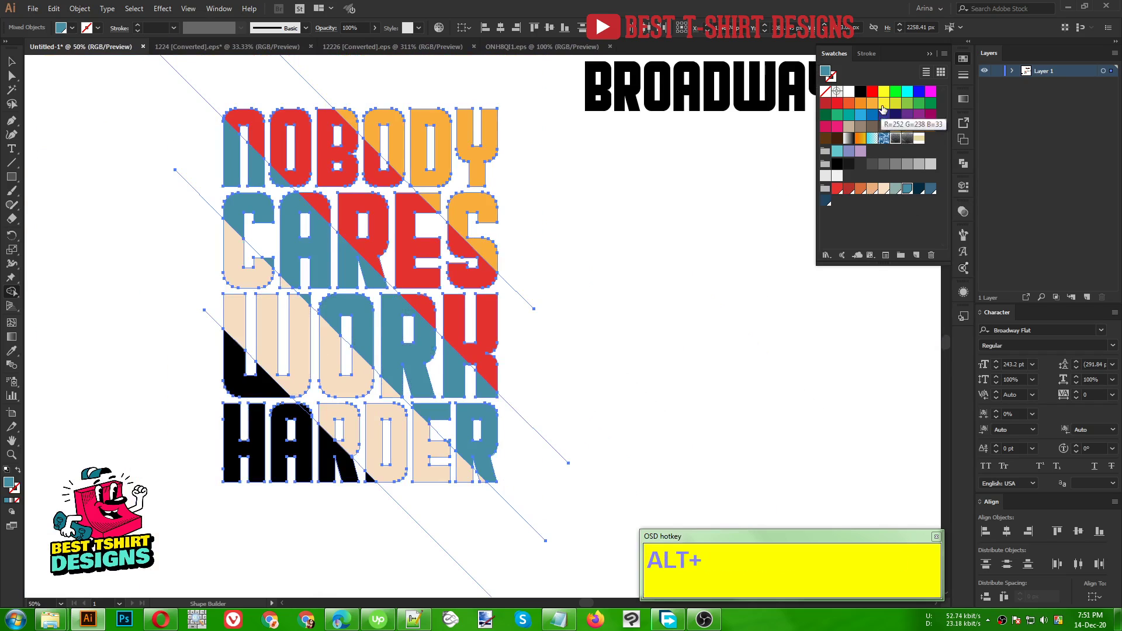
- Fill the remaining black letter pieces orange
left_click(853, 107)
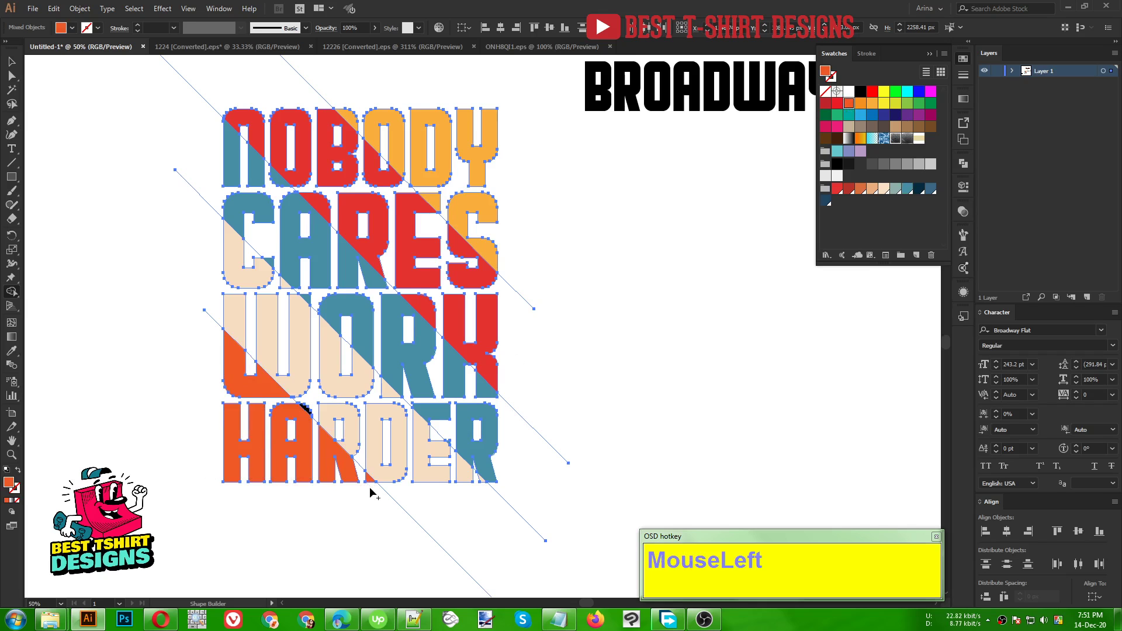
scroll("up", 3)
left_click(888, 190)
scroll("down", 3)
- Select the leftover diagonal cutting lines and delete them
key("v")
scroll("down", 3)
left_click_drag(622, 429, 476, 527)
key("Delete")
left_click_drag(227, 172, 278, 507)
key("Delete")
left_click(264, 370)
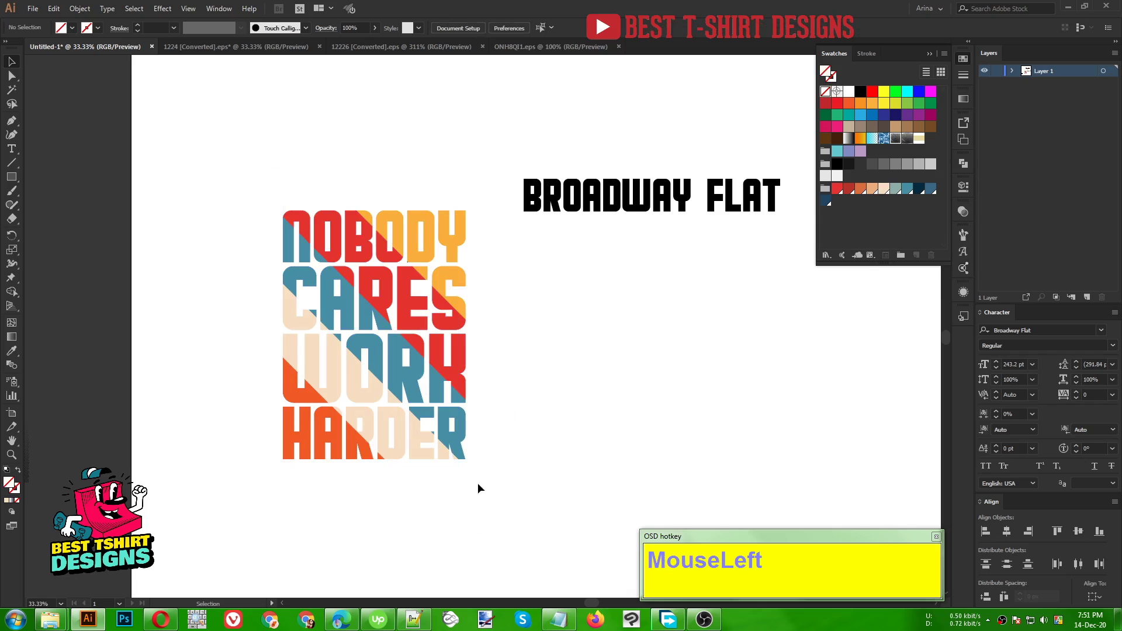
scroll("down", 3)
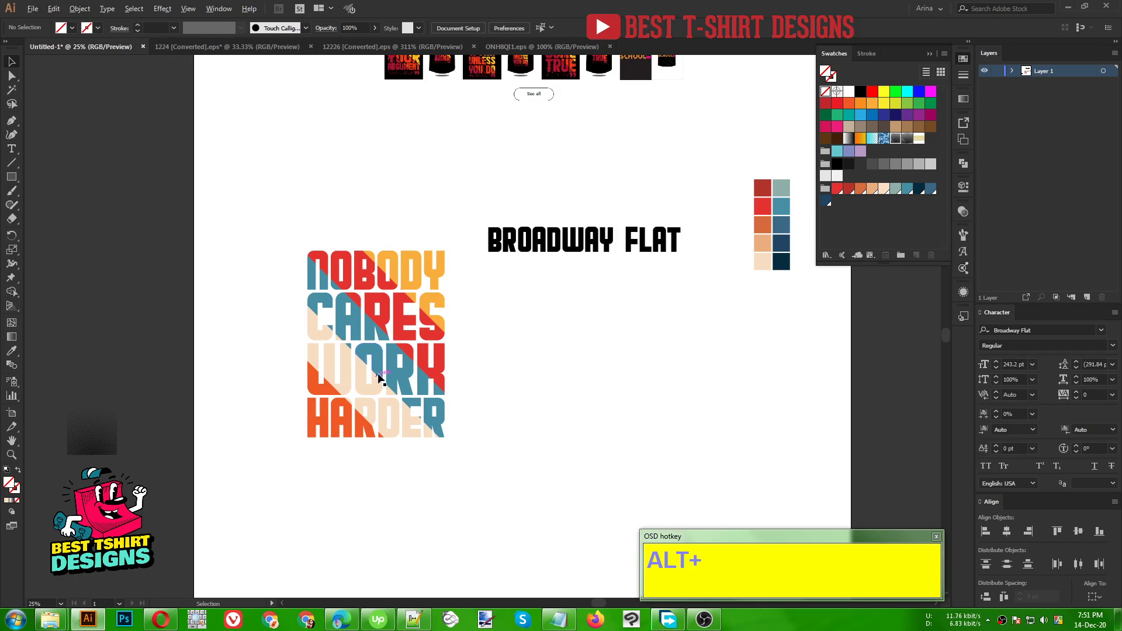
left_click_drag(614, 221, 707, 383)
key("Delete")
left_click(540, 293)
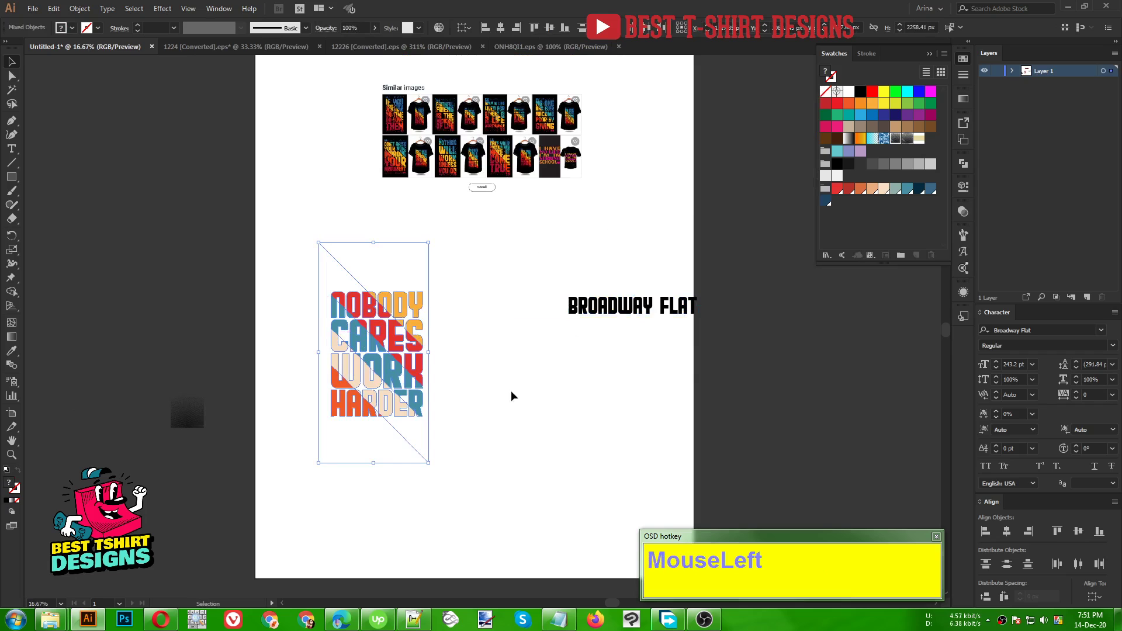
key("Delete")
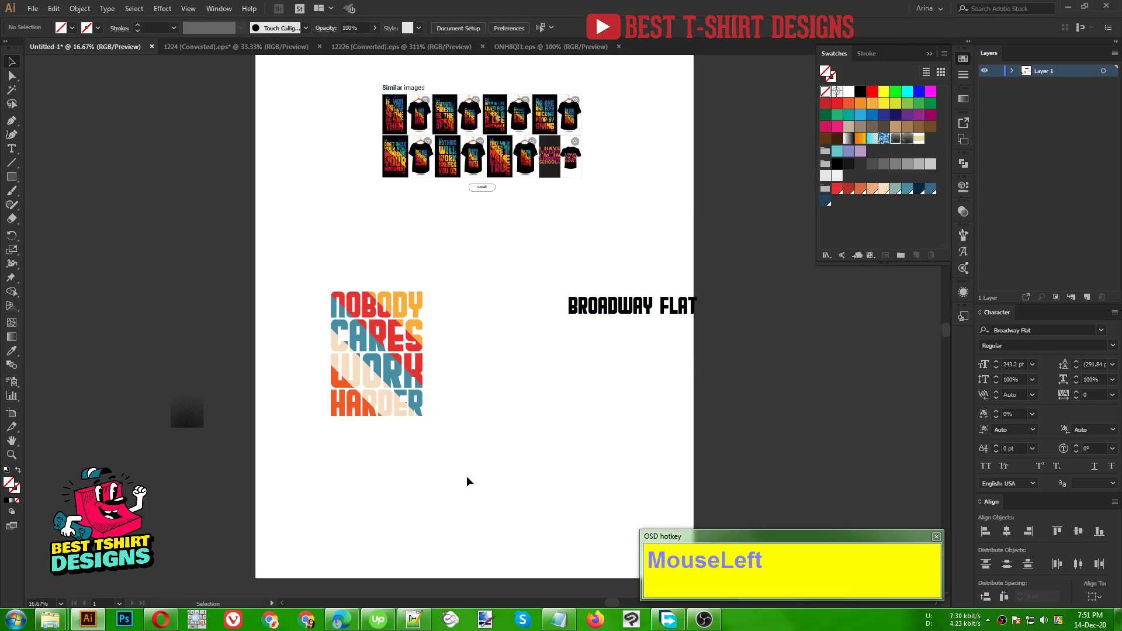
key("Delete")
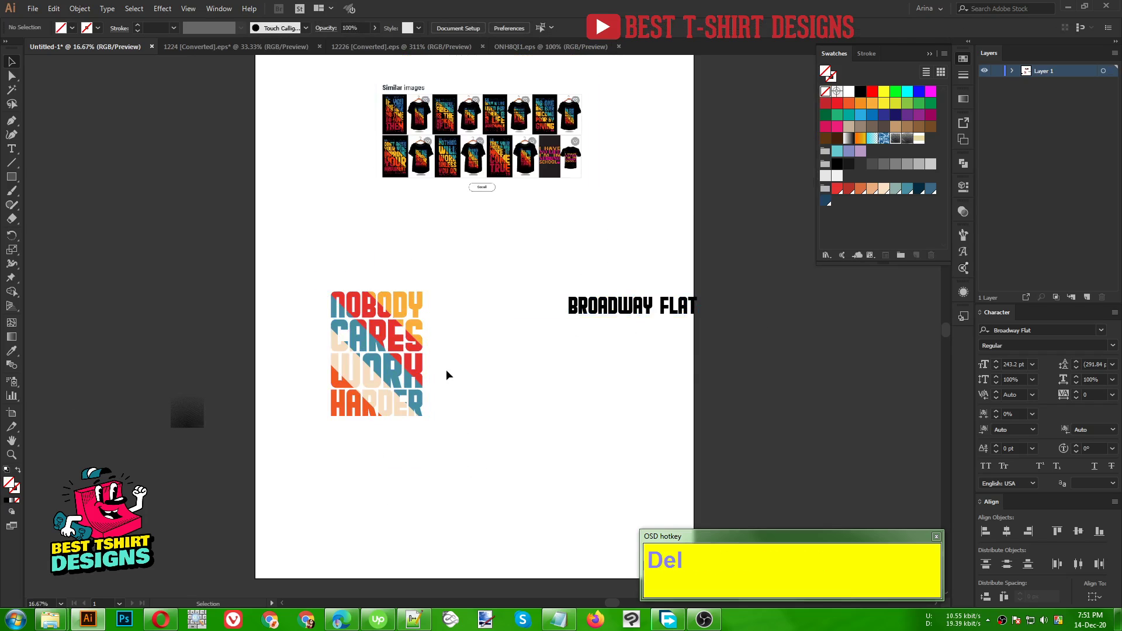
left_click(454, 381)
scroll("up", 3)
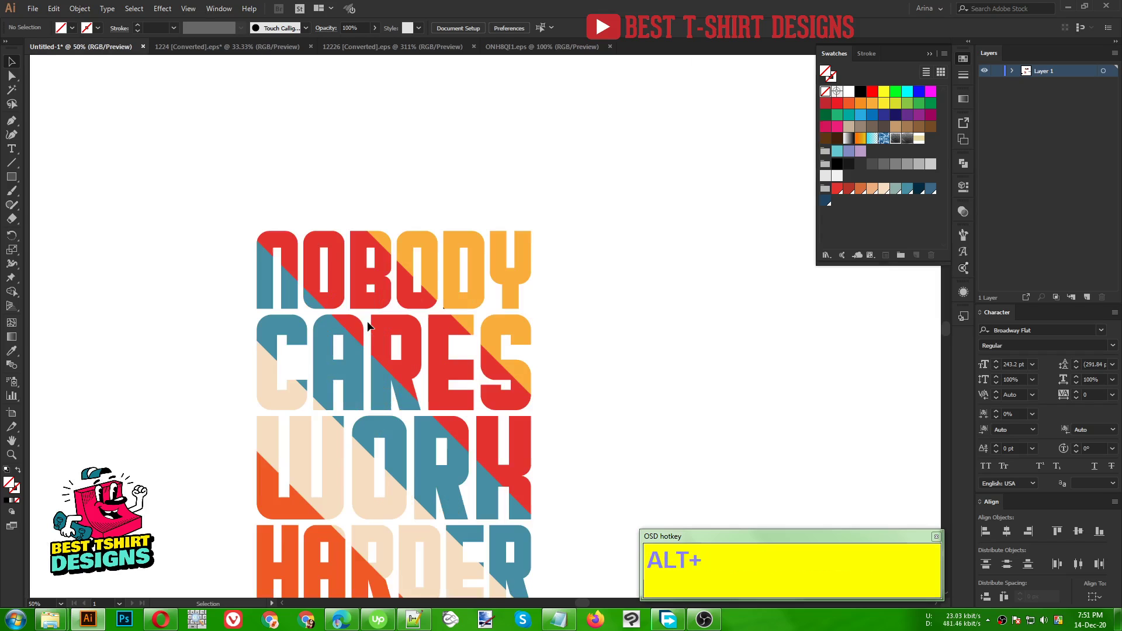
scroll("down", 3)
left_click(17, 93)
type("MouseLeftv")
scroll("down", 3)
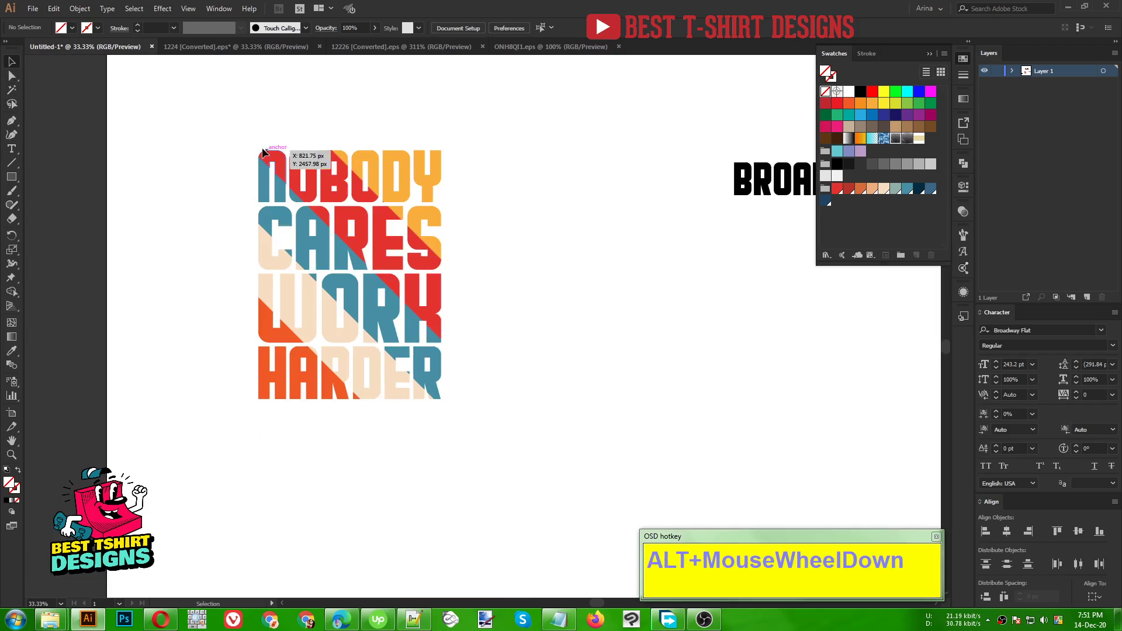
- Ungroup the slogan artwork via the context menu and pick out a single red piece
left_click(301, 182)
right_click(301, 182)
left_click(343, 279)
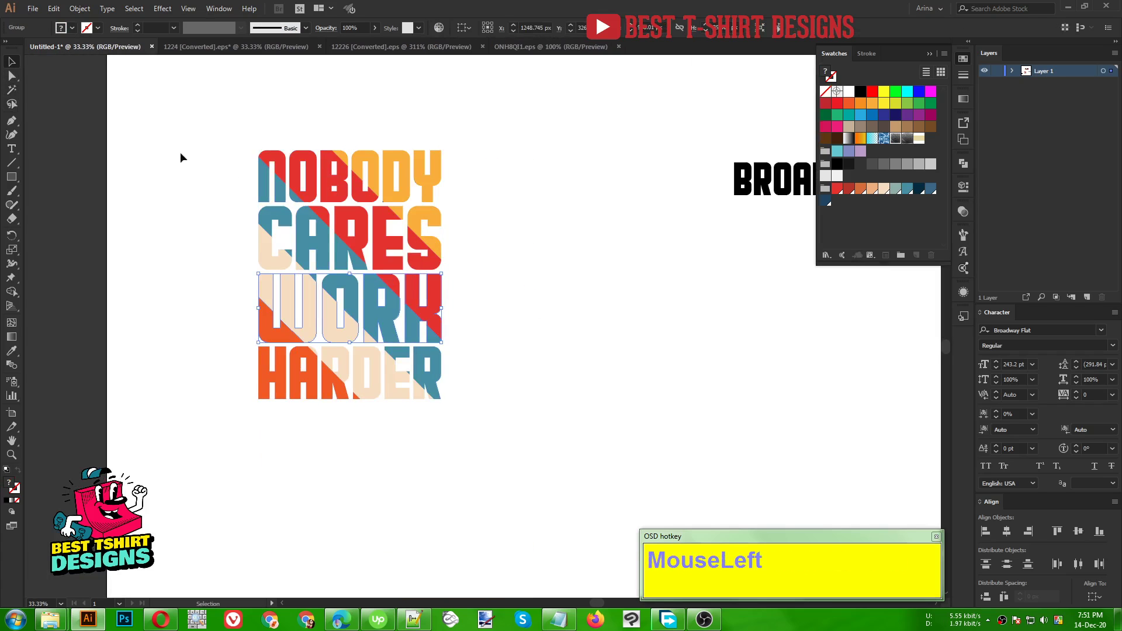
right_click(422, 359)
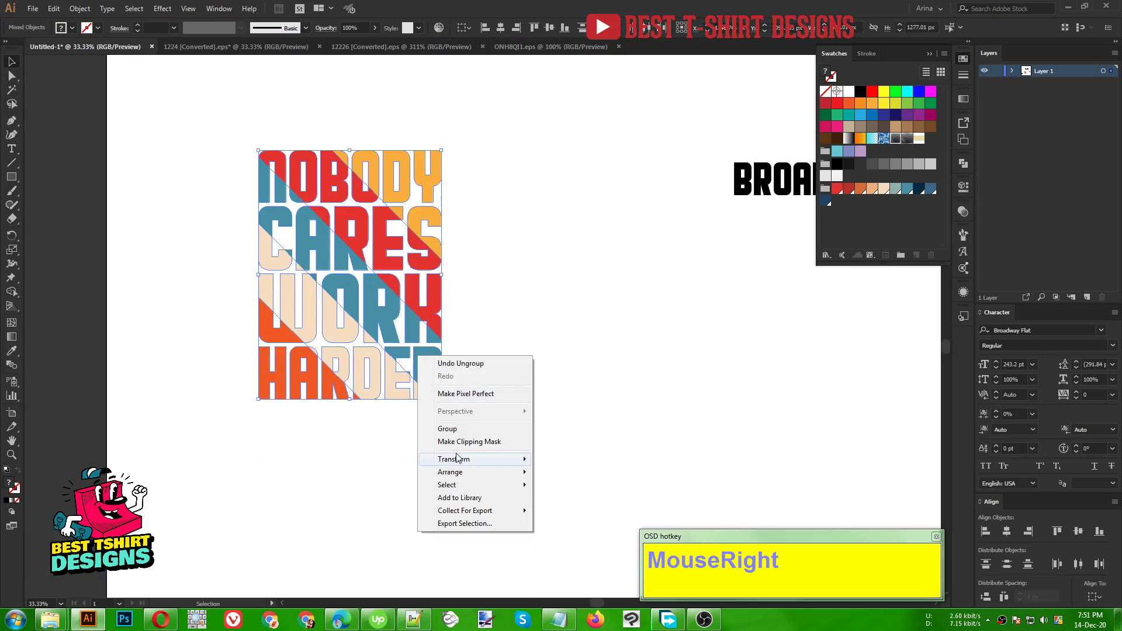
left_click(604, 389)
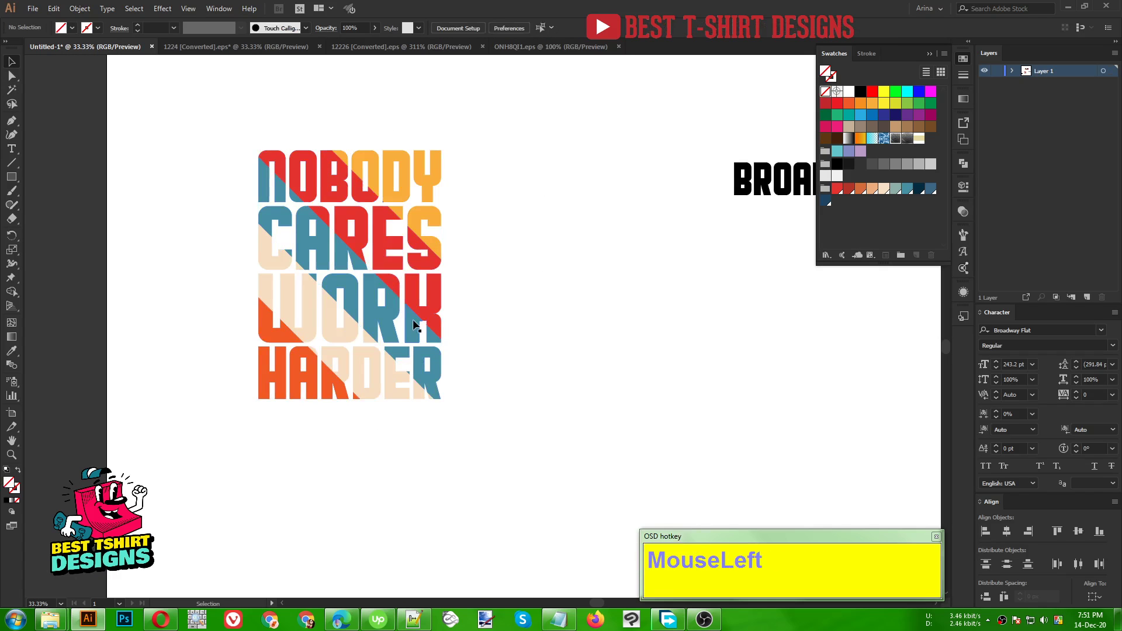
right_click(418, 323)
left_click(453, 429)
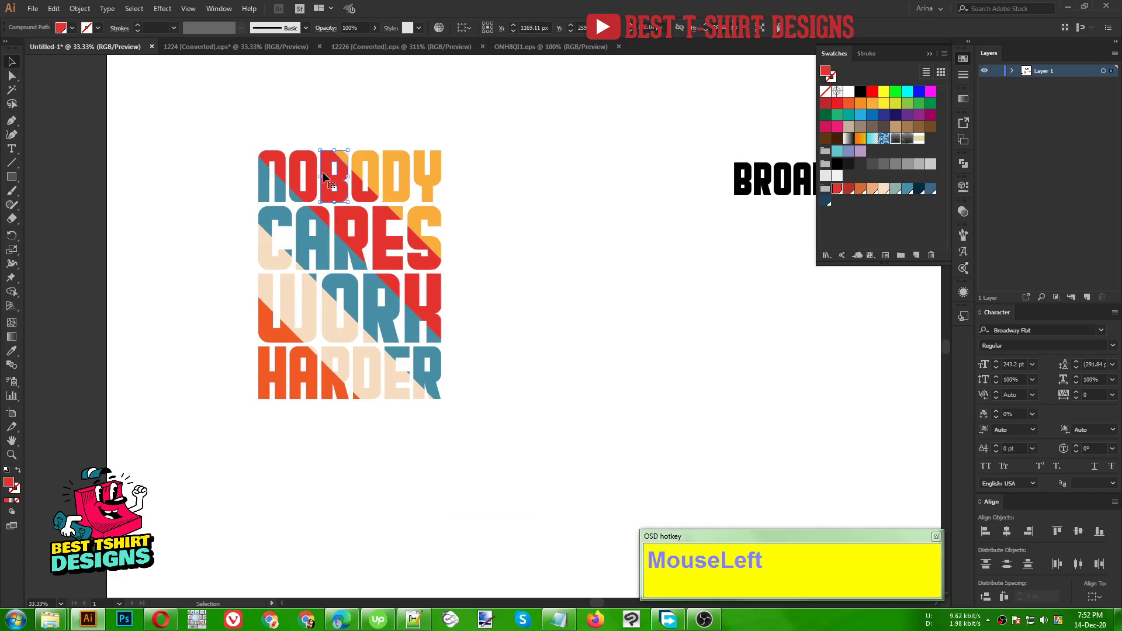
- Ungroup the remaining nested groups so every coloured piece is separate
right_click(313, 181)
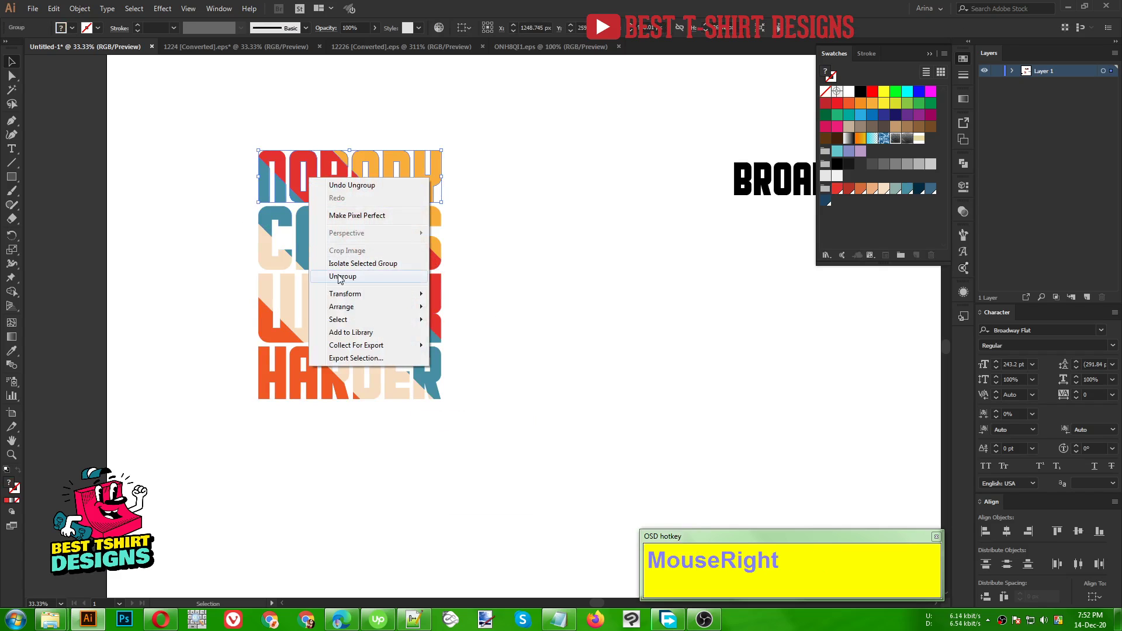
left_click(342, 279)
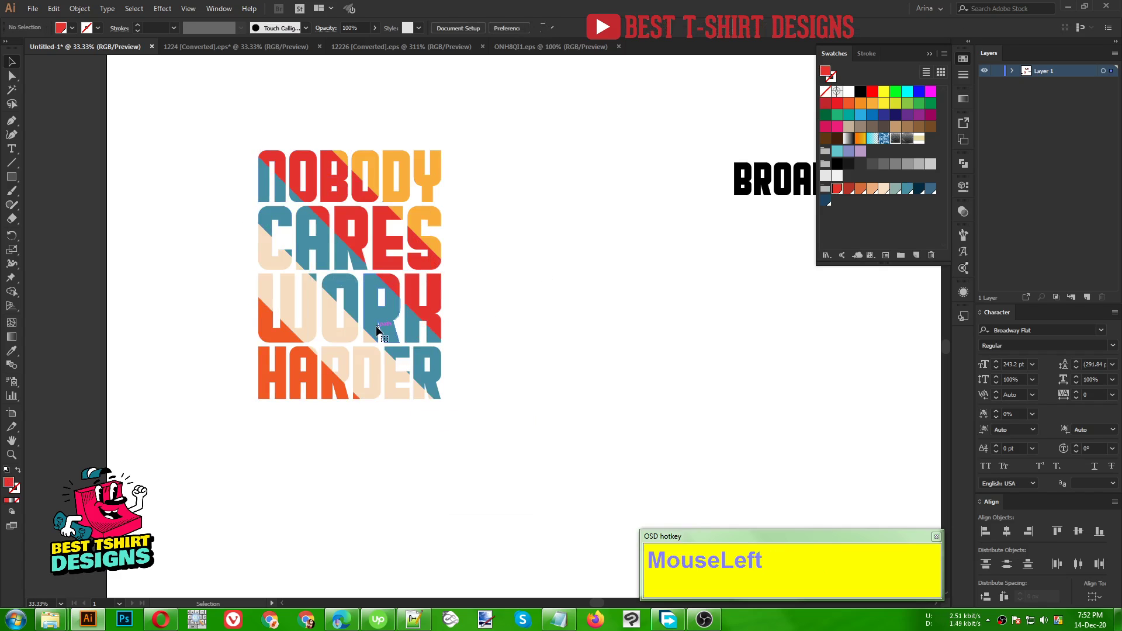
right_click(365, 372)
left_click(420, 469)
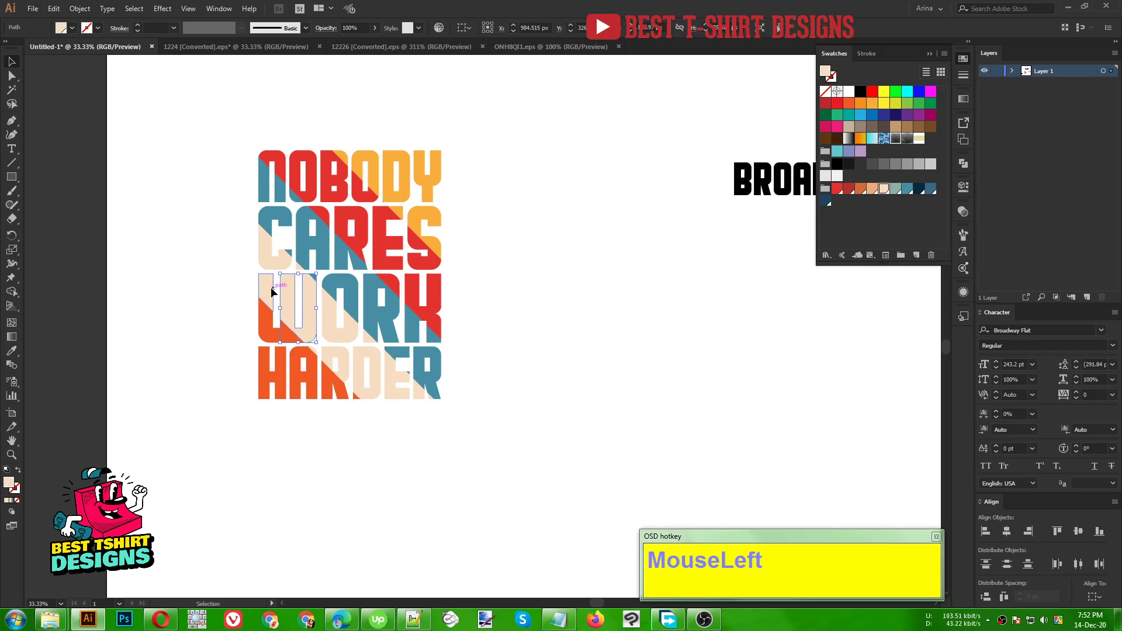
scroll("up", 3)
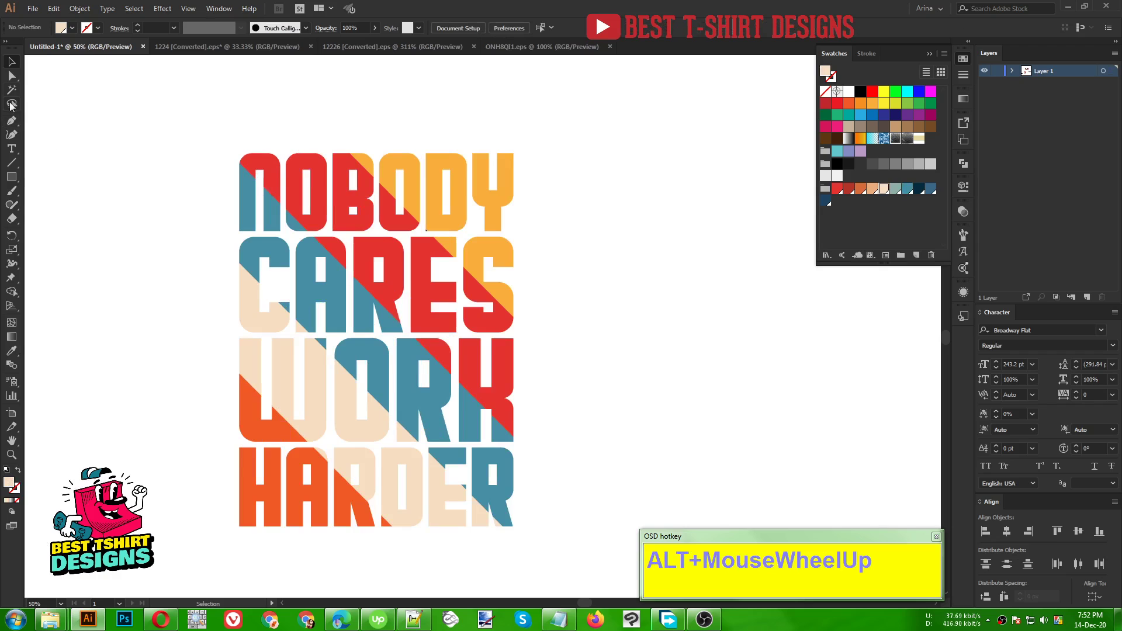
- Magic-Wand all yellow pieces and try grouping them, dismissing the grouping error
left_click(14, 92)
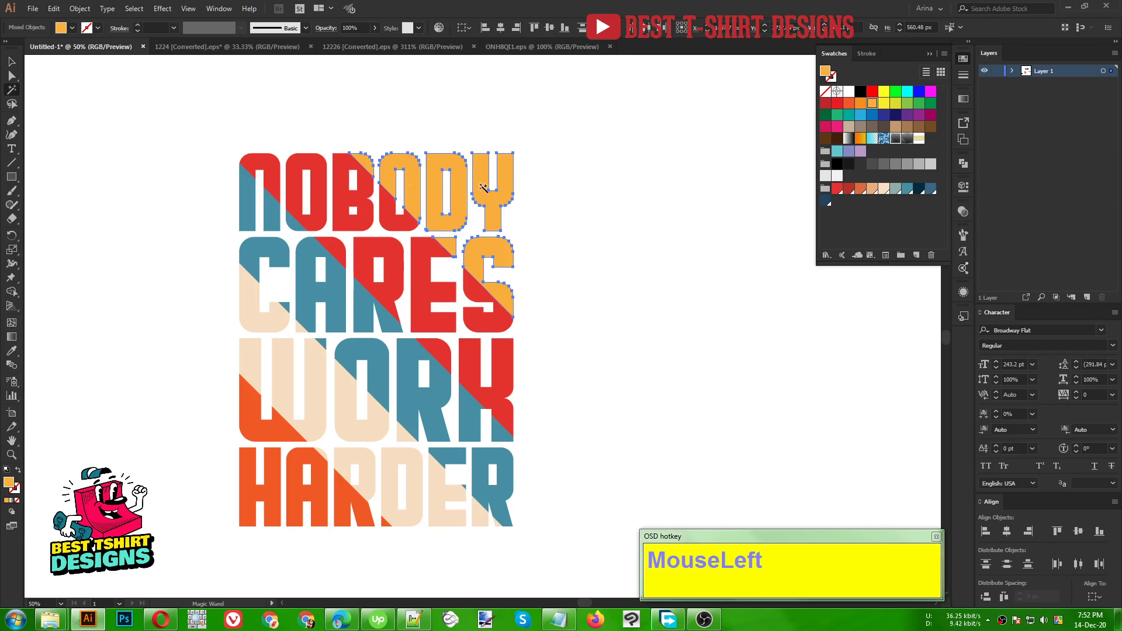
key("ctrl+g")
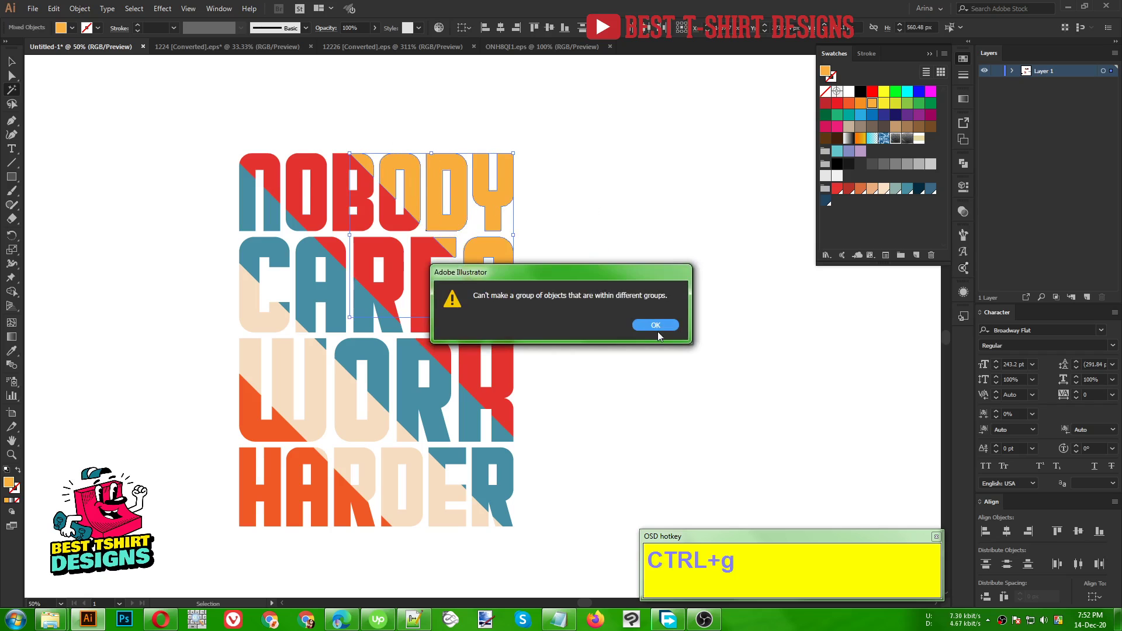
left_click(657, 327)
key("v")
- Ungroup the yellow pieces from their old groups, group them with Ctrl+G, then select the red pieces
left_click(569, 254)
right_click(488, 257)
left_click(526, 356)
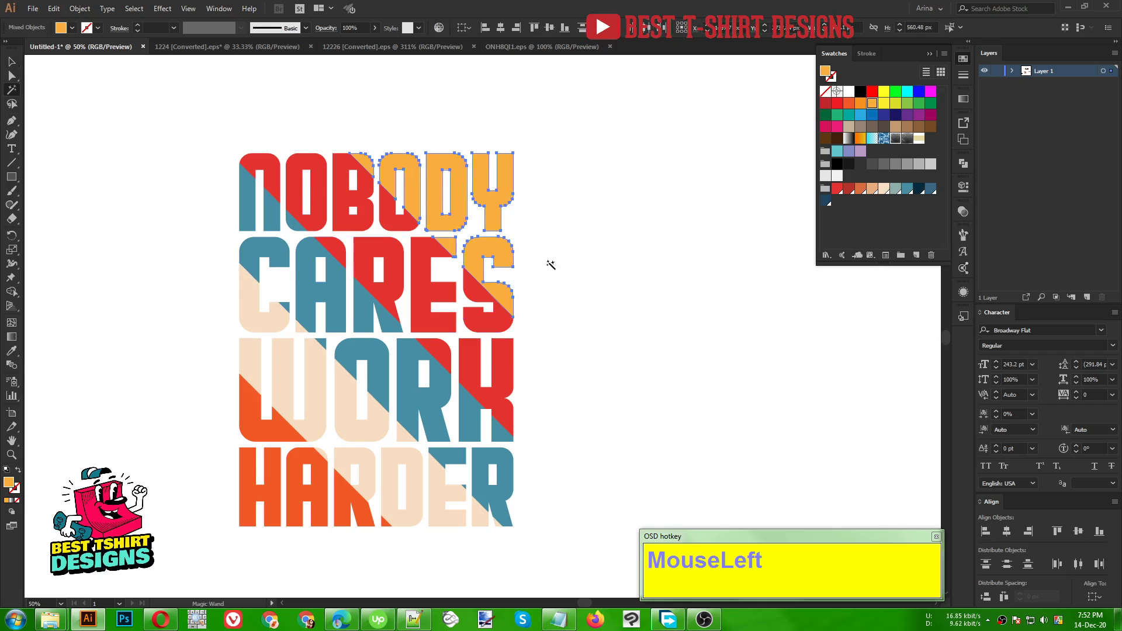
key("ctrl+g")
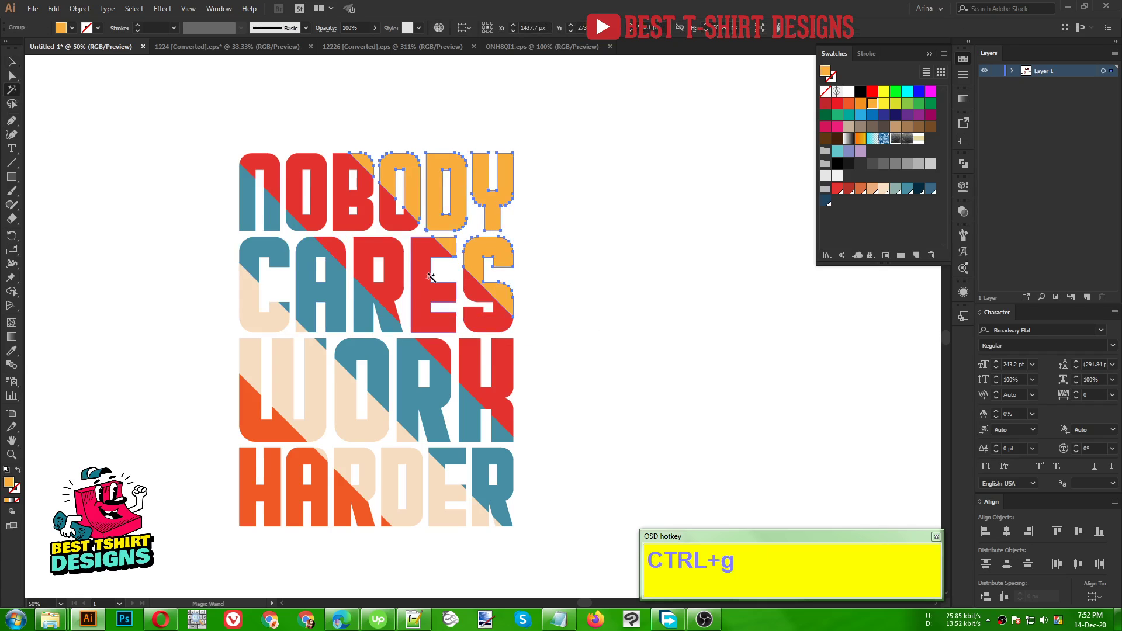
left_click(426, 273)
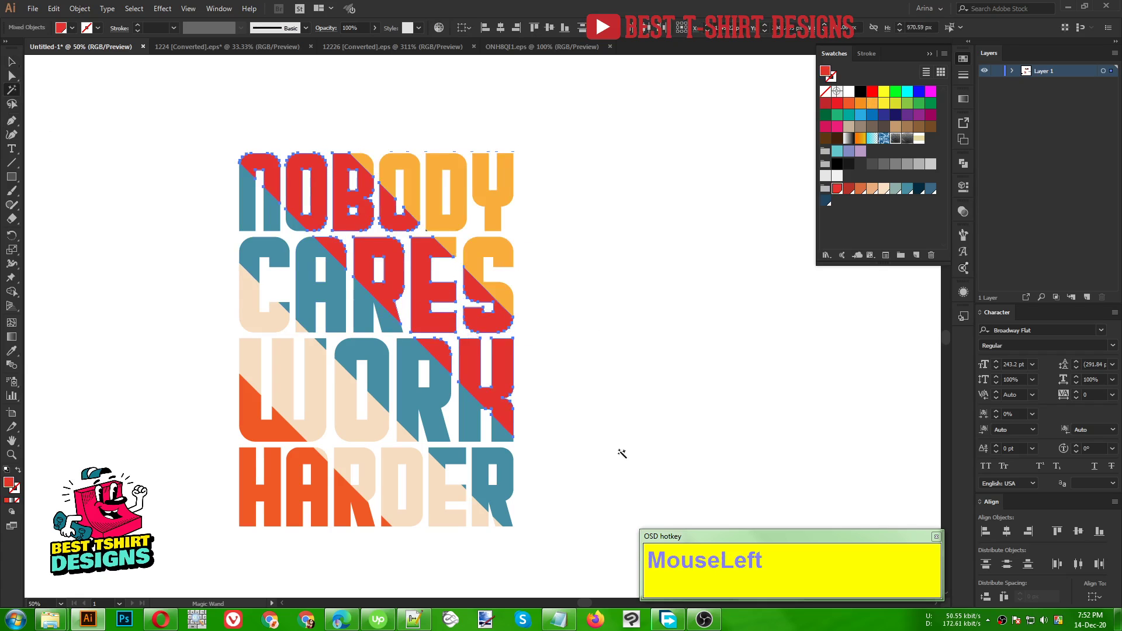
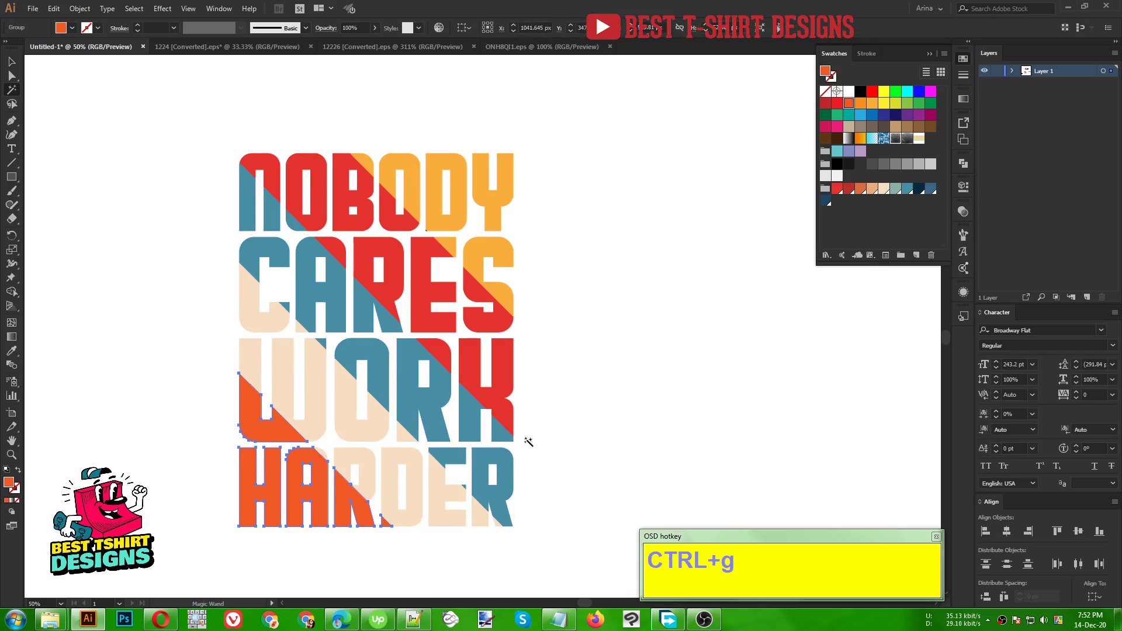
- Select the yellow stripe group and nudge it upward with the arrow keys
key("v")
left_click_drag(549, 386, 465, 218)
type("MouseLeftUpupupupupup")
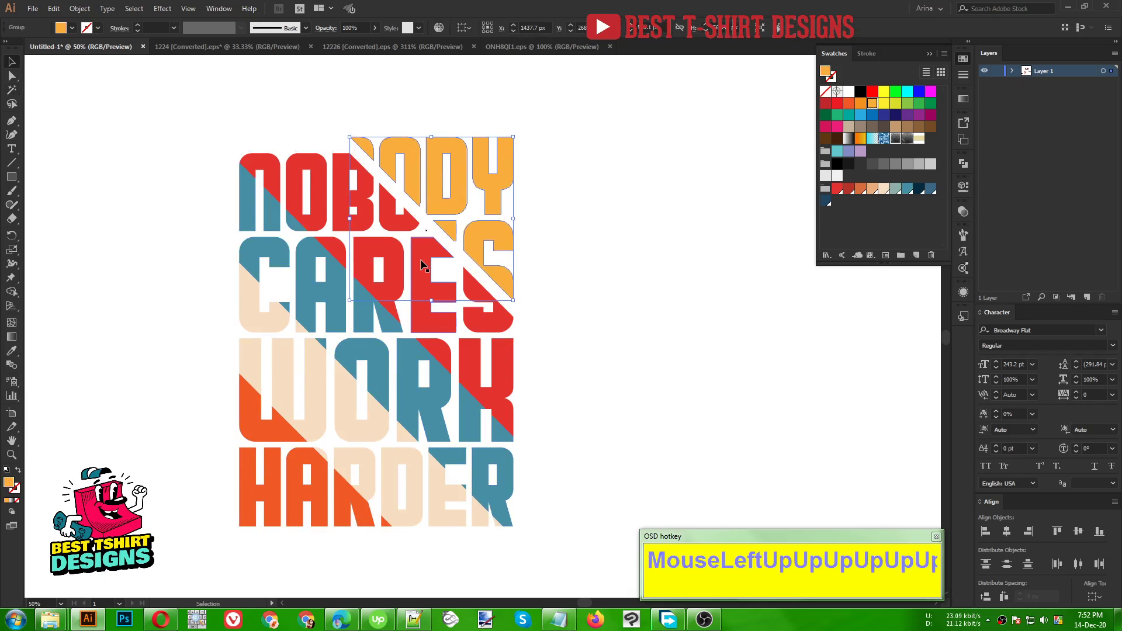
type("zzzzzzzz")
key("ctrl+z")
key("ctrl+z")
key("Up")
key("Up")
key("Up")
key("Up")
key("Up")
key("Up")
key("Up")
key("Up")
key("Up")
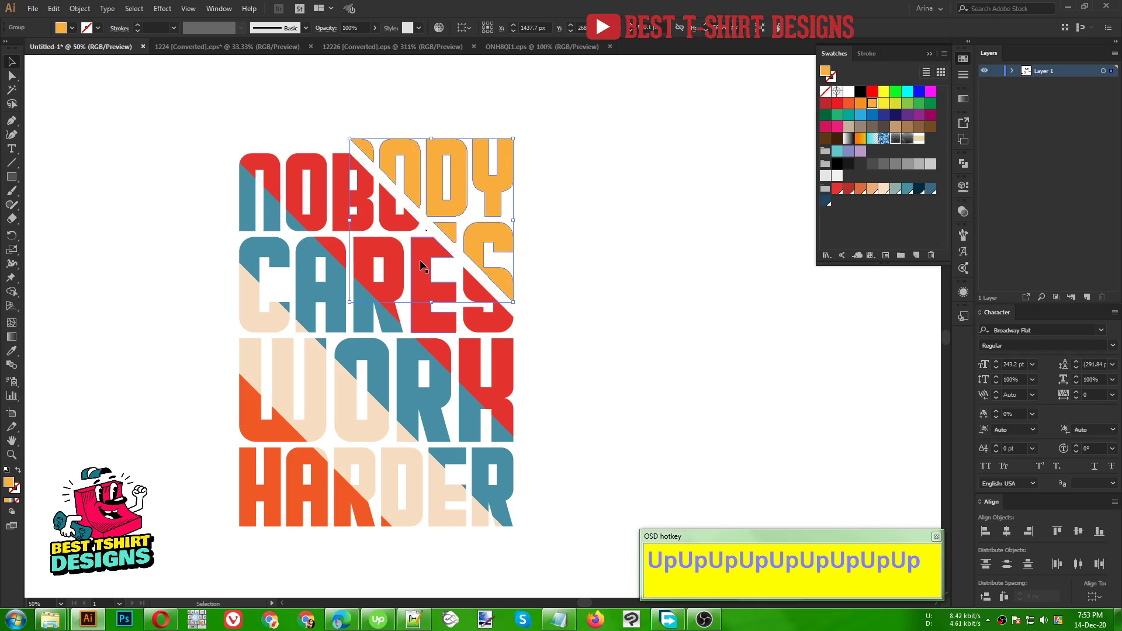
- Nudge the red stripe group upward five steps
left_click(431, 262)
key("Up")
key("Up")
key("Up")
key("Up")
key("Up")
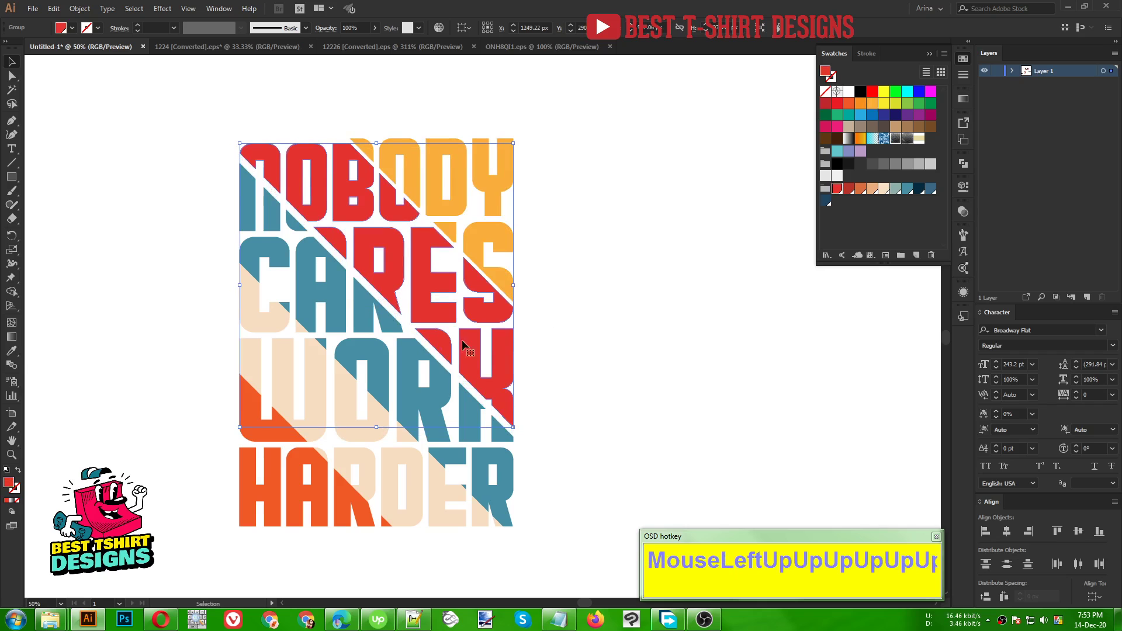
- Nudge the blue stripe group upward three steps to open a gap
left_click(411, 360)
key("Up")
key("Up")
key("Up")
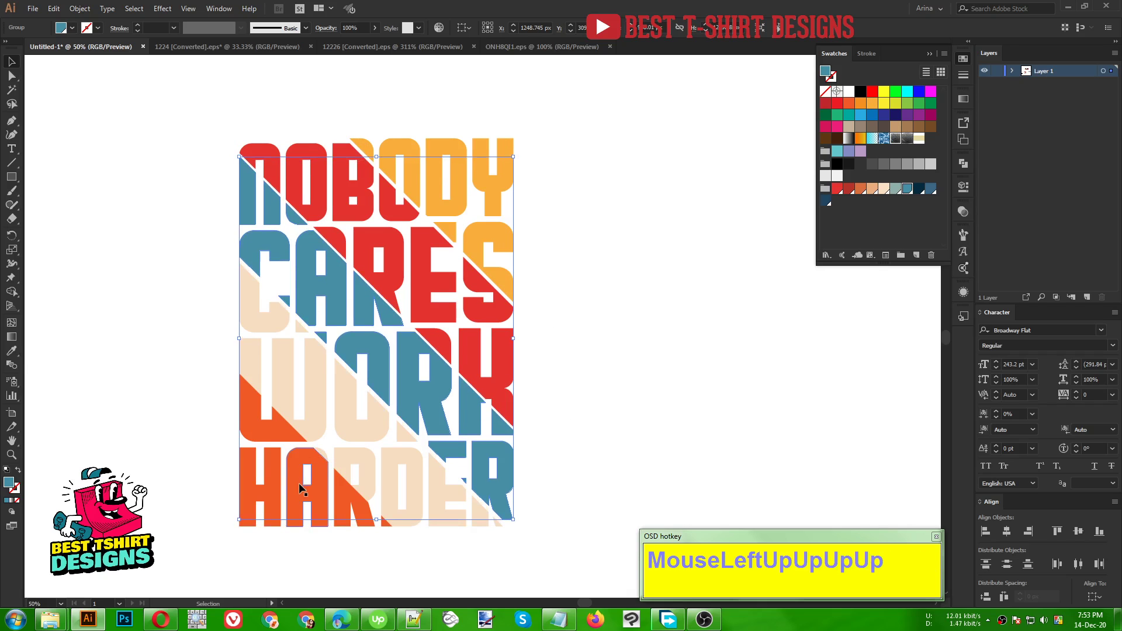
- Nudge the orange stripe group downward three steps, then deselect
left_click(304, 487)
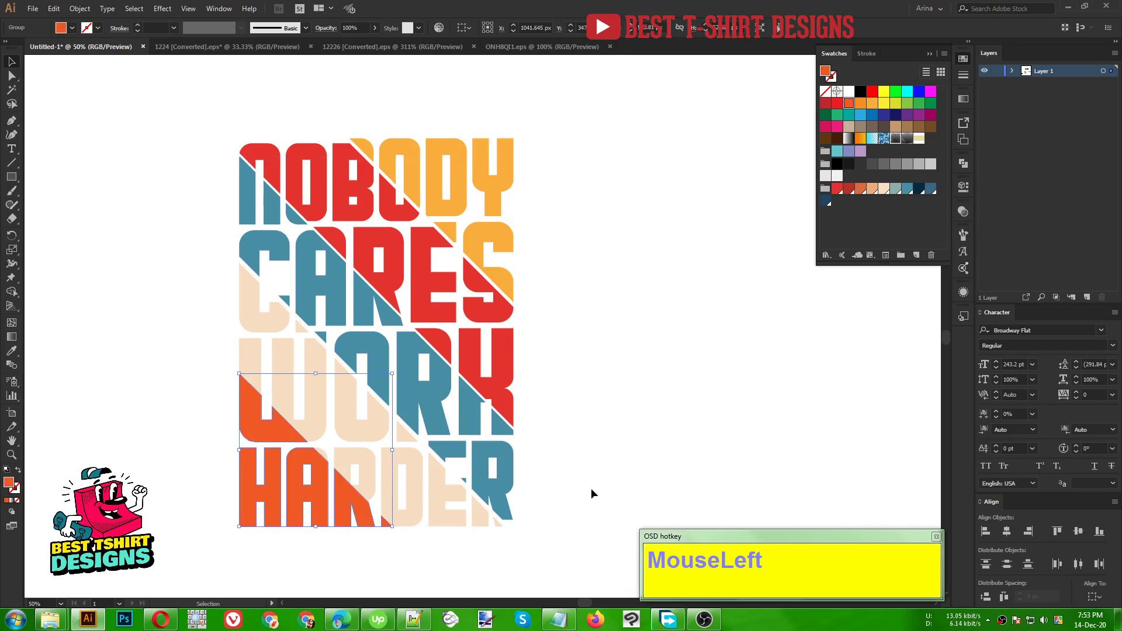
key("Down")
key("Down")
key("Down")
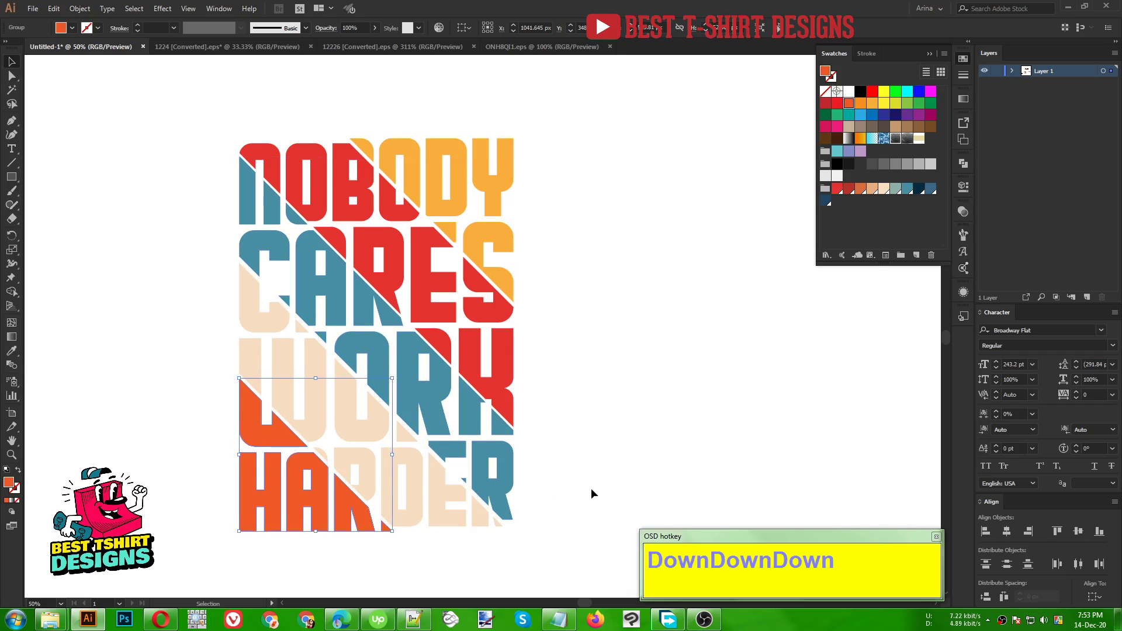
left_click(595, 493)
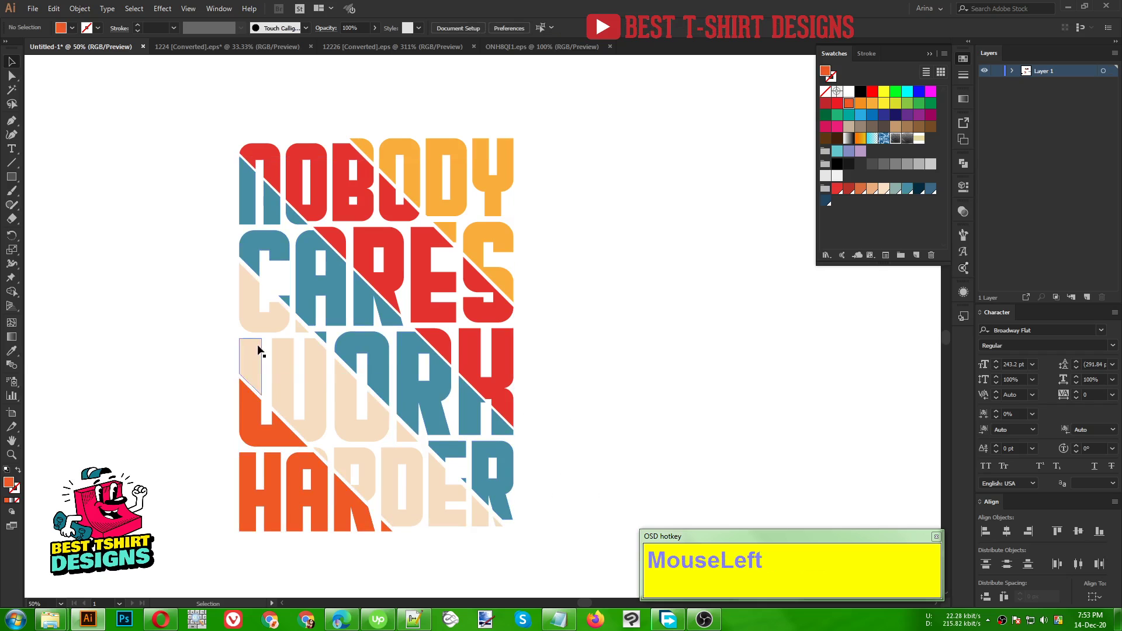
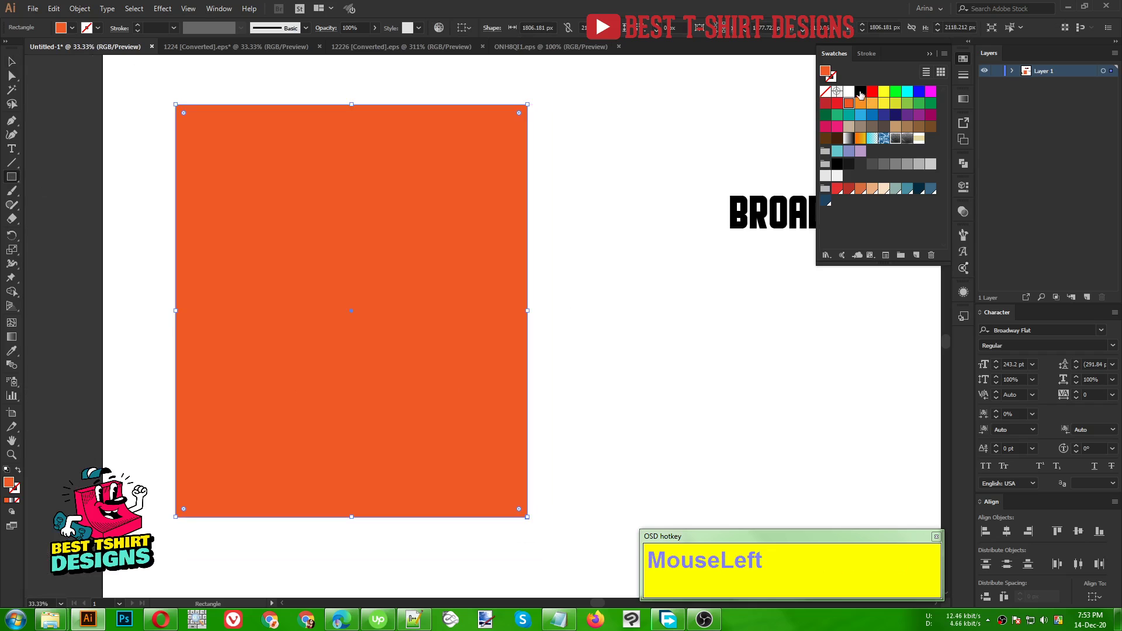
- Cut the black rectangle and paste it in back behind the slogan, then expand the layer's objects
key("ctrl+x")
key("ctrl+b")
key("ctrl+v")
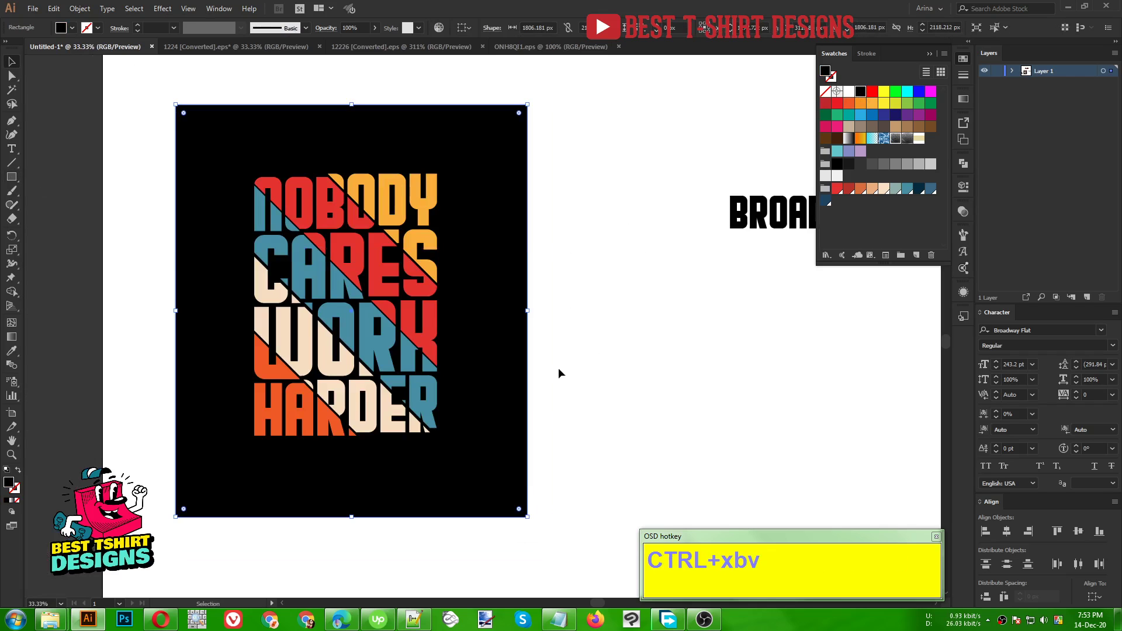
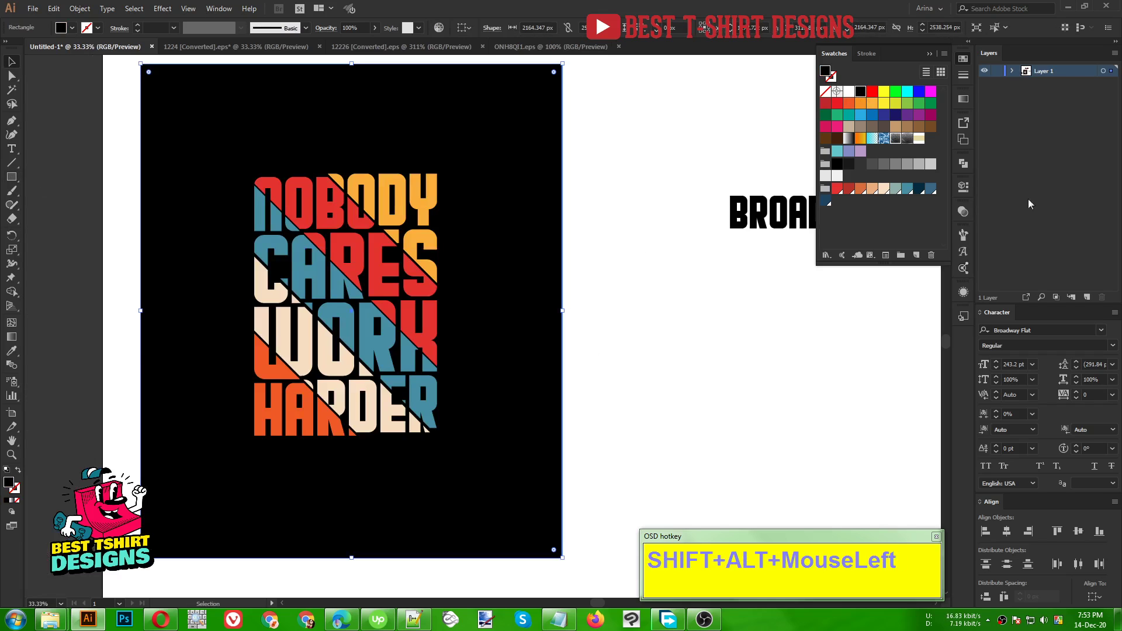
scroll("down", 3)
scroll("down", 3)
left_click(70, 528)
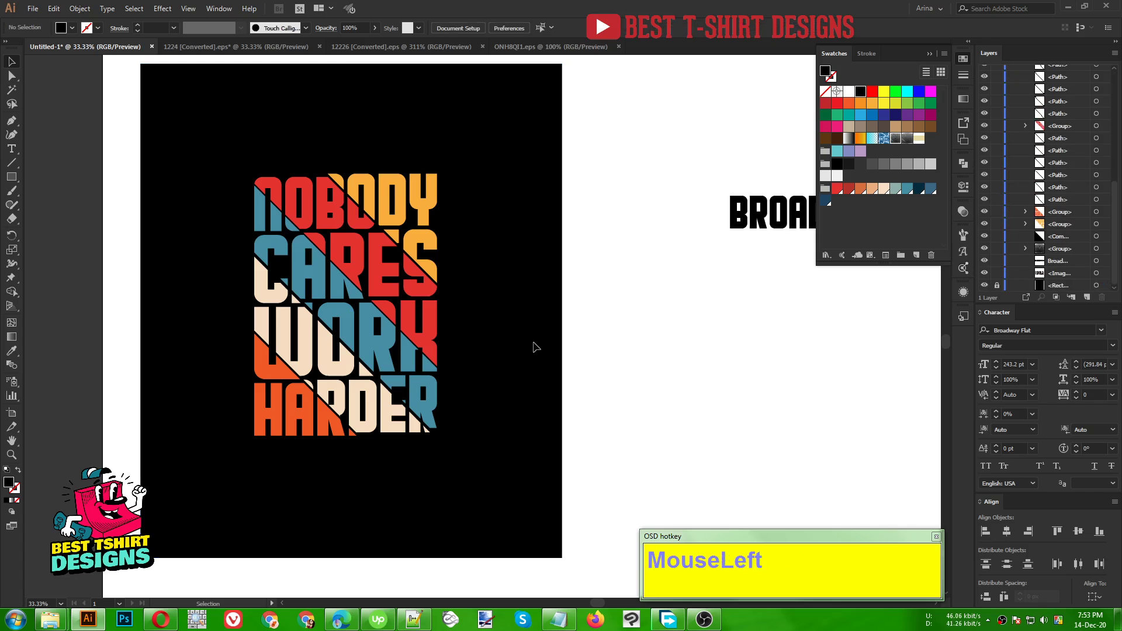
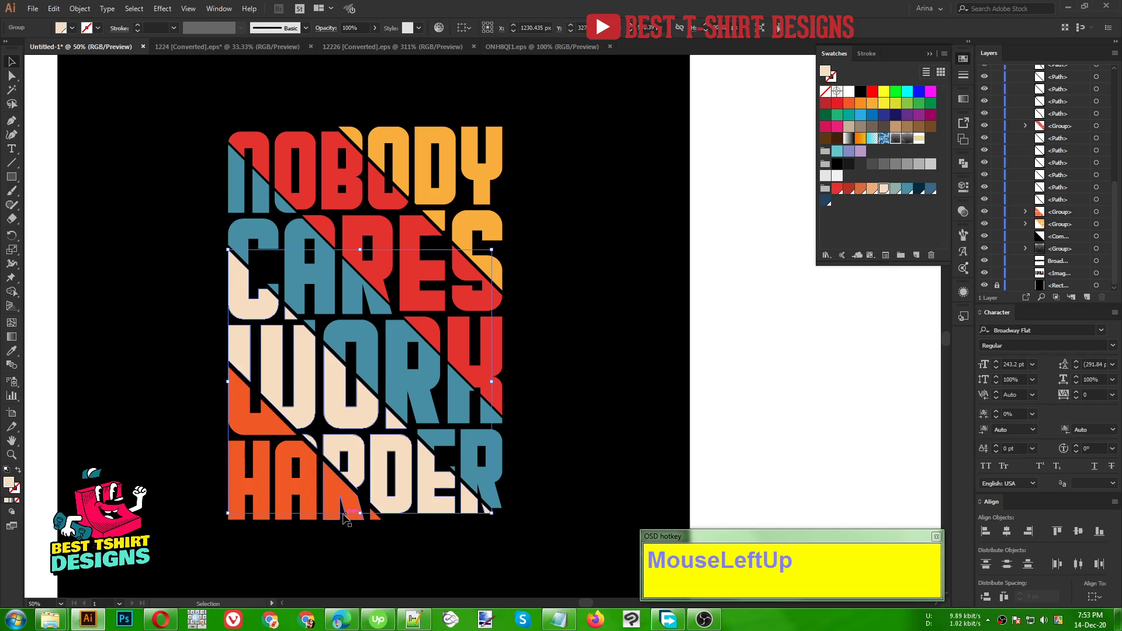
left_click(346, 498)
left_click(509, 557)
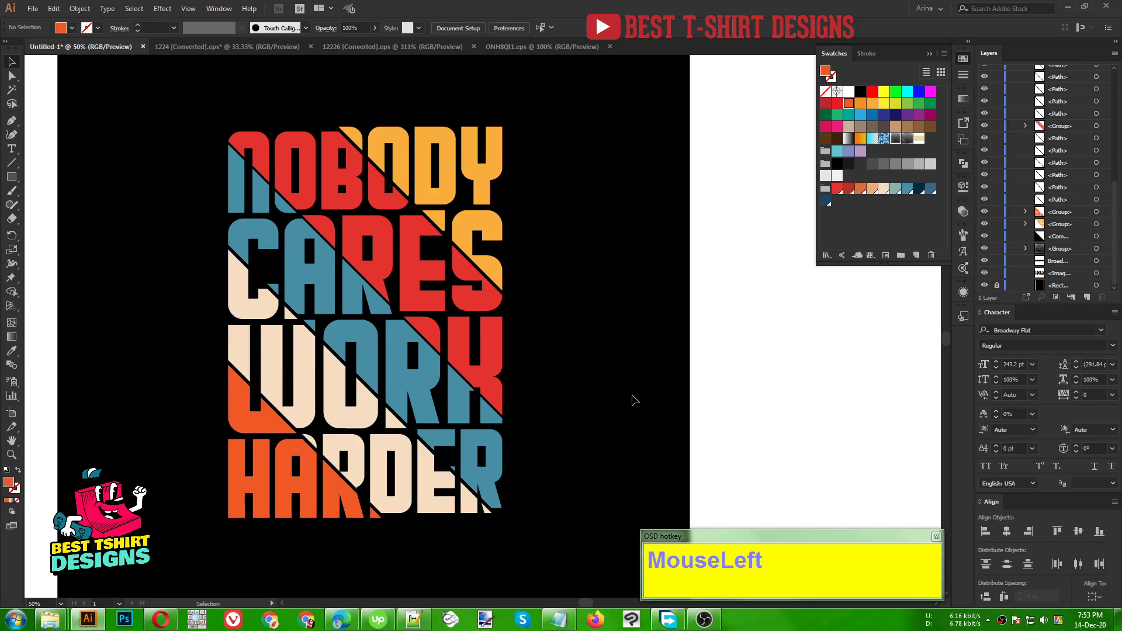
scroll("down", 3)
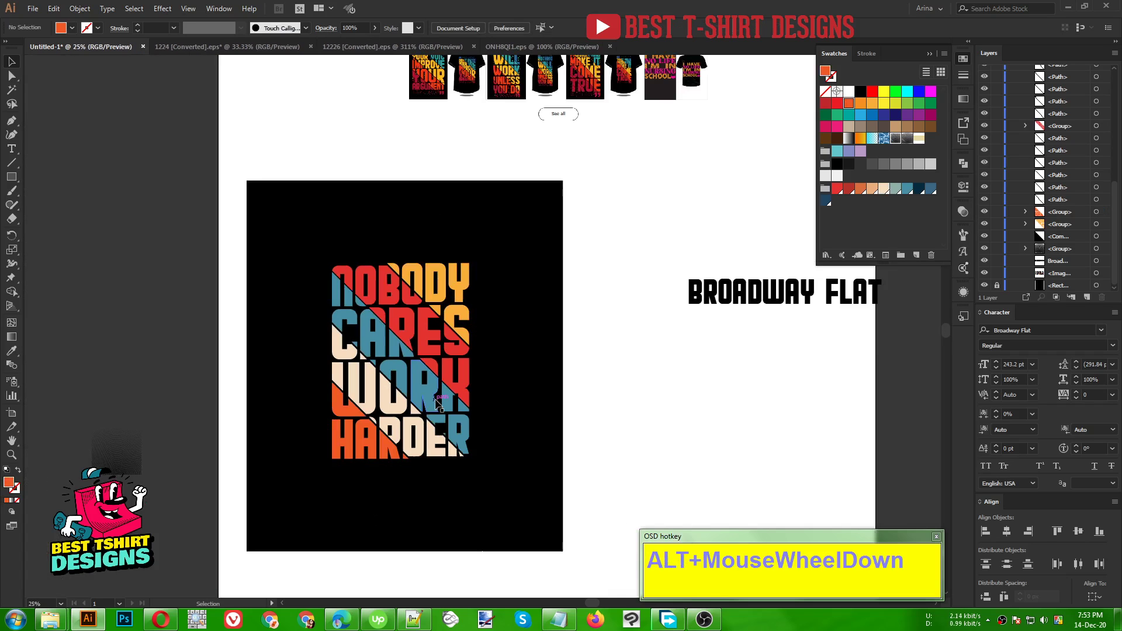
scroll("up", 3)
scroll("up", 3)
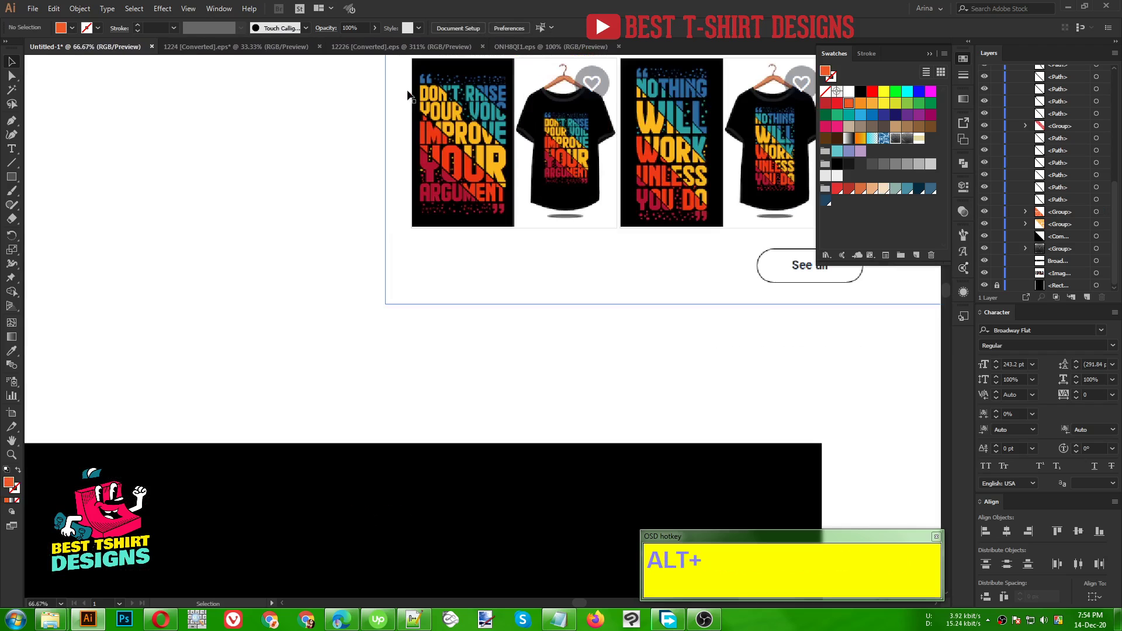
scroll("down", 3)
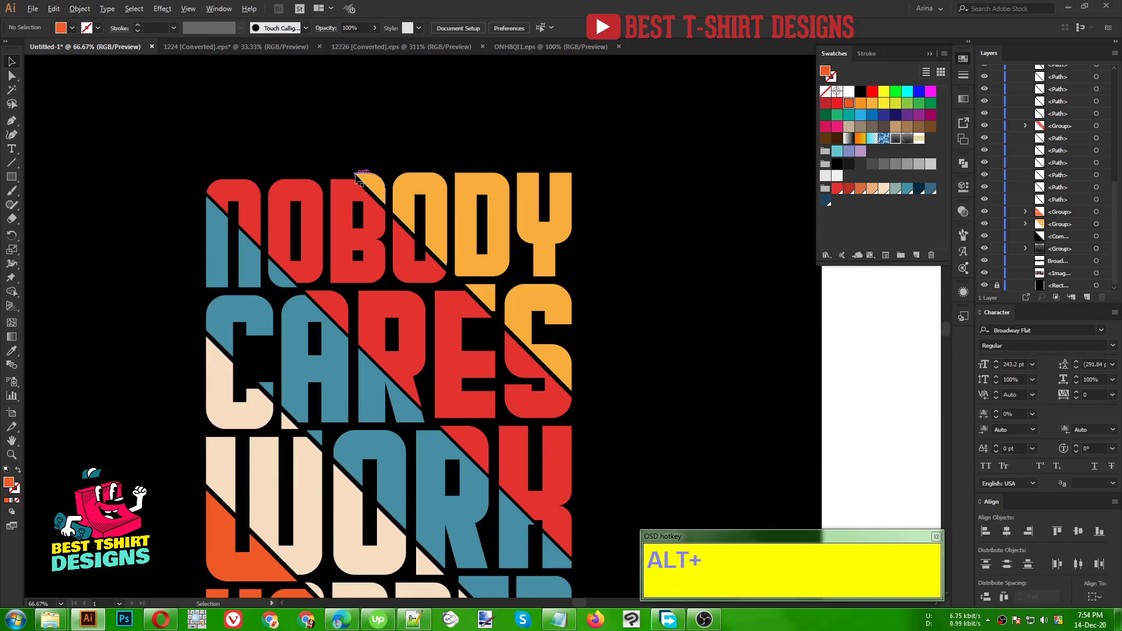
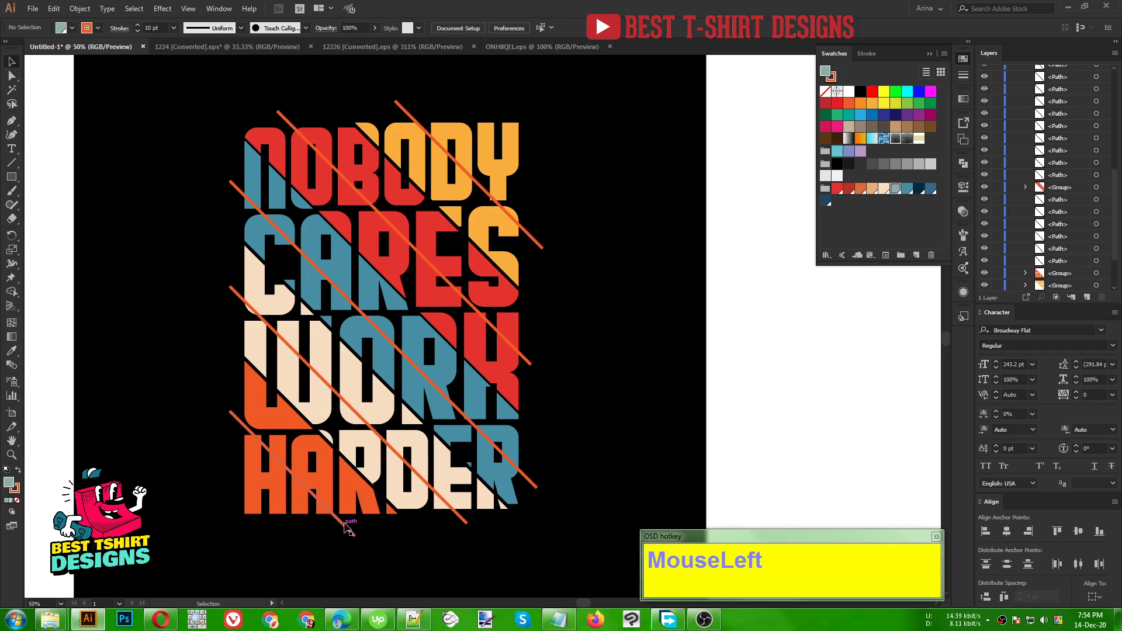
- Select the orange diagonal stripe lines together with the whole slogan
left_click(465, 522)
left_click(532, 484)
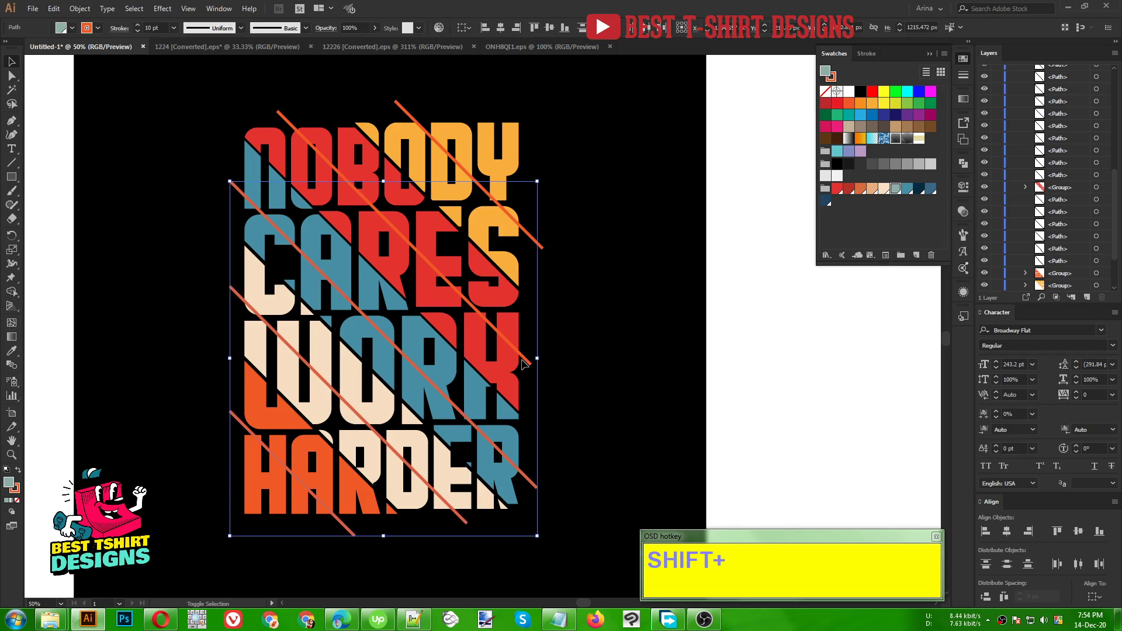
left_click(527, 361)
left_click(534, 240)
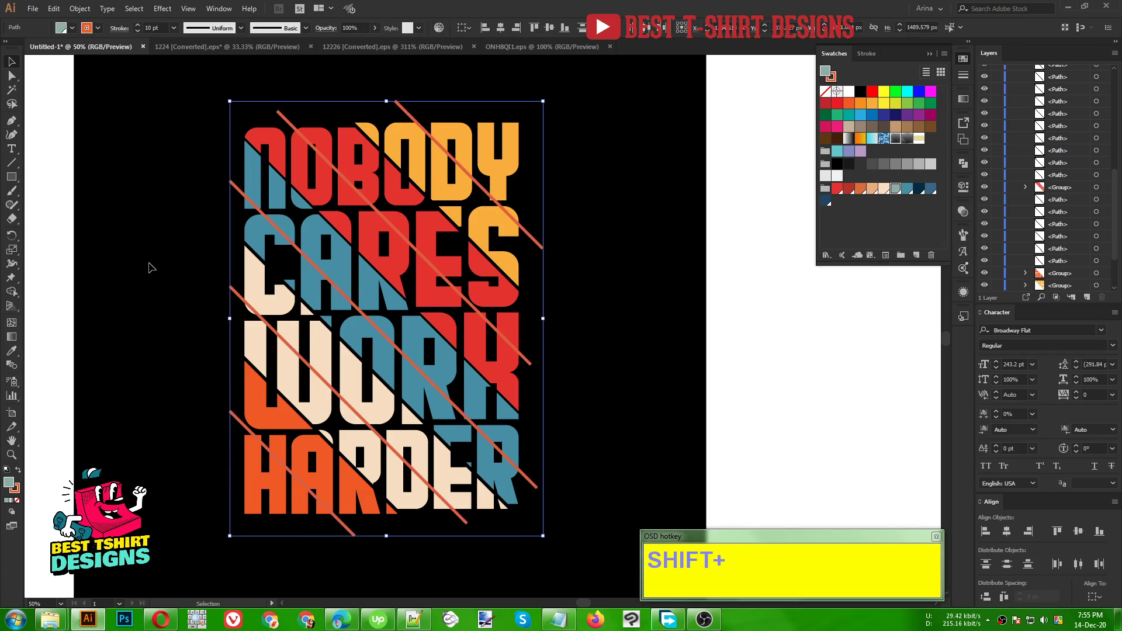
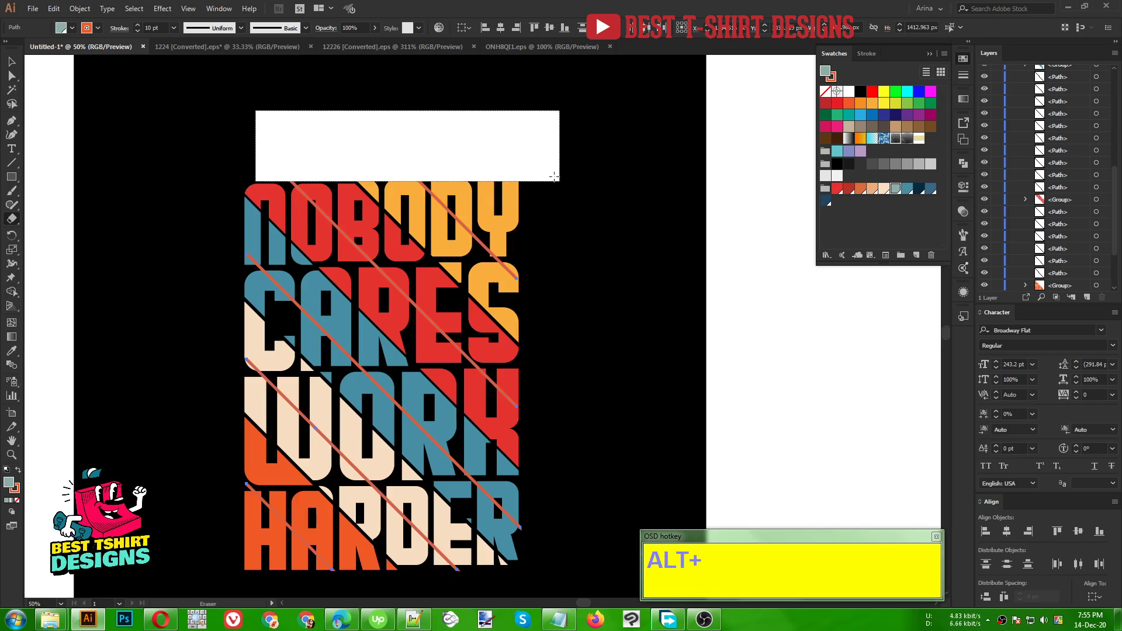
- Erase sections of the stripe lines with the Eraser (Shift+E) to leave broken dashes, then return to Selection
key("v")
scroll("down", 3)
scroll("up", 3)
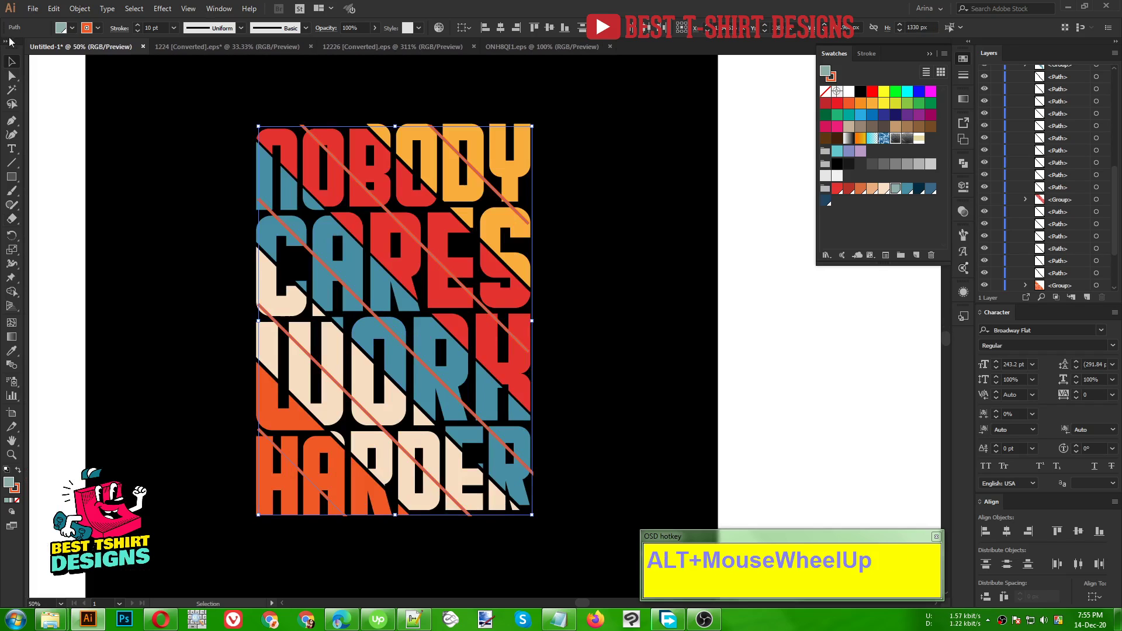
key("shift+e")
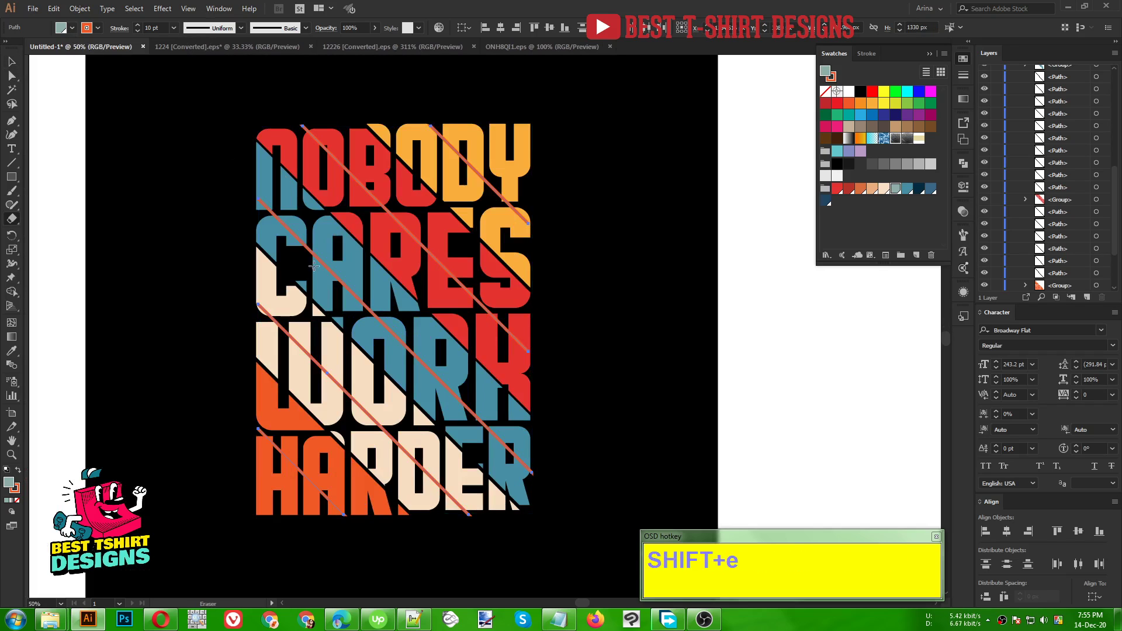
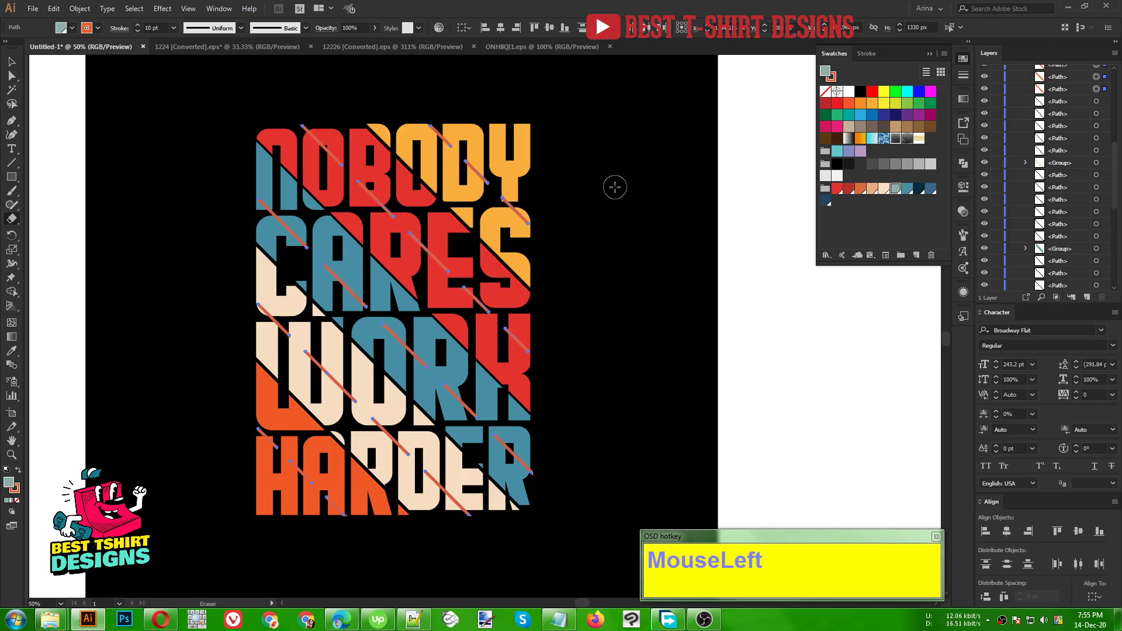
key("v")
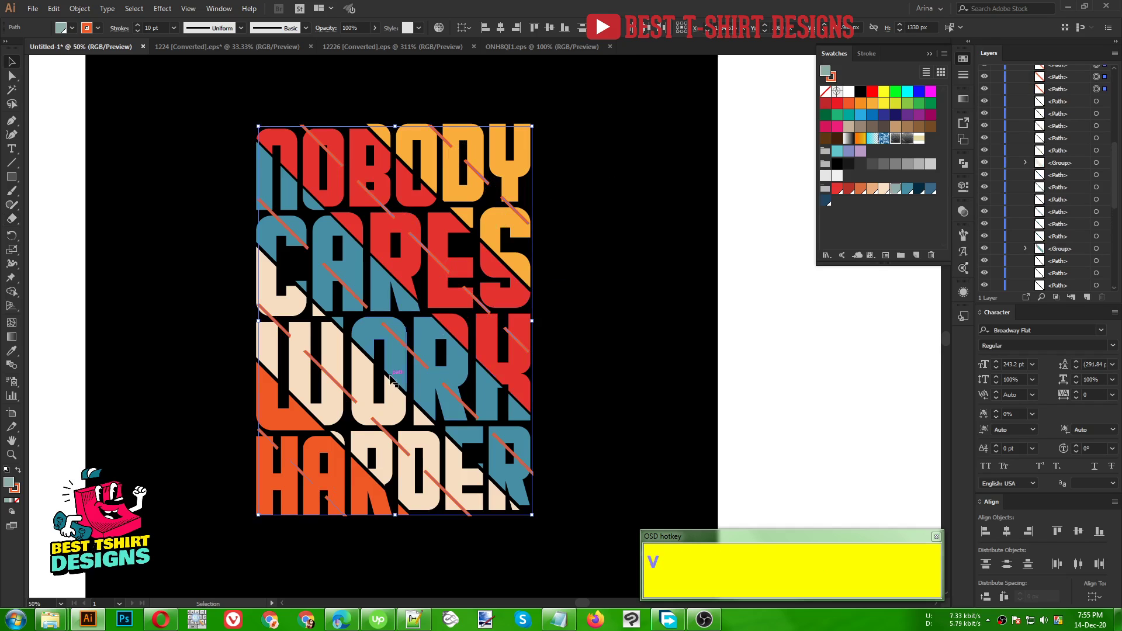
- Select the slogan with all stripe dashes and convert the dash strokes into bold filled slashes
left_click_drag(89, 10, 318, 341)
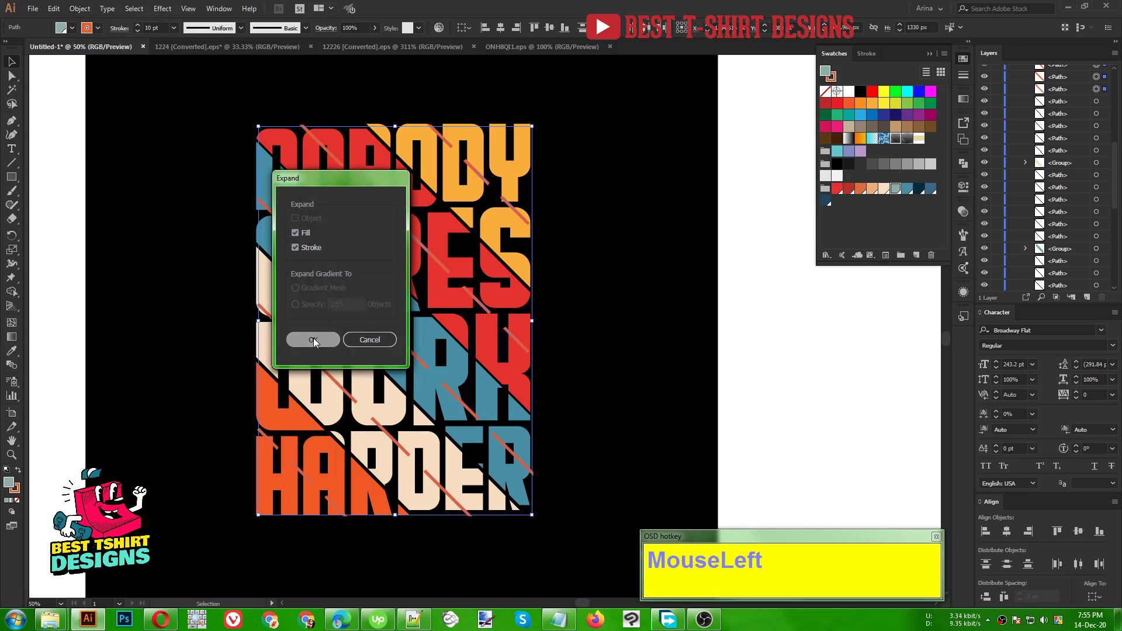
key("ctrl+z")
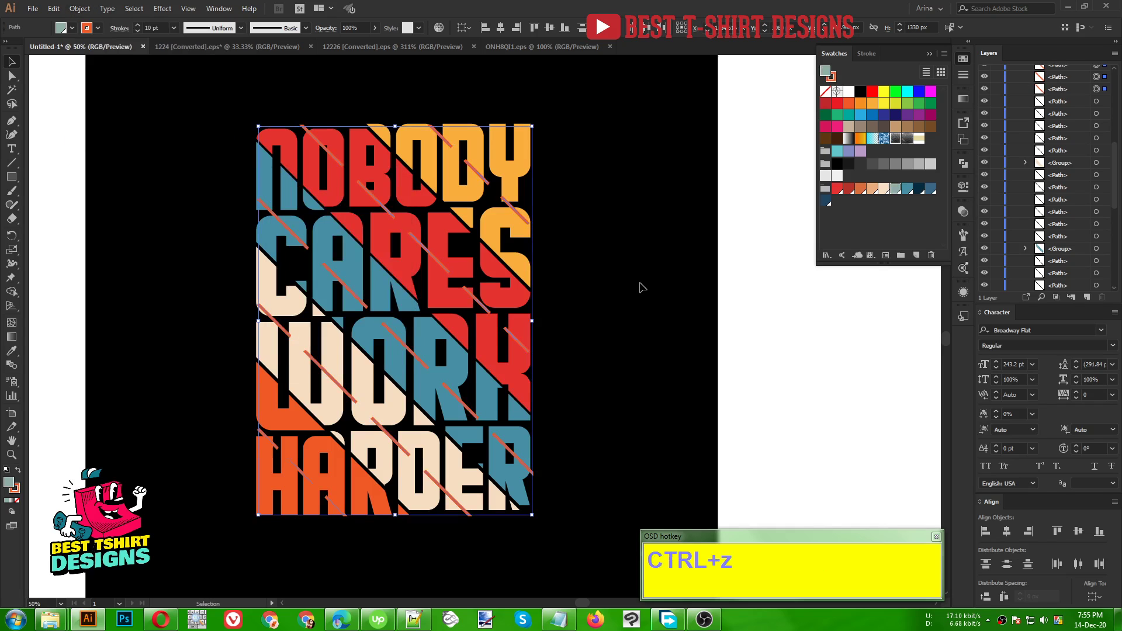
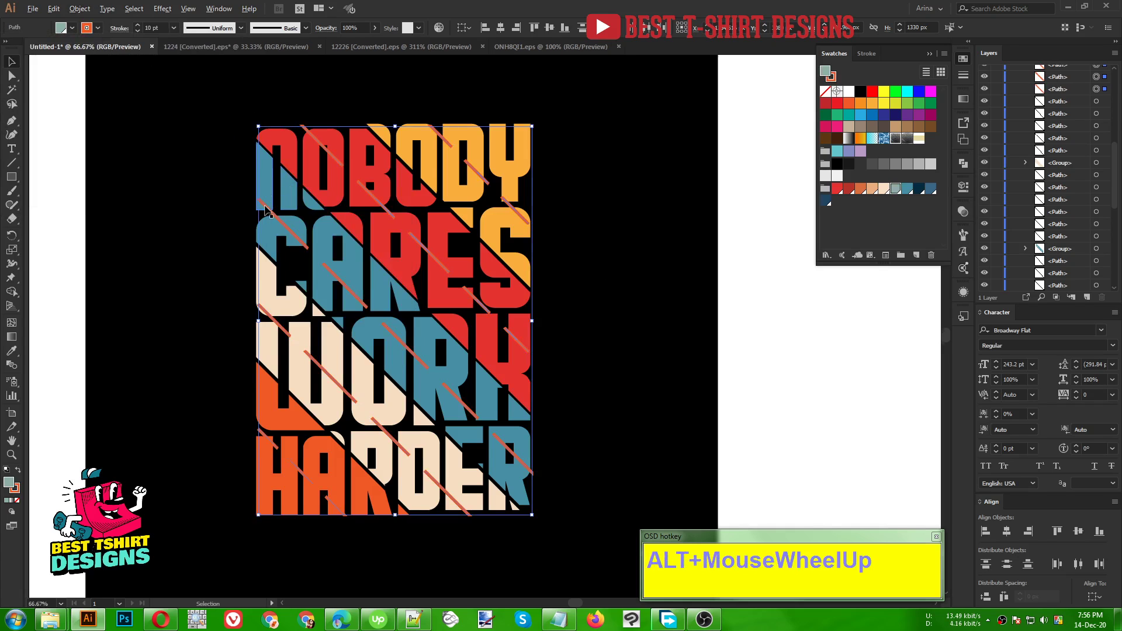
scroll("down", 3)
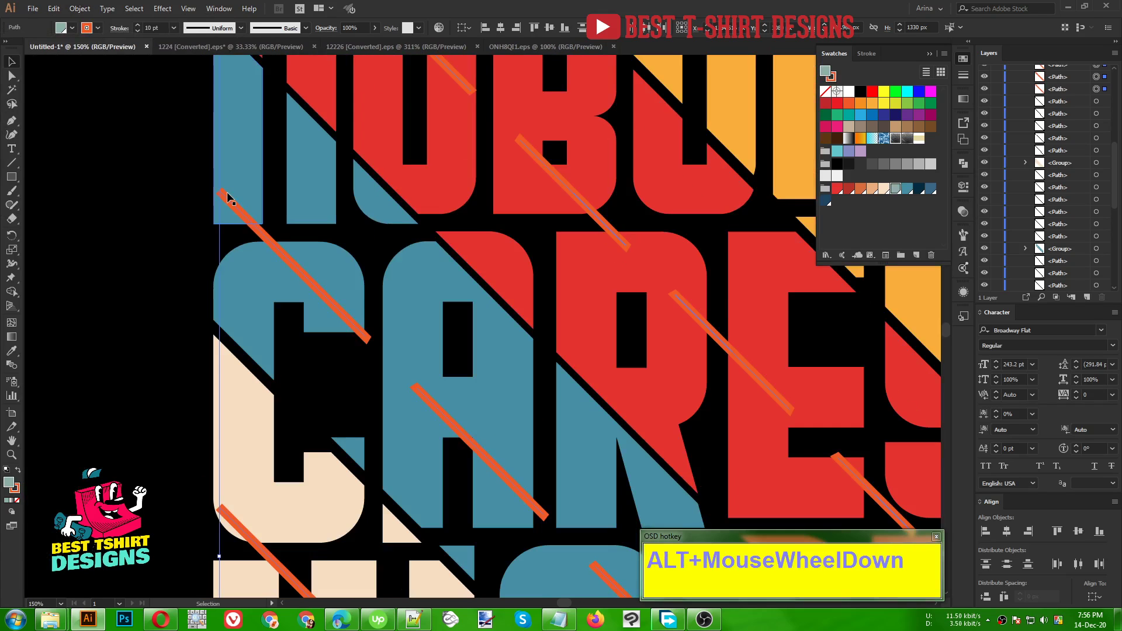
scroll("down", 3)
scroll("up", 3)
scroll("down", 3)
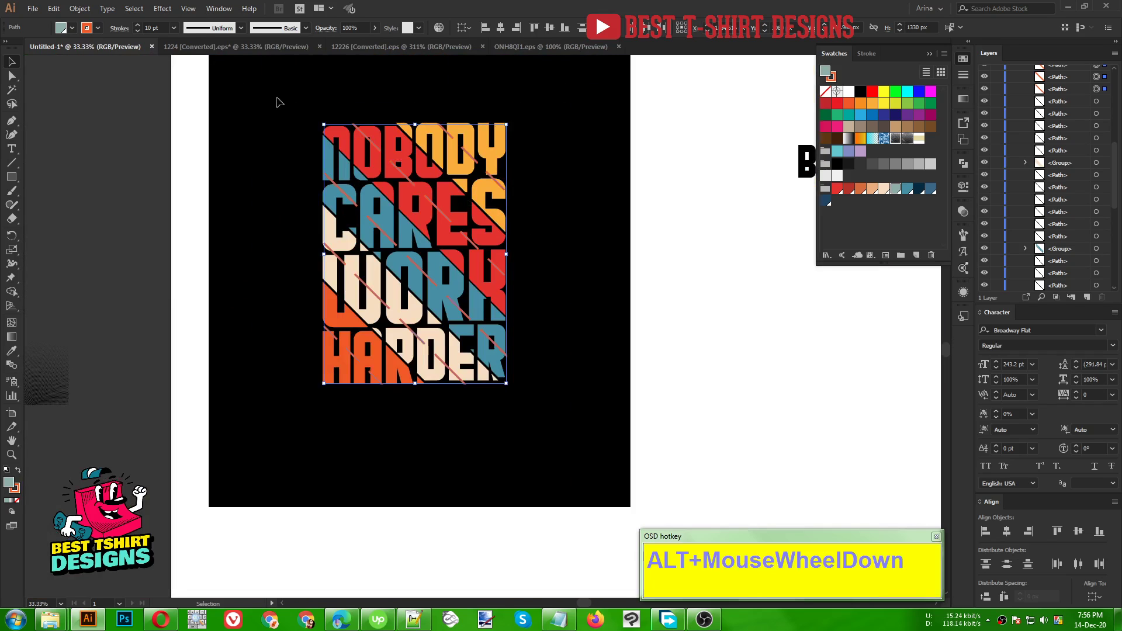
scroll("up", 3)
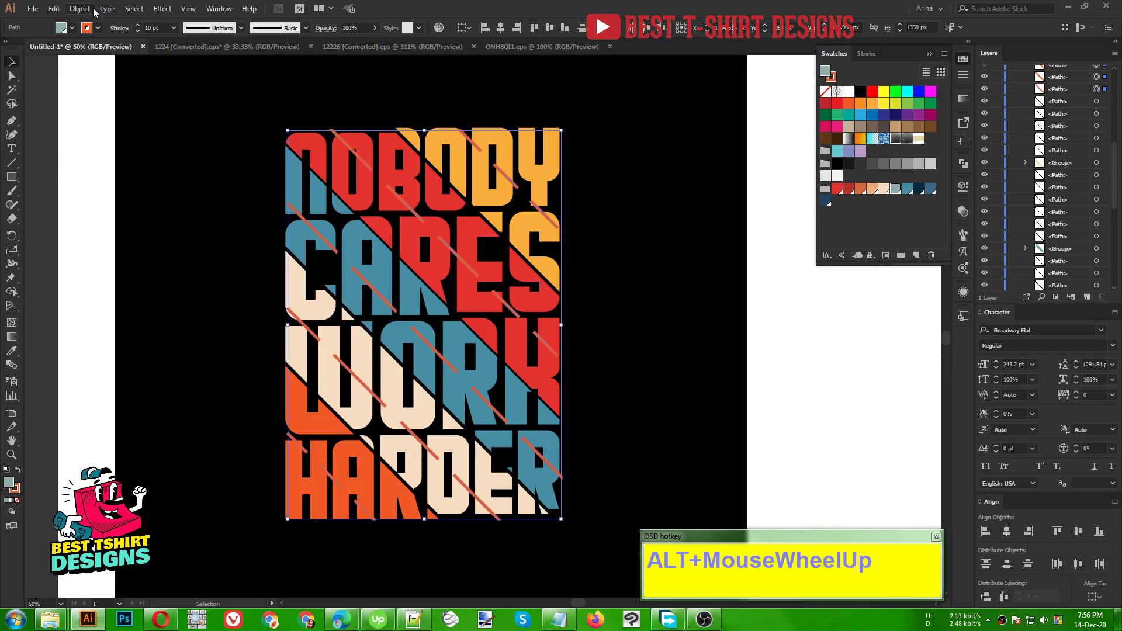
- Fill the stripe dashes cream, then recolour a dash in WORK with the Eyedropper
left_click(90, 11)
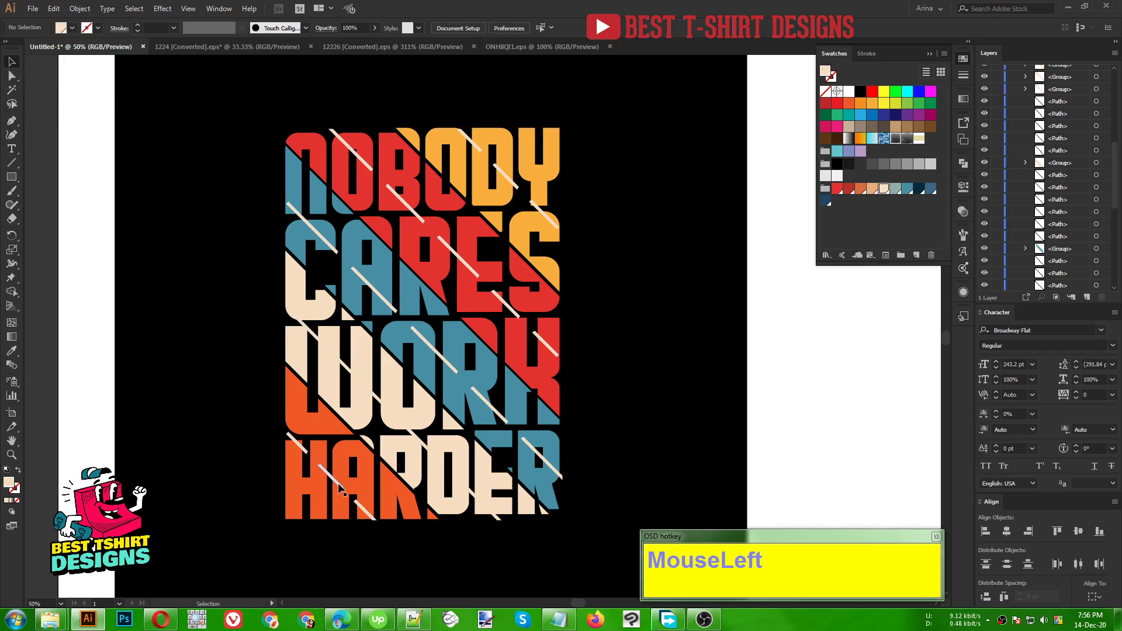
scroll("up", 3)
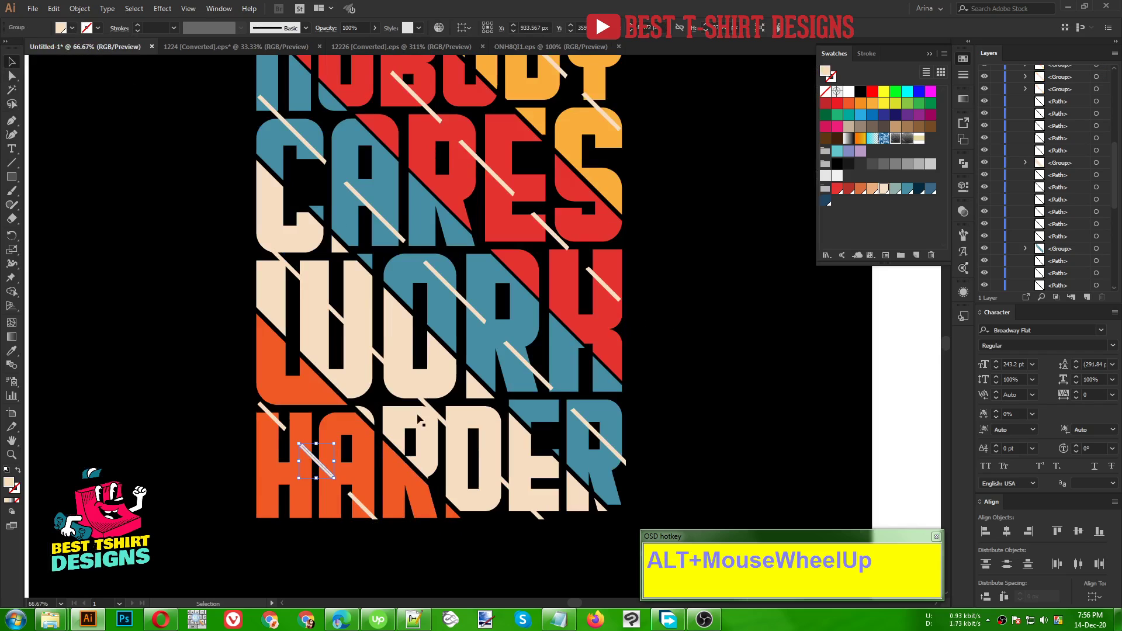
left_click(380, 361)
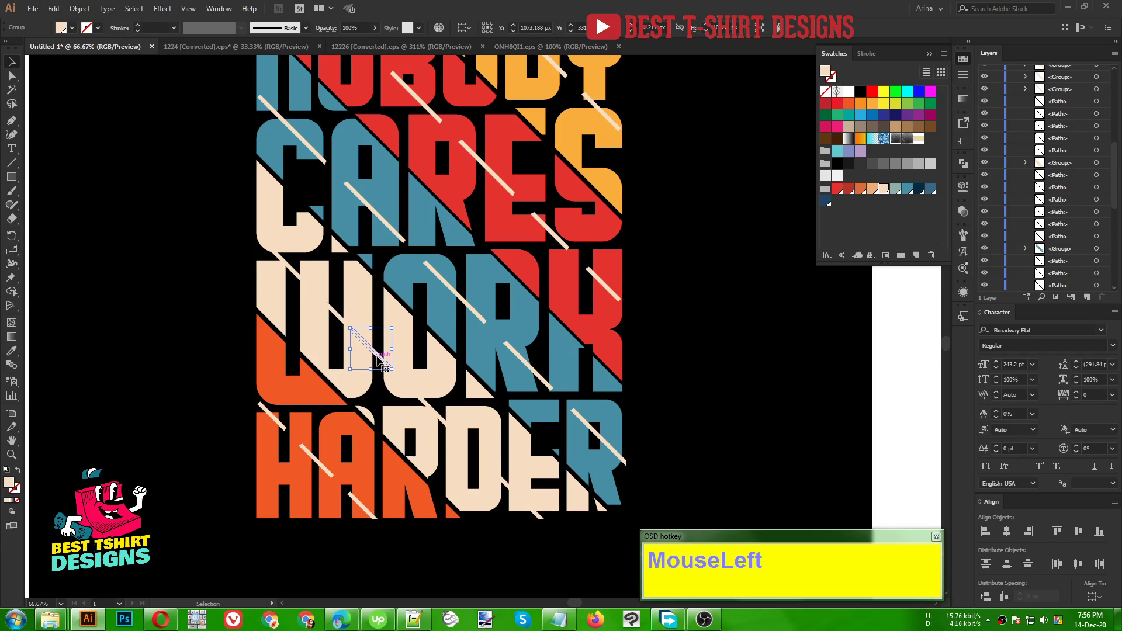
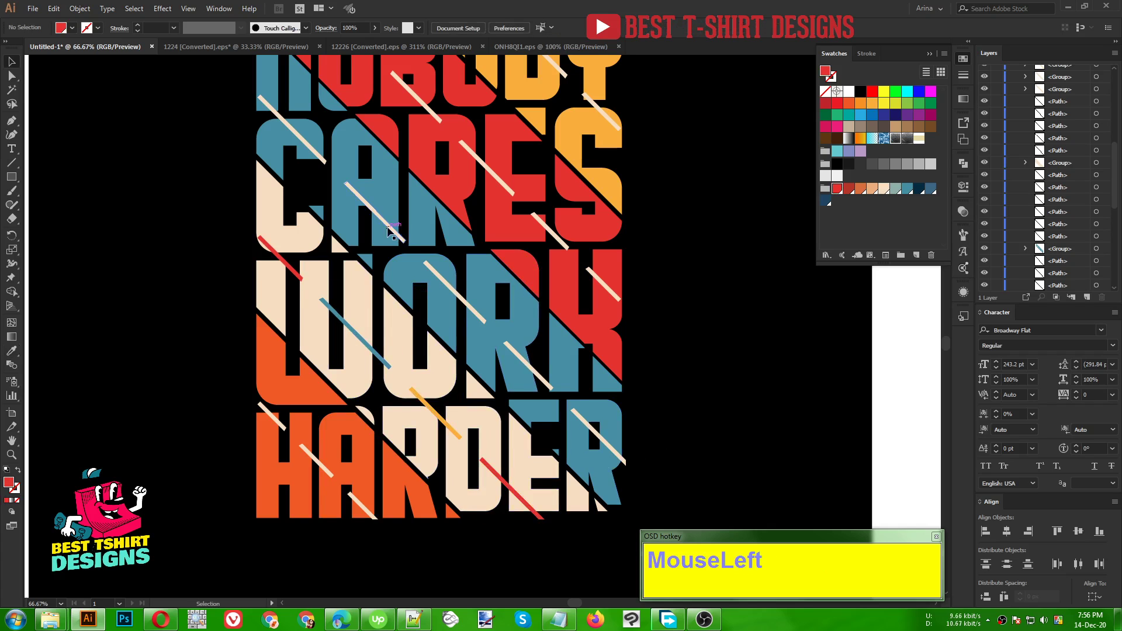
key("i")
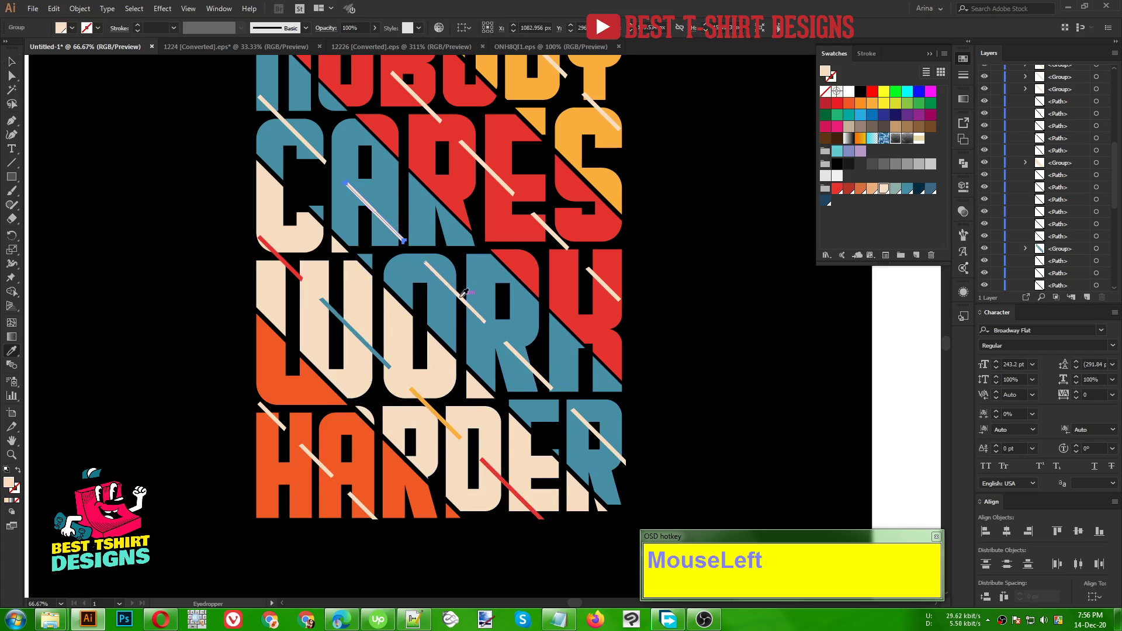
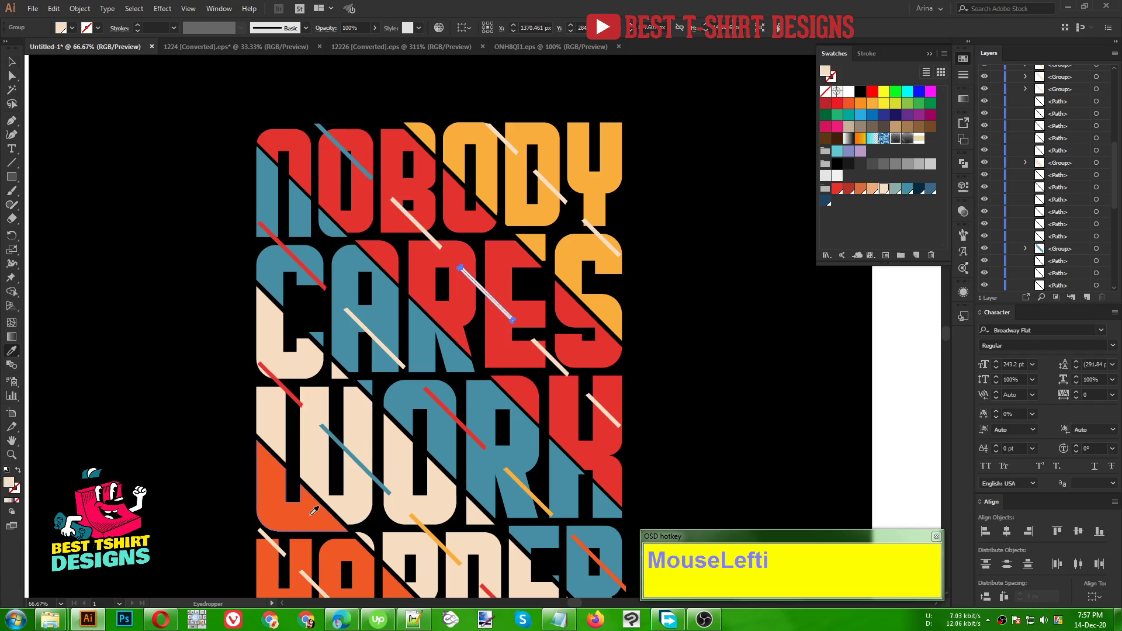
key("v")
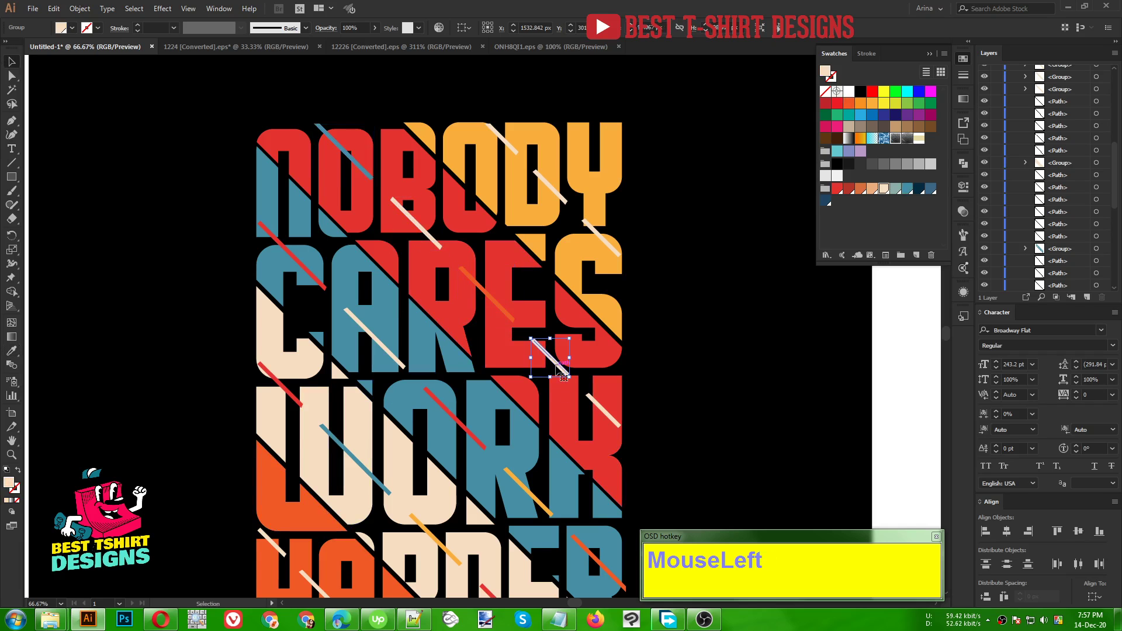
- Recolour further cream dashes one by one, sampling letter colours with the Eyedropper
key("i")
key("v")
key("i")
key("v")
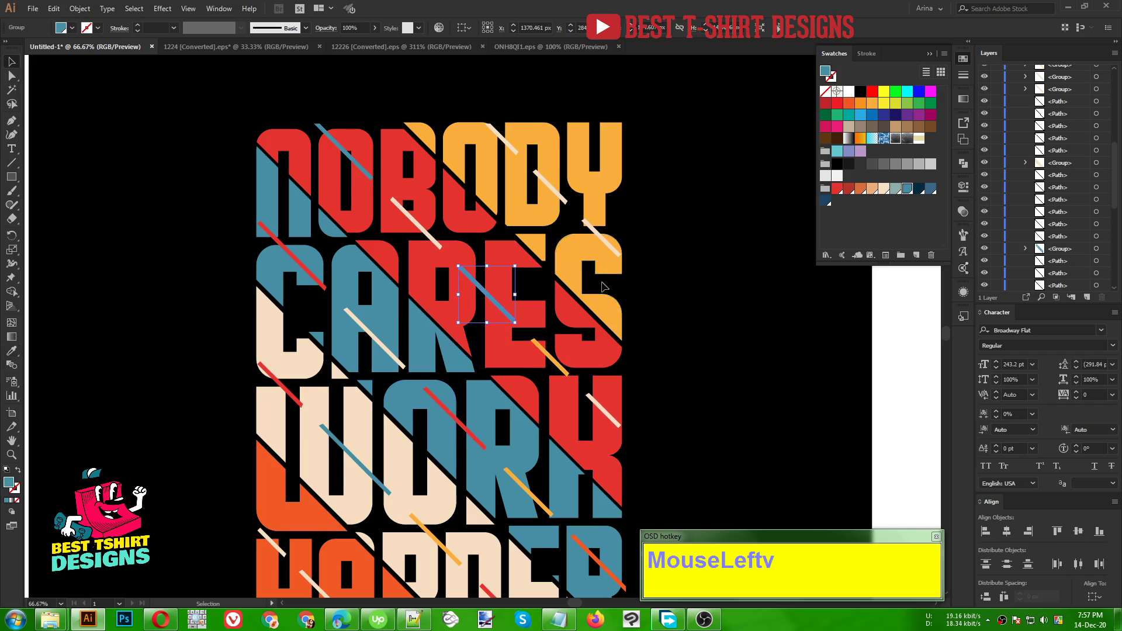
left_click(598, 234)
key("i")
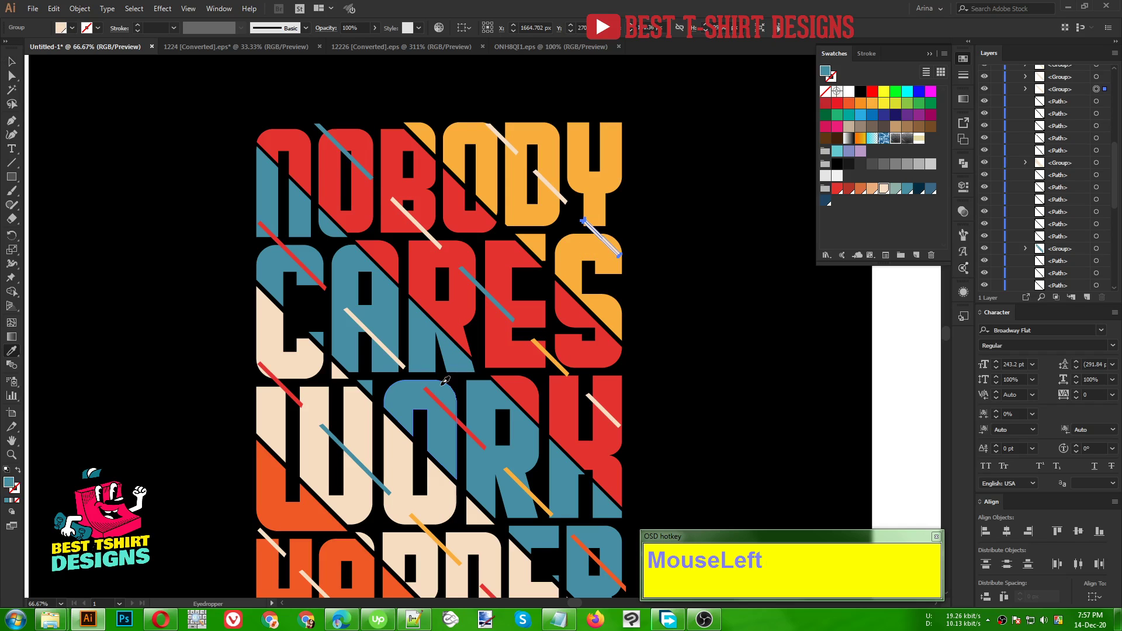
type("MouseLeftv")
type("MouseLeftiMouseLeftv")
- Recolour more individual dashes from the letters to finish the mixed-colour slashes
left_click(519, 154)
type("MouseLeftiMouseLeftv")
left_click(672, 371)
scroll("down", 3)
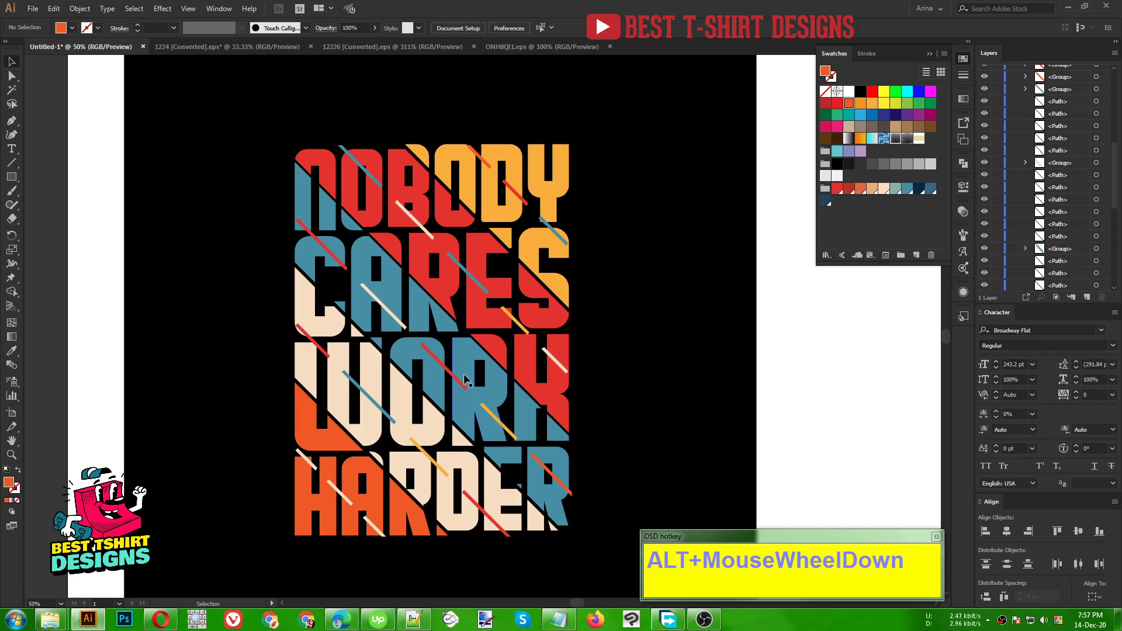
- Deselect the artwork and draw a long horizontal cream line with a copy just below it
left_click(458, 380)
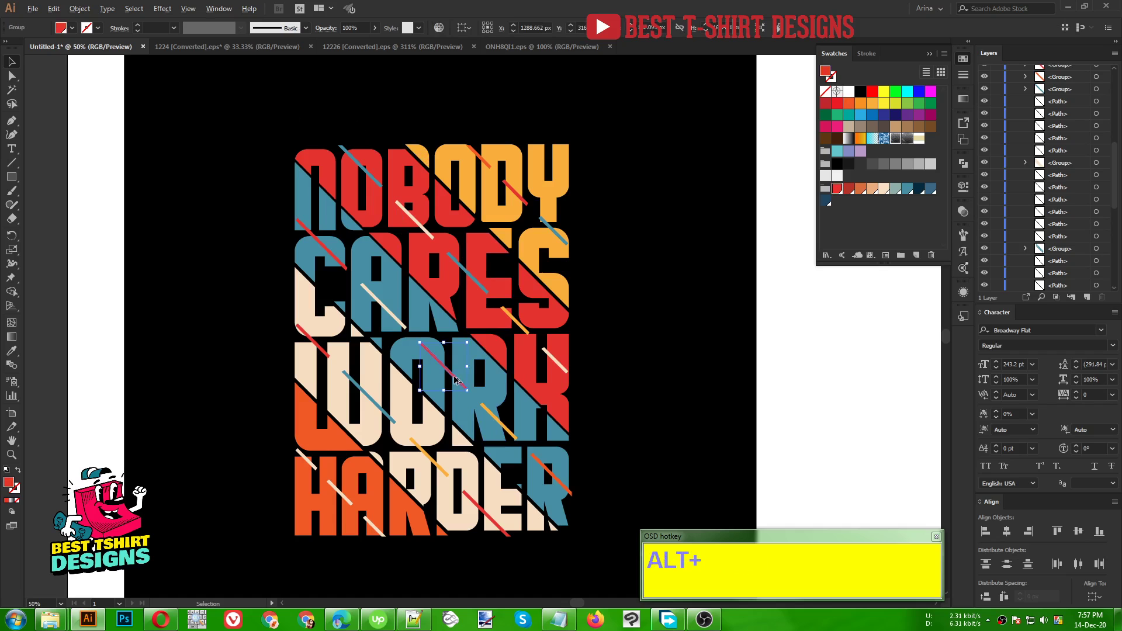
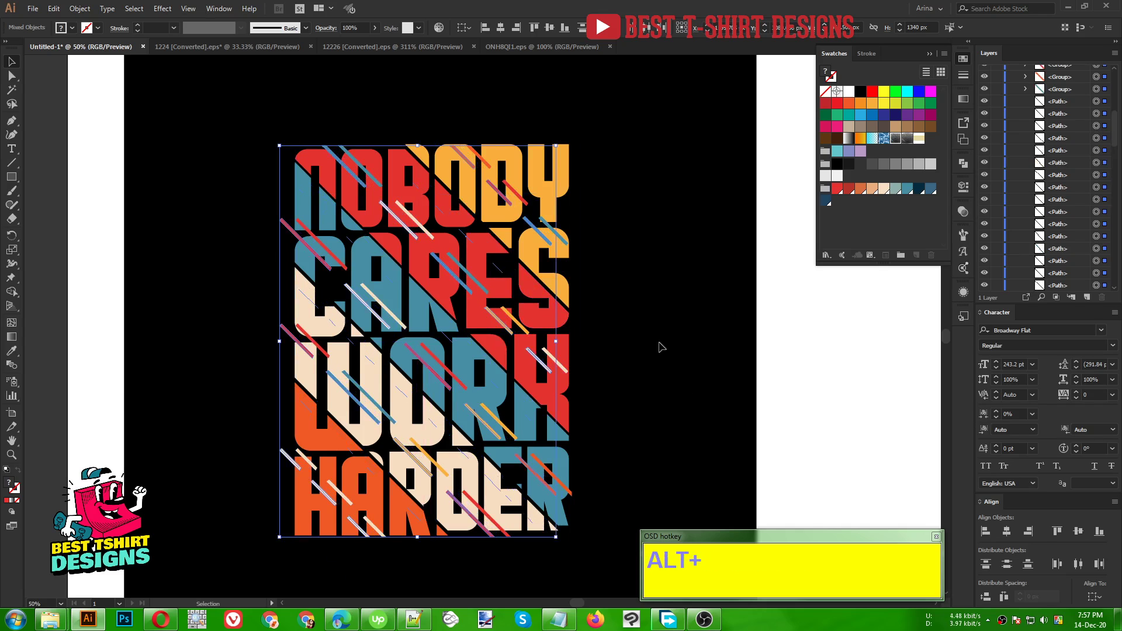
key("Delete")
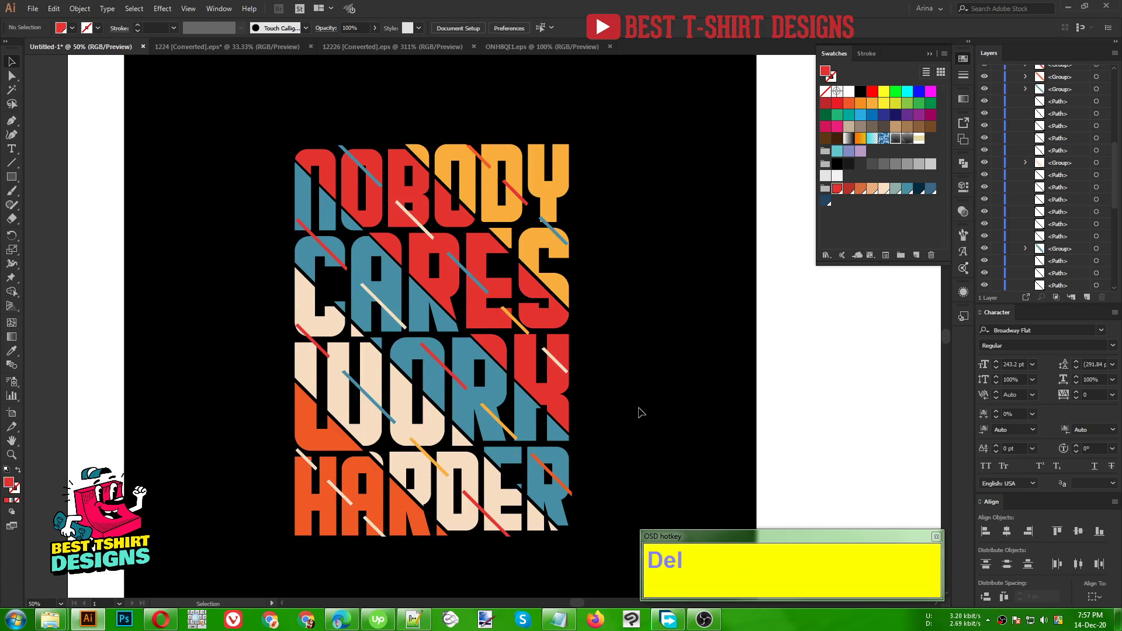
left_click(642, 410)
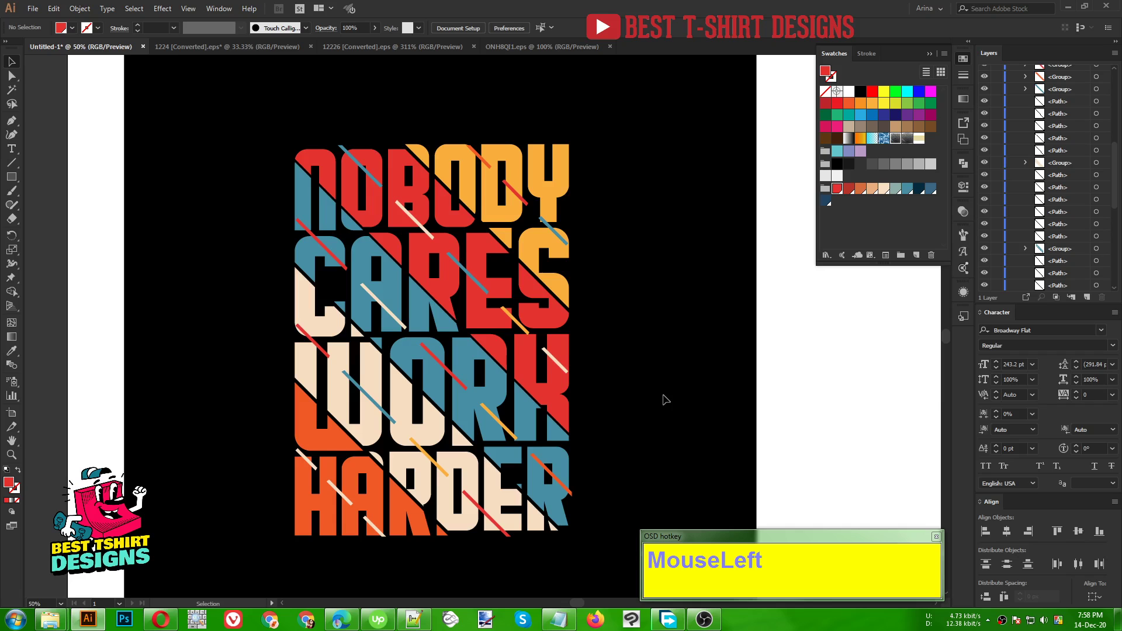
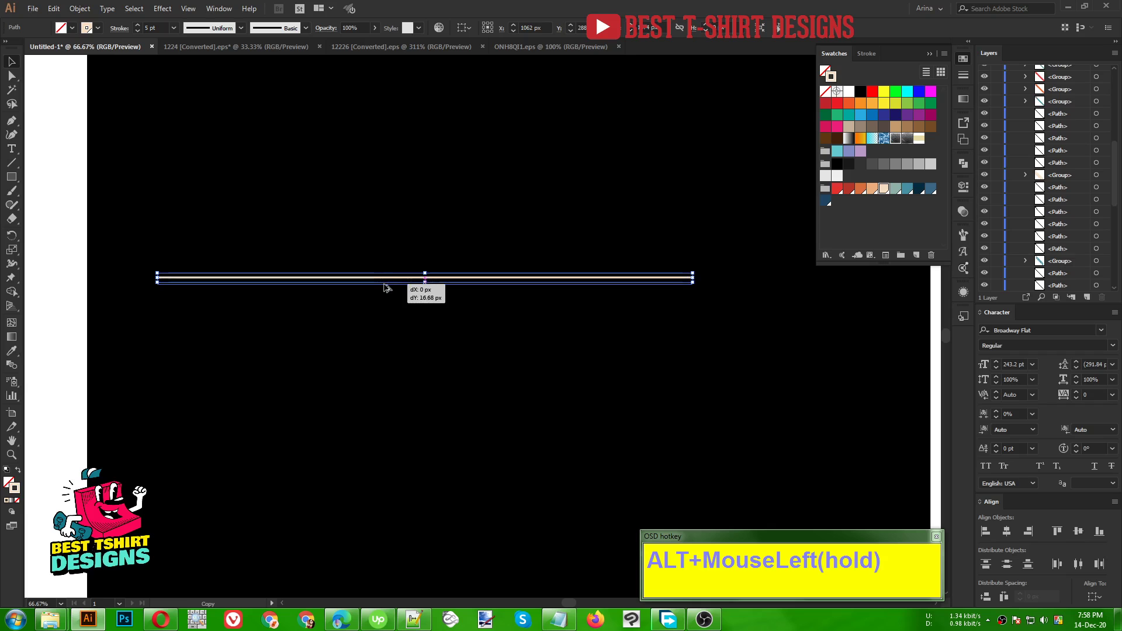
- Repeat the line duplicate with Ctrl+D about a dozen times into an evenly spaced stripe block
scroll("down", 3)
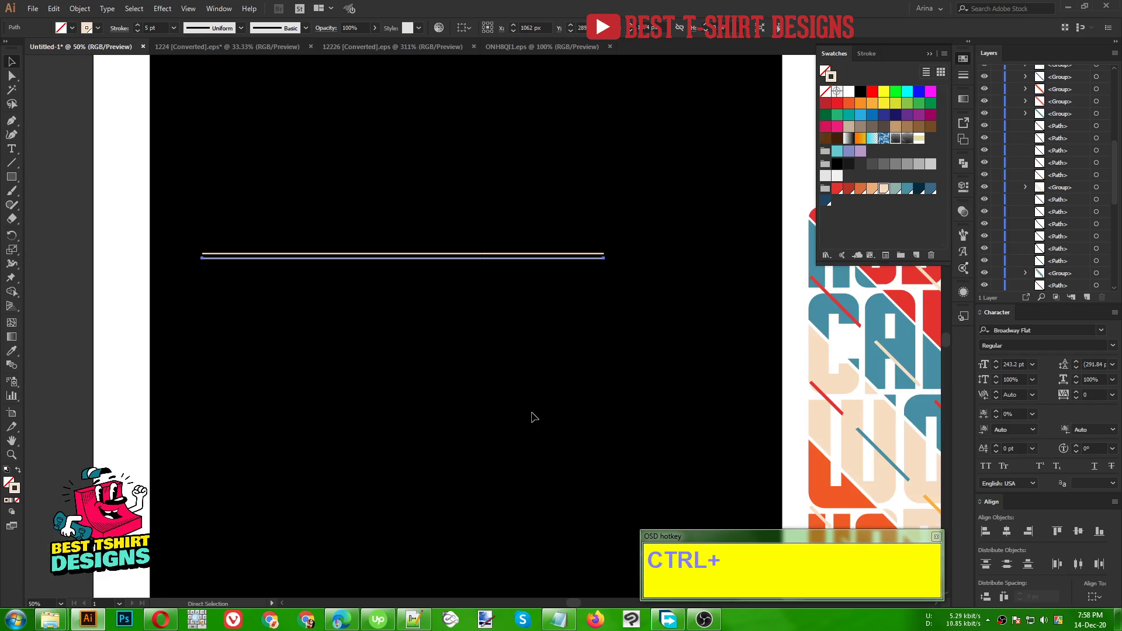
key("ctrl+d")
type("ddddddddddddd")
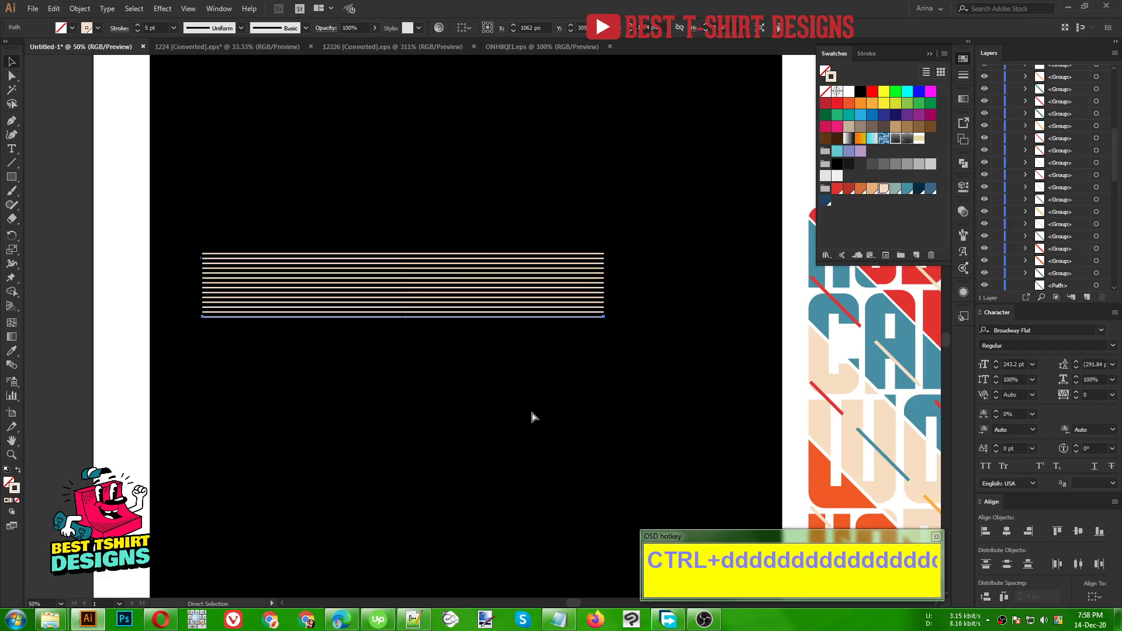
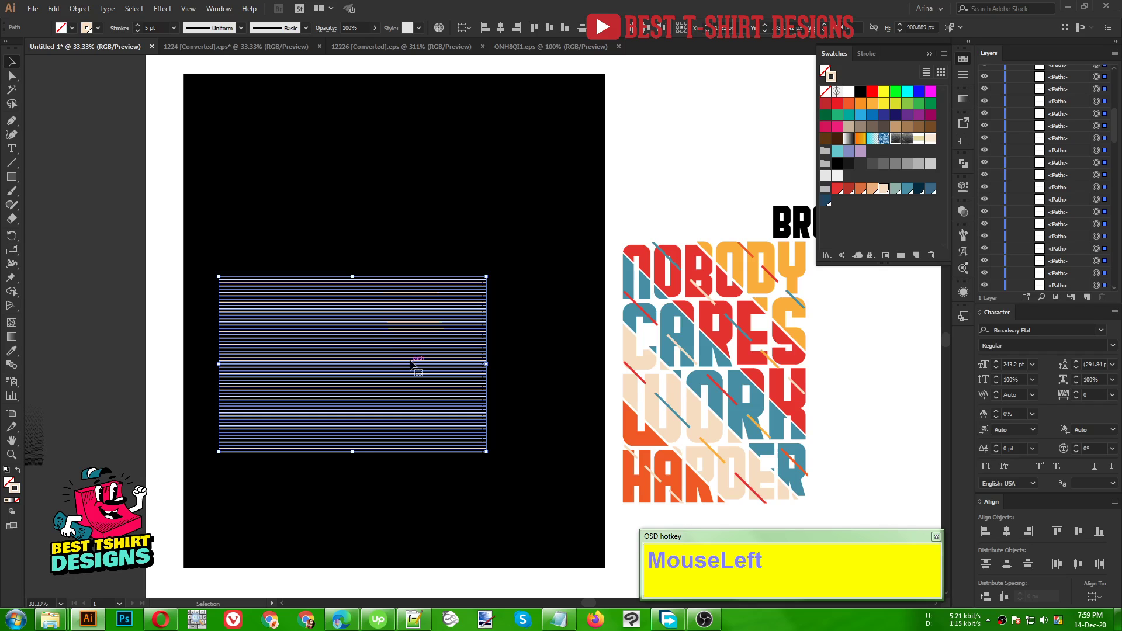
- Clear the stripe block, marquee-select the slogan and drag it onto the black artboard
key("Delete")
left_click_drag(615, 215, 799, 245)
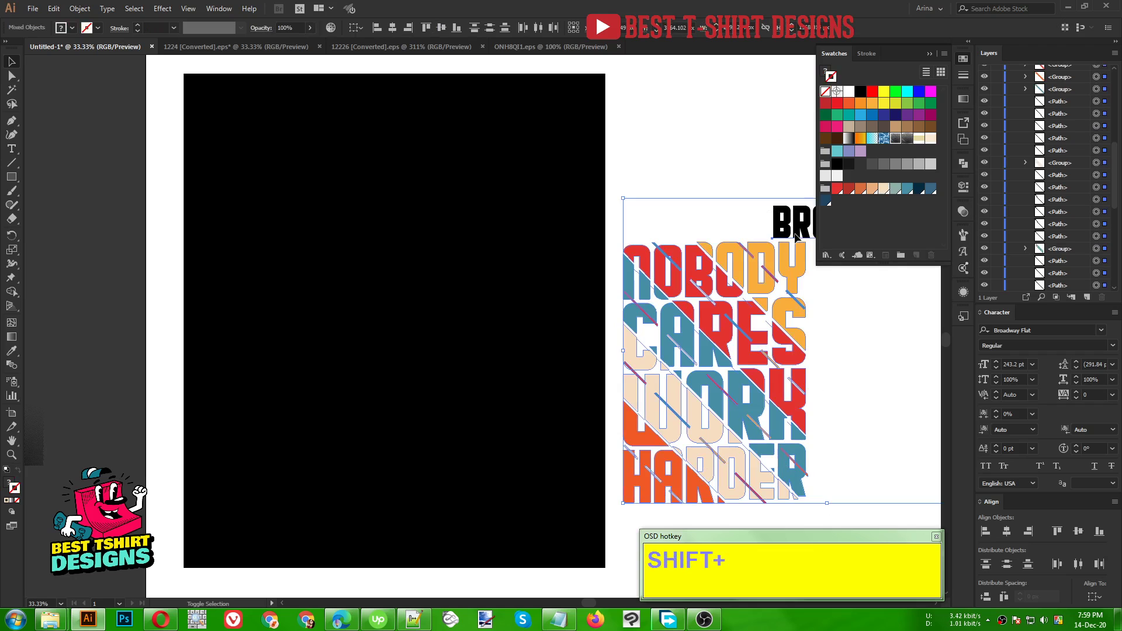
left_click(799, 238)
left_click_drag(789, 344, 536, 332)
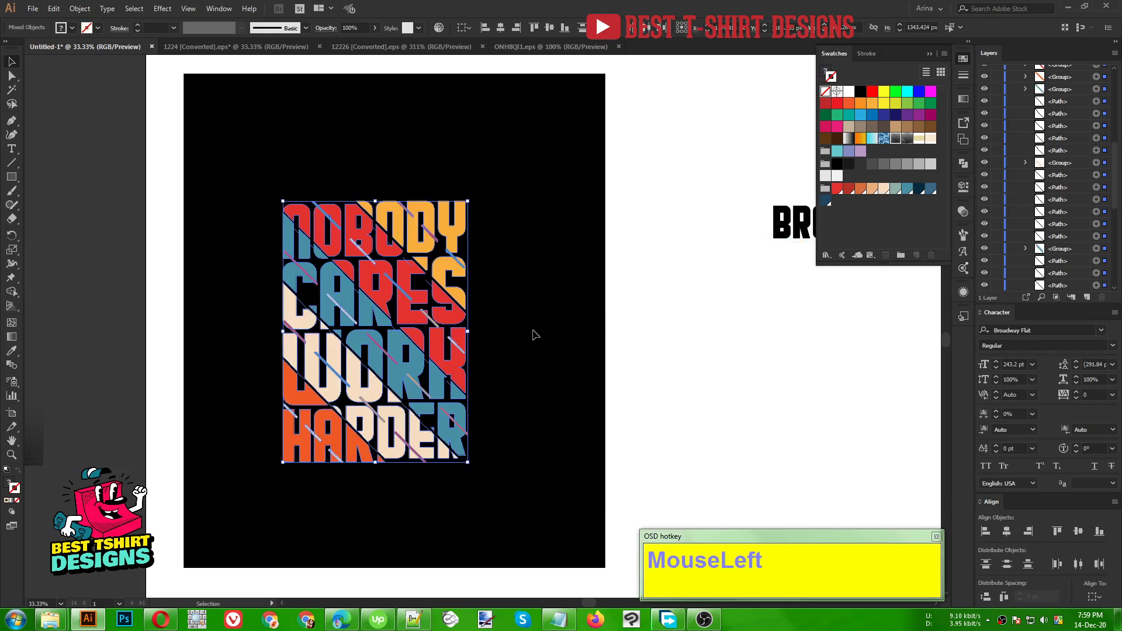
scroll("up", 3)
- Enter the slogan group in Isolation Mode and zoom in on the letter pieces
left_click_drag(357, 384, 900, 219)
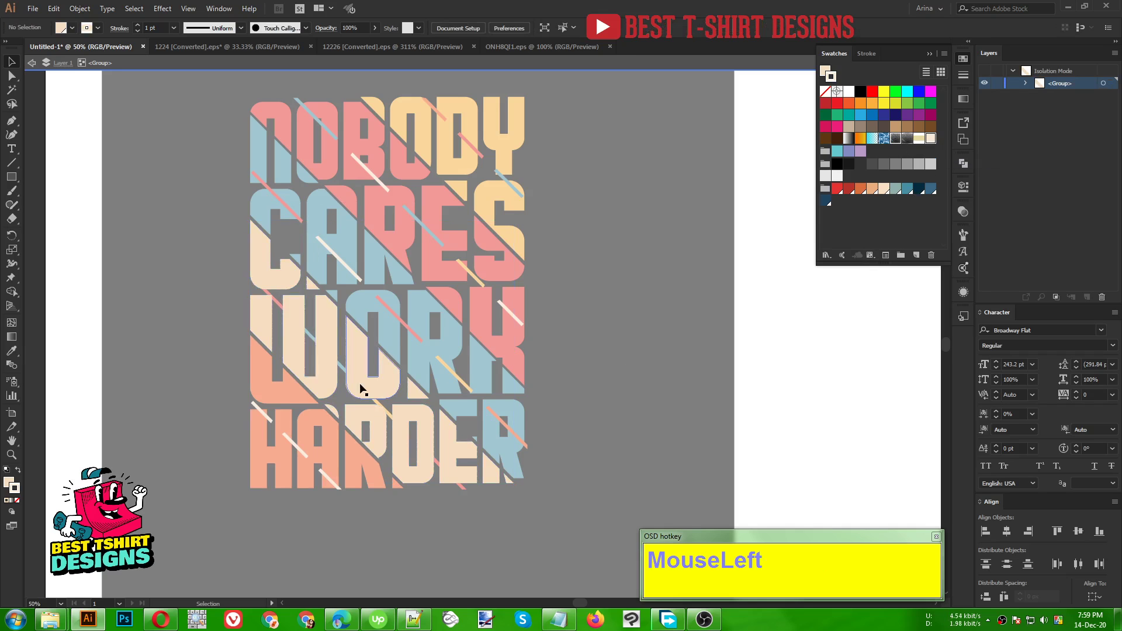
scroll("up", 3)
scroll("down", 3)
scroll("up", 3)
scroll("up", 3)
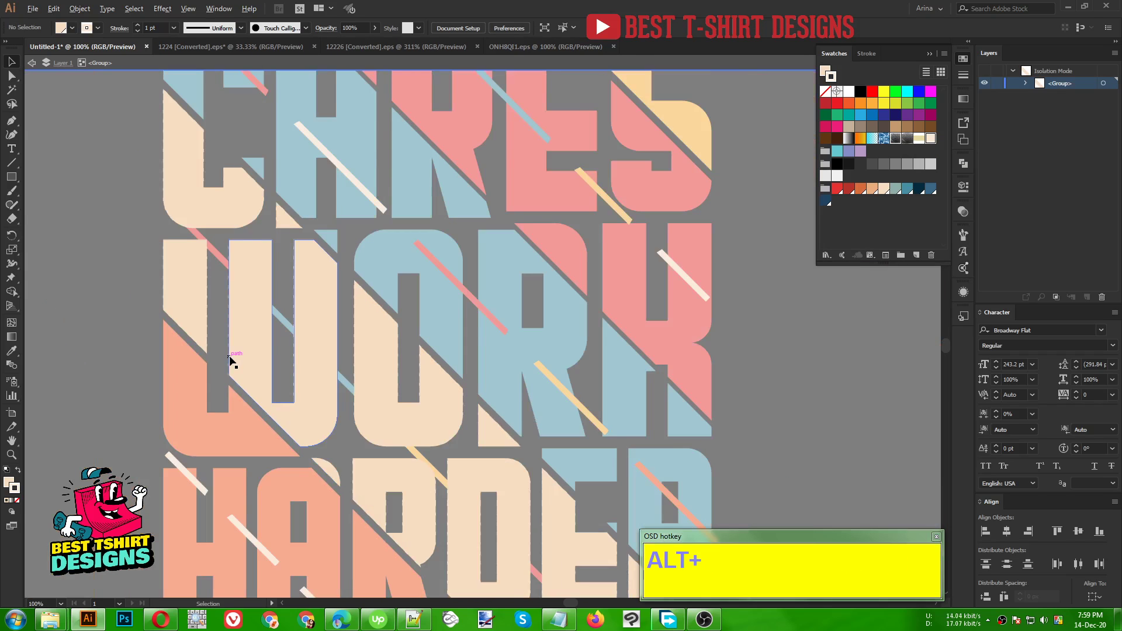
- Select the cream W piece, undoing an accidental move, to pick all same-colour pieces
left_click(245, 349)
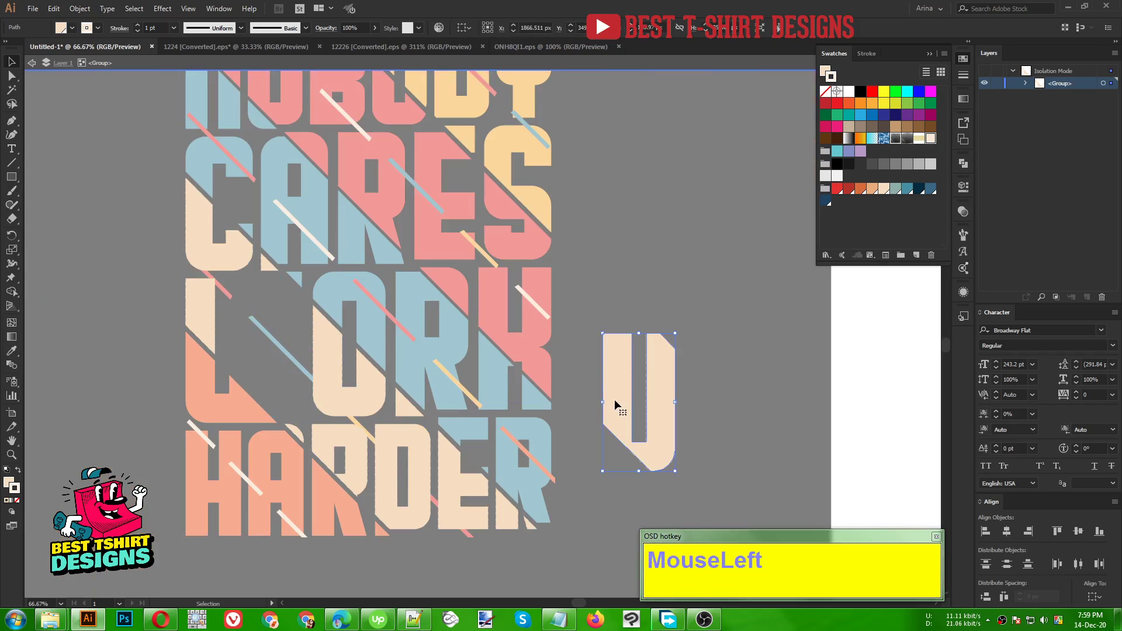
key("ctrl+z")
scroll("up", 3)
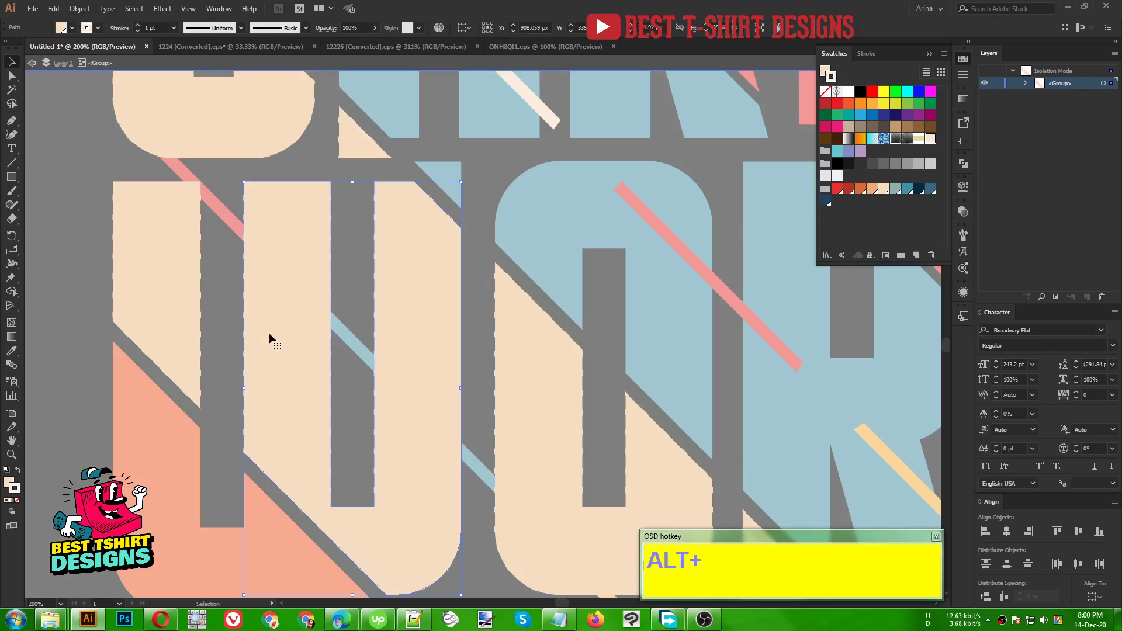
scroll("down", 3)
left_click(157, 173)
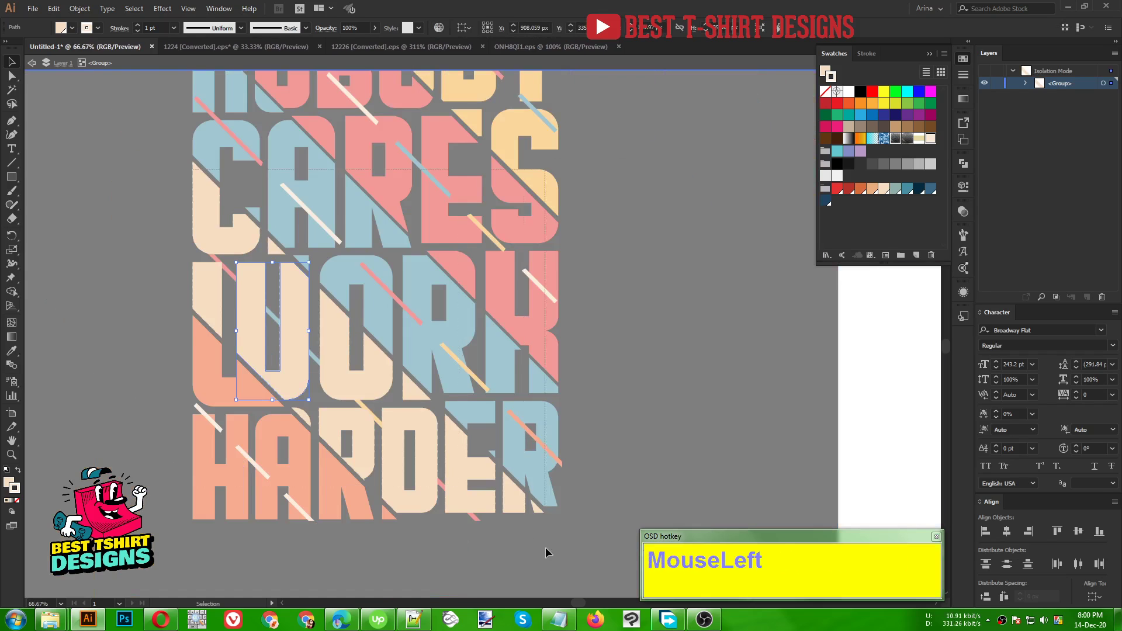
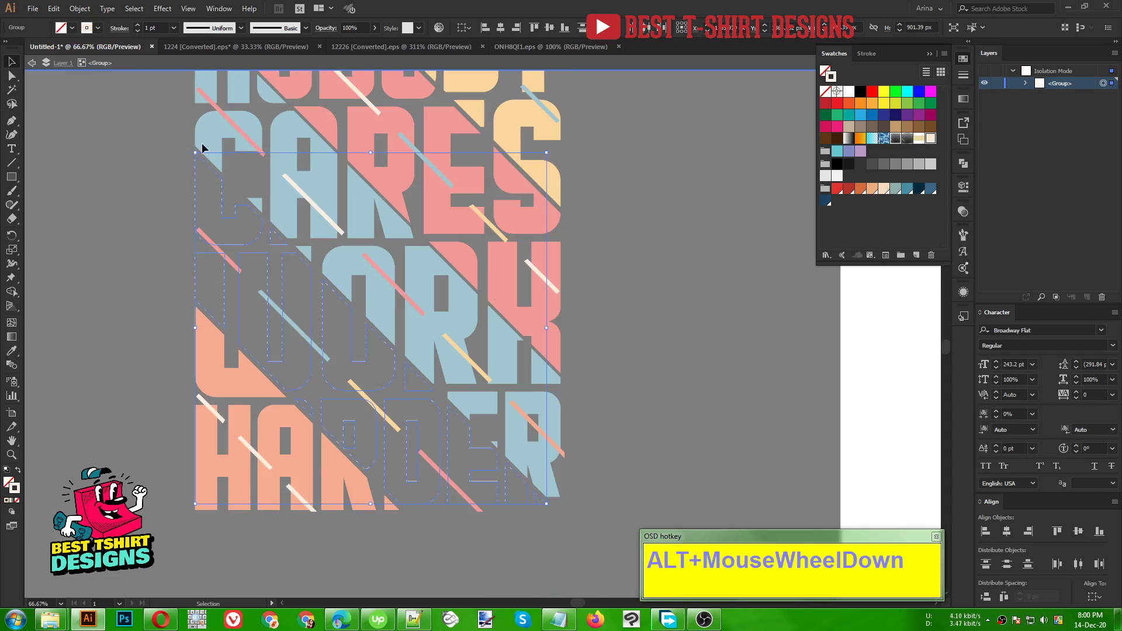
- Lift the cream pieces out as their own group and exit Isolation Mode
key("ctrl+z")
key("ctrl+z")
key("ctrl+z")
key("ctrl+z")
key("ctrl+z")
key("ctrl+z")
- Apply the horizontal line pattern swatch as the fill of the cream letter pieces
scroll("down", 3)
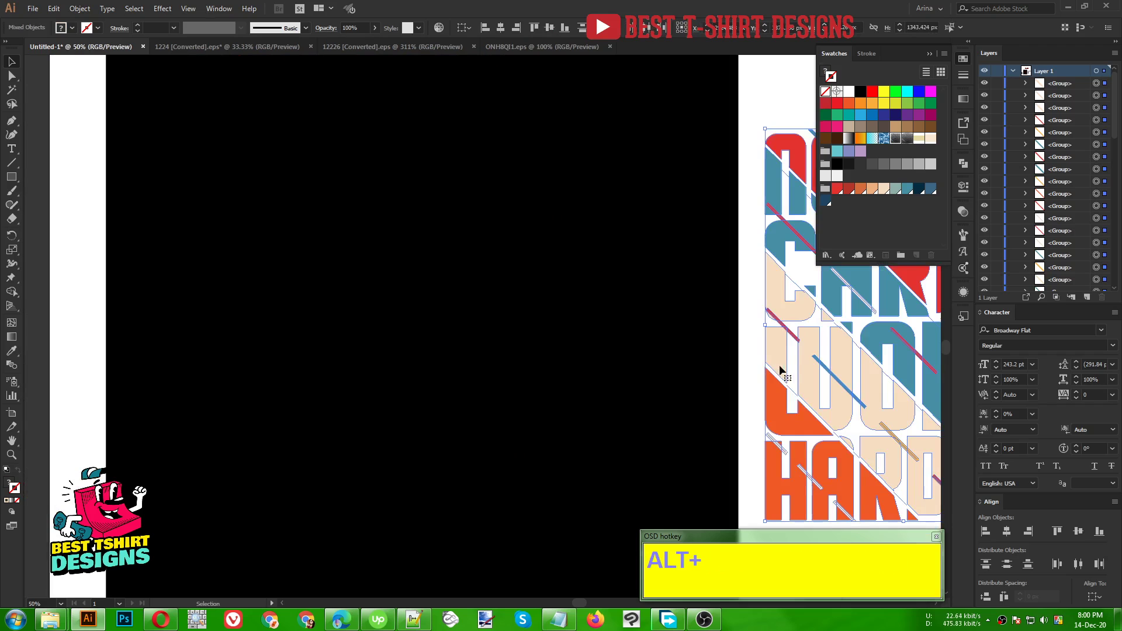
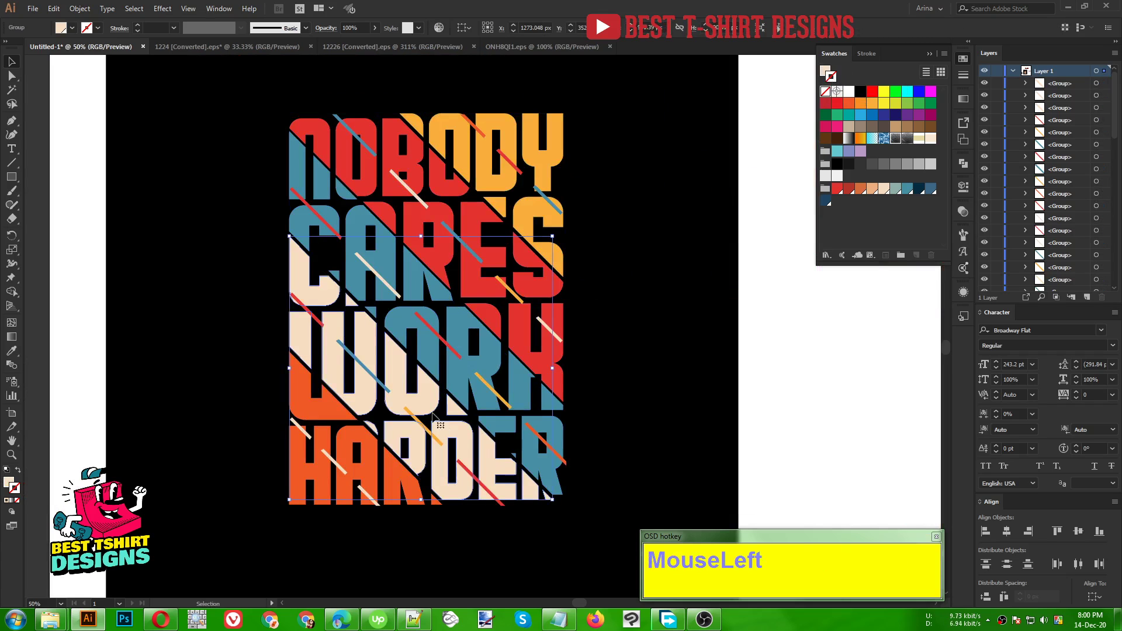
scroll("up", 3)
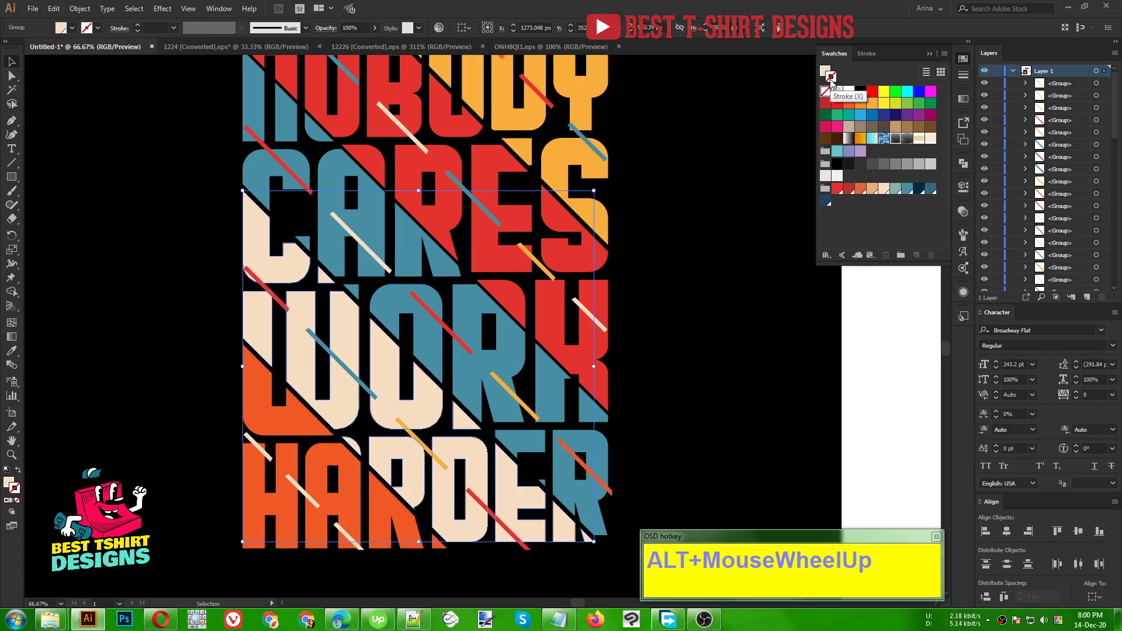
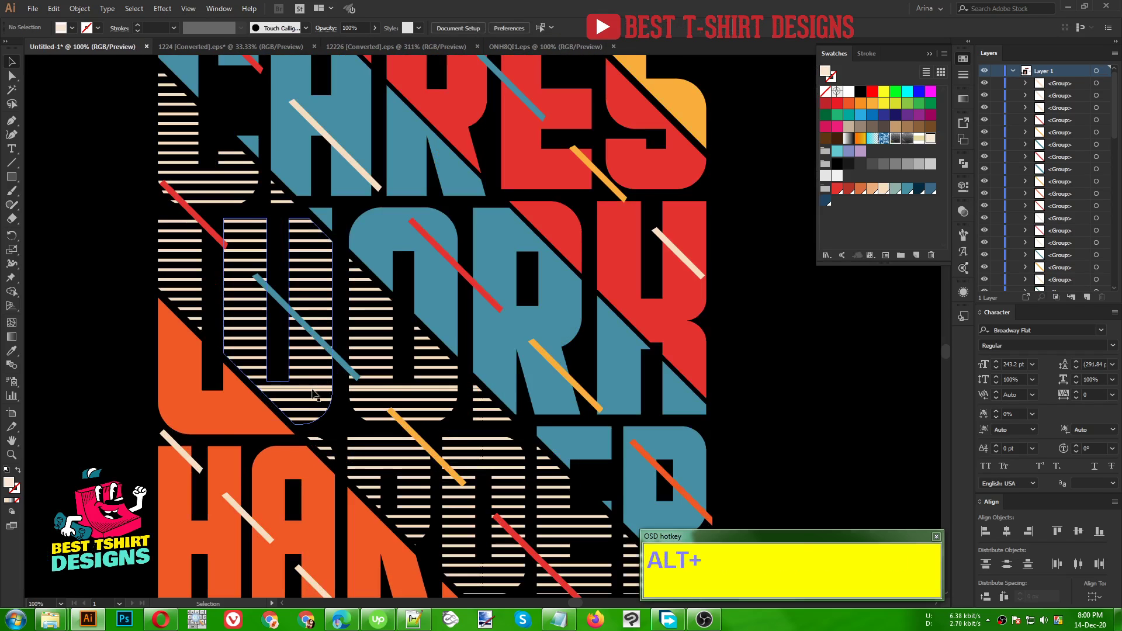
scroll("down", 3)
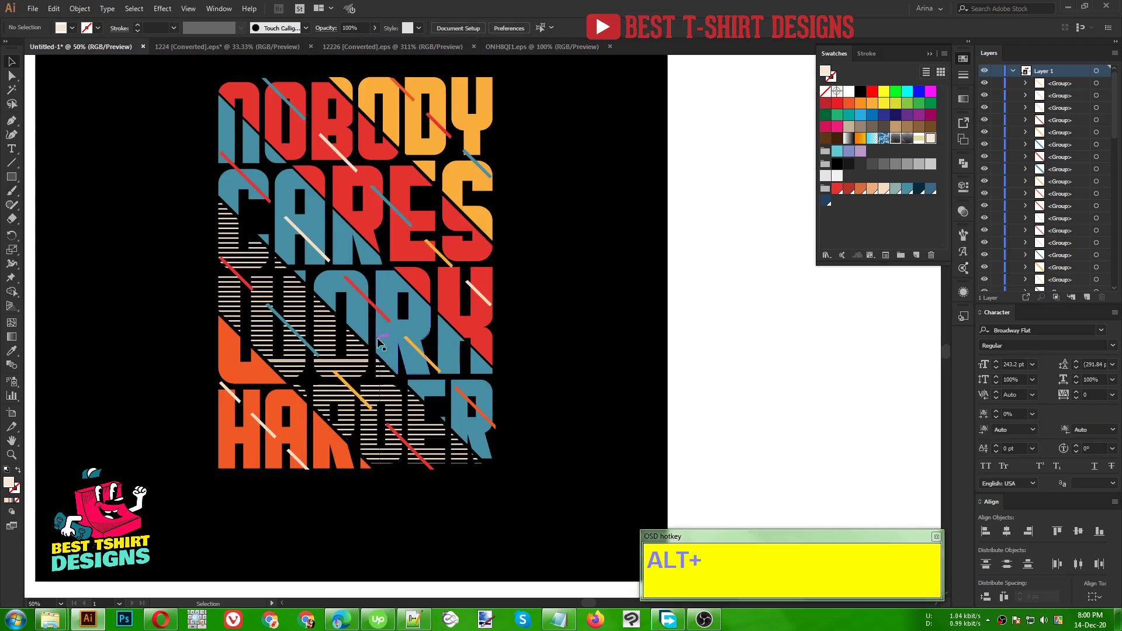
- Edit the stripe pattern swatch and reach its Pattern Options tile settings
left_click(935, 141)
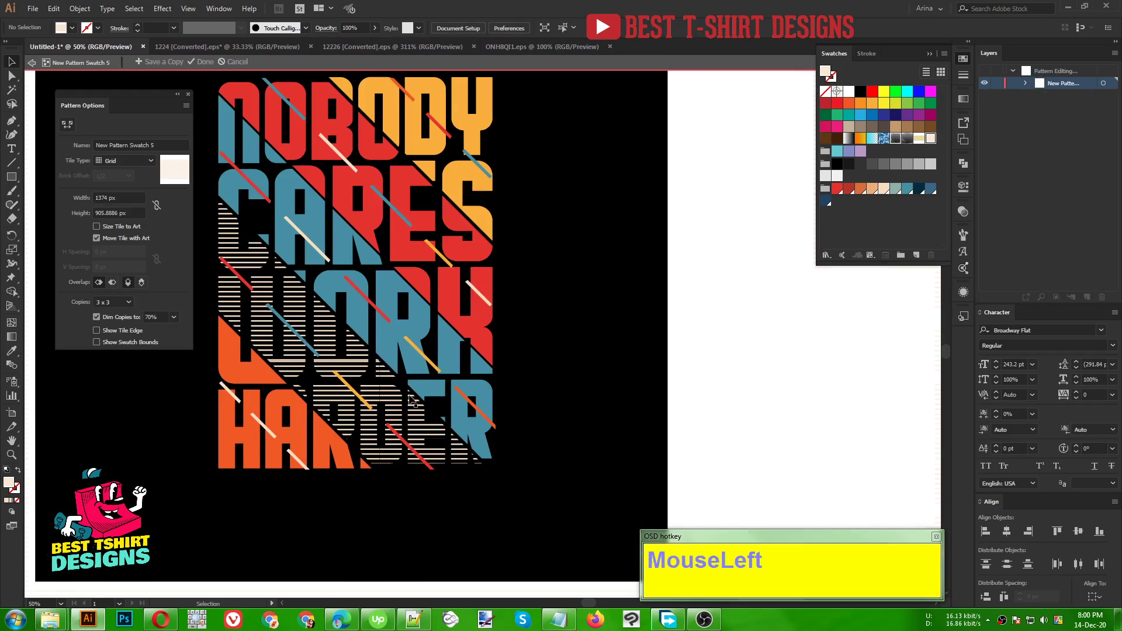
scroll("down", 3)
scroll("up", 3)
scroll("up", 3)
left_click(382, 388)
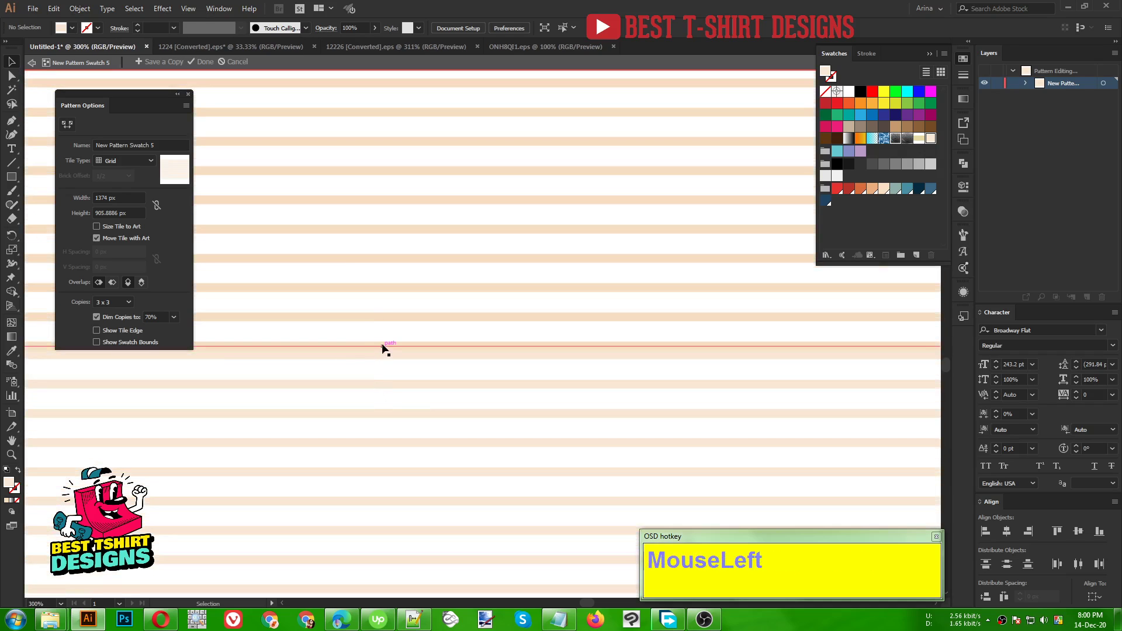
- Set the pattern tile height to 915 px so the stripes repeat evenly
scroll("down", 3)
scroll("up", 3)
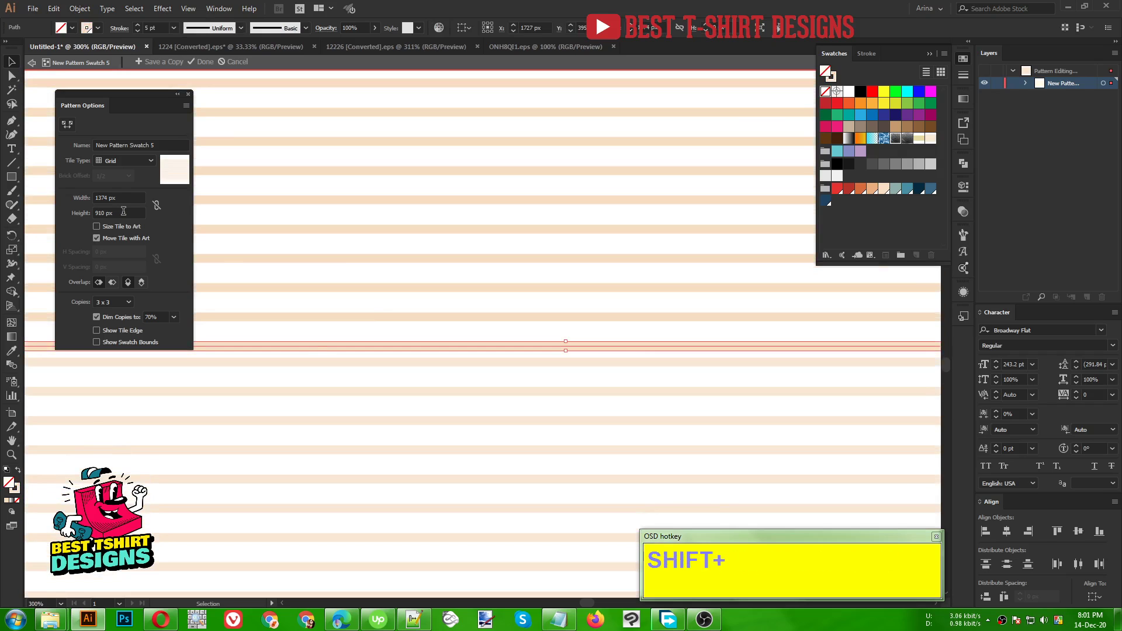
scroll("down", 3)
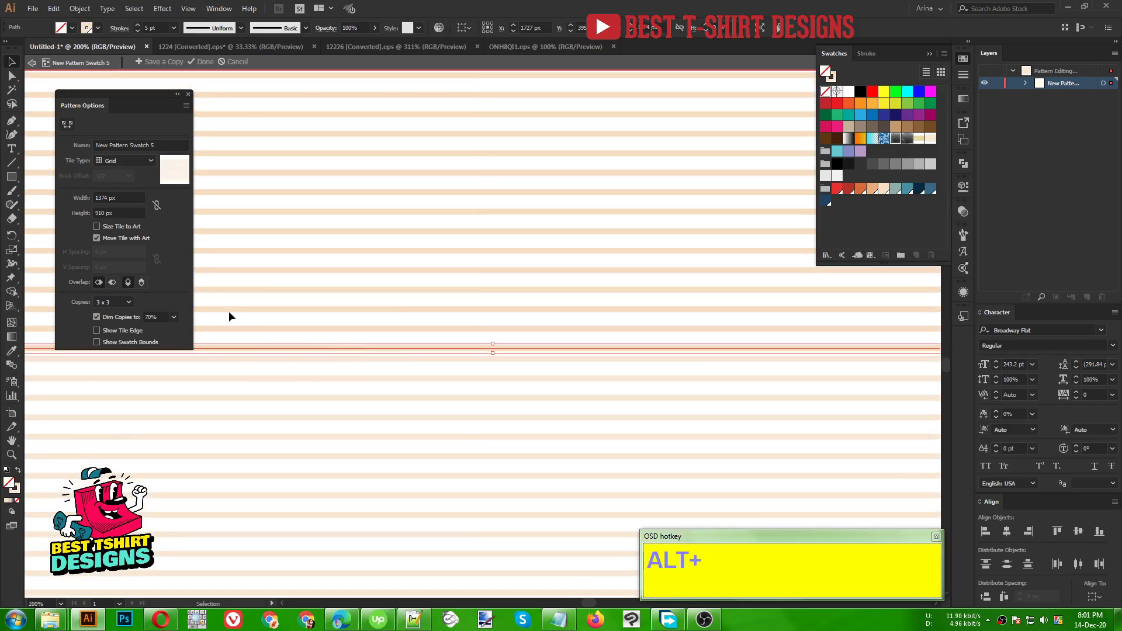
scroll("up", 3)
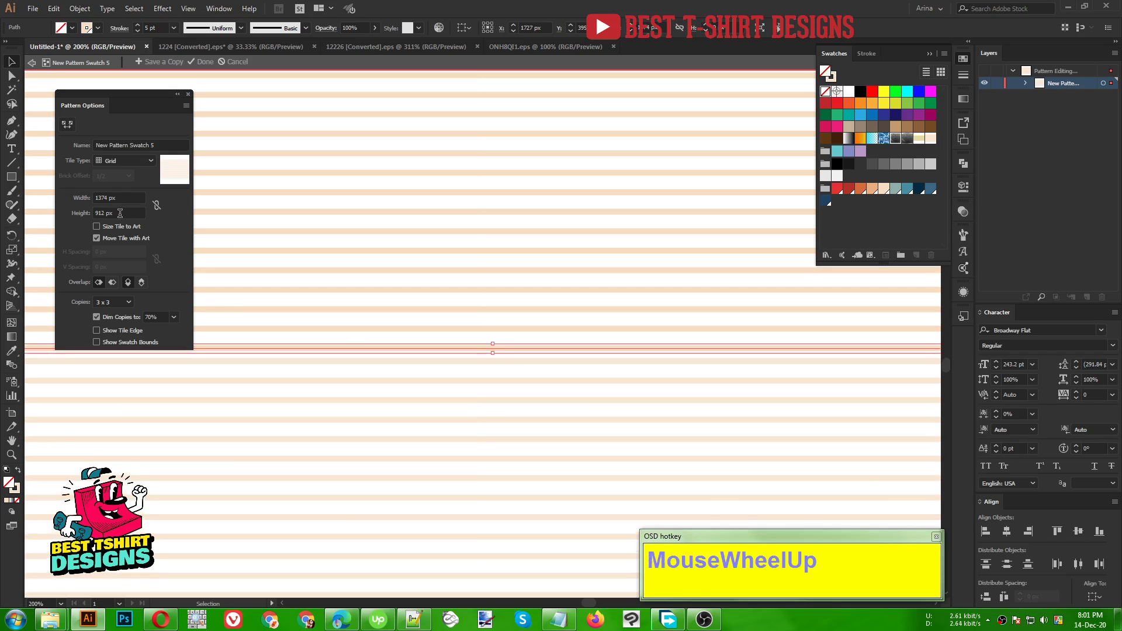
left_click(371, 333)
scroll("down", 3)
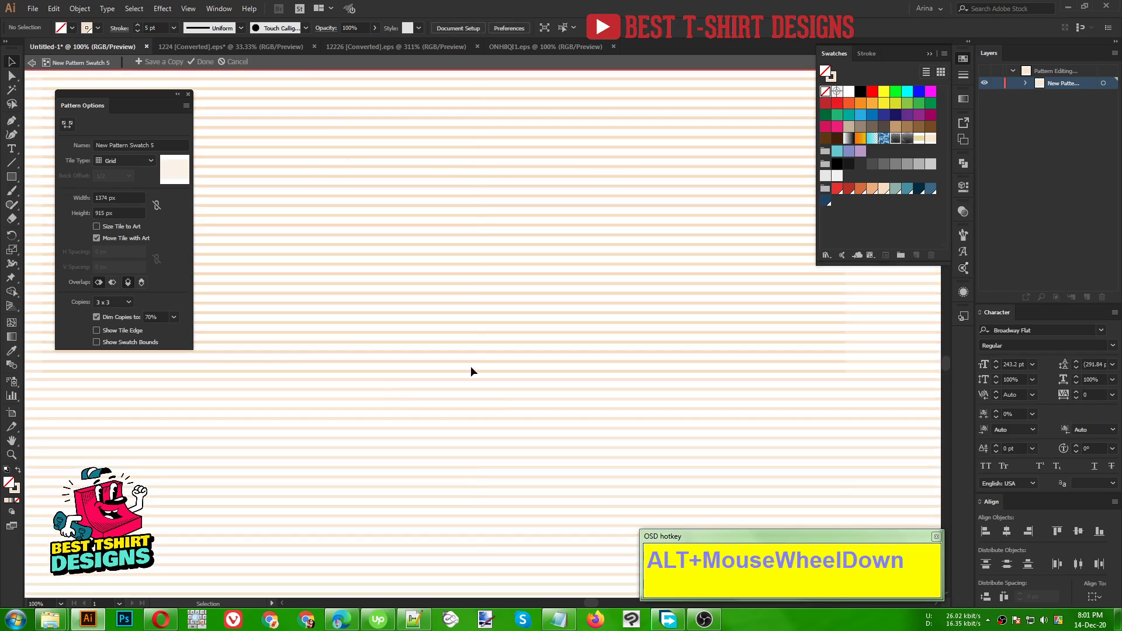
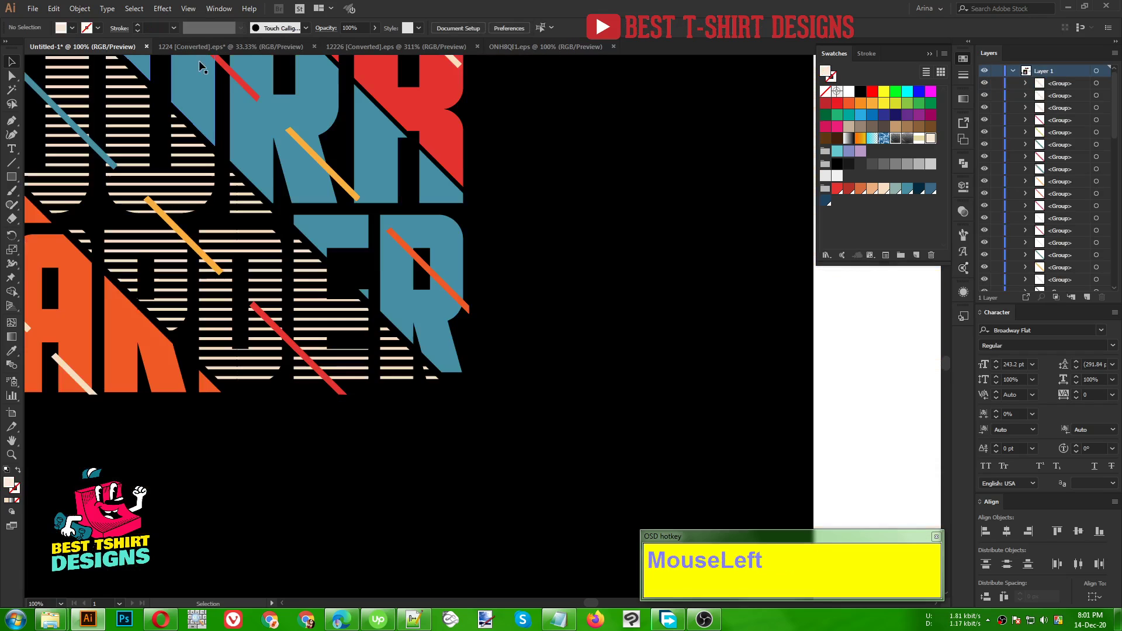
- Leave pattern editing and zoom out to review the striped slogan on the artboard
left_click(433, 439)
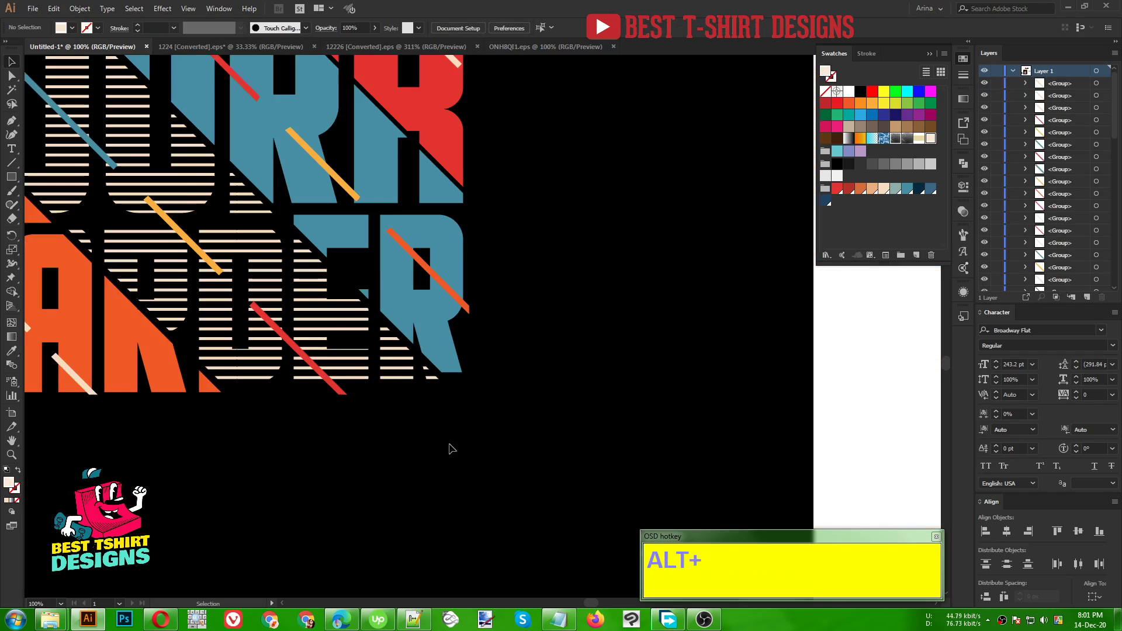
scroll("down", 3)
left_click(441, 327)
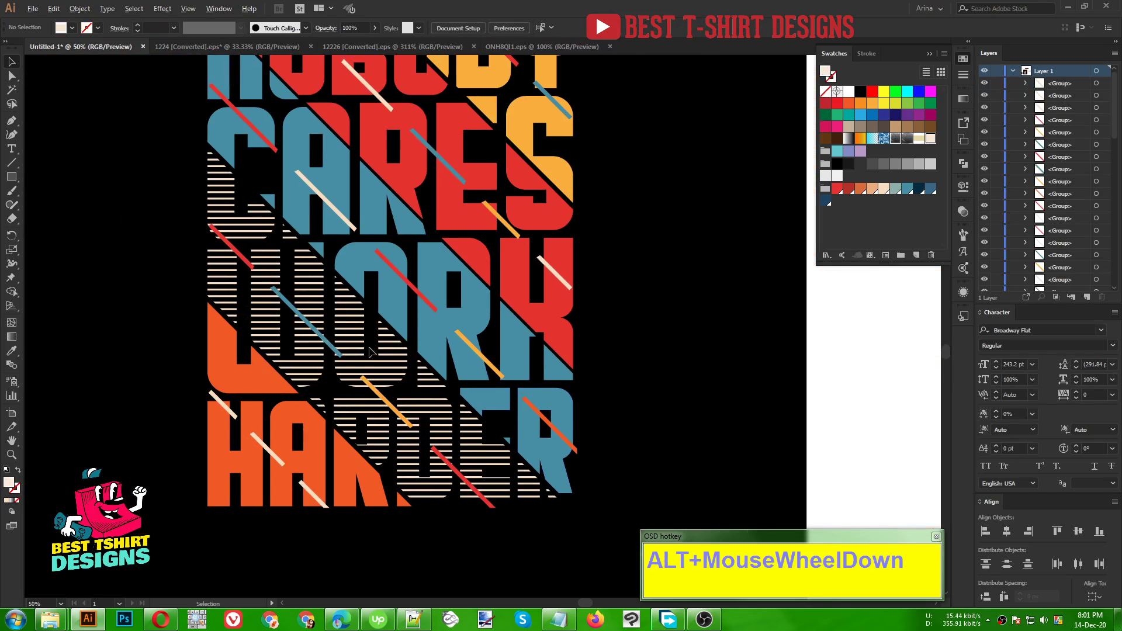
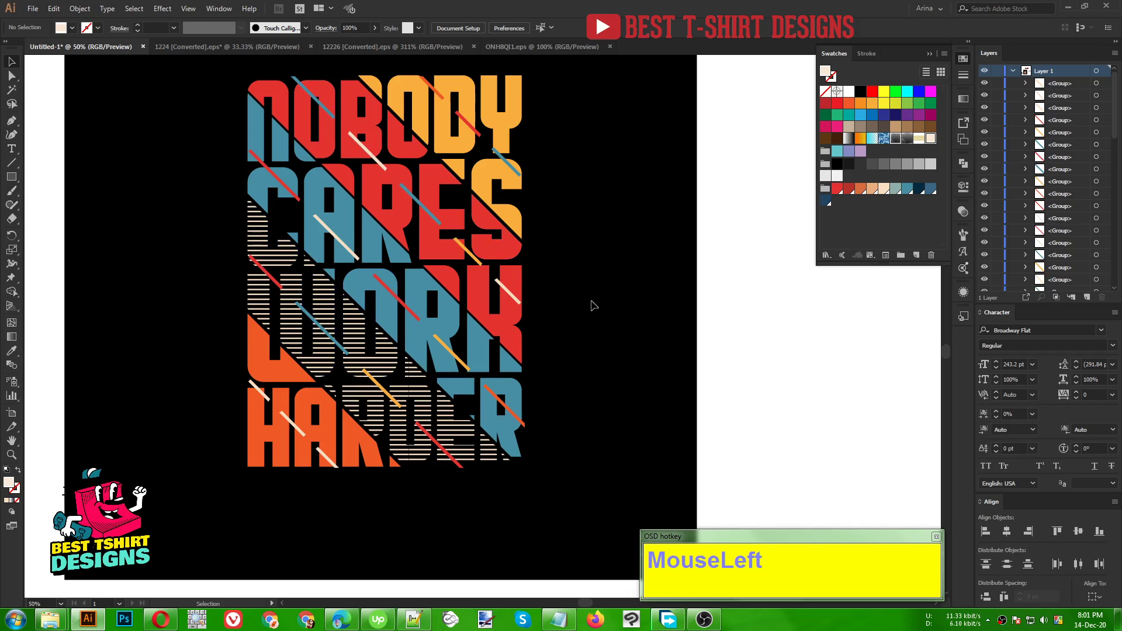
scroll("up", 3)
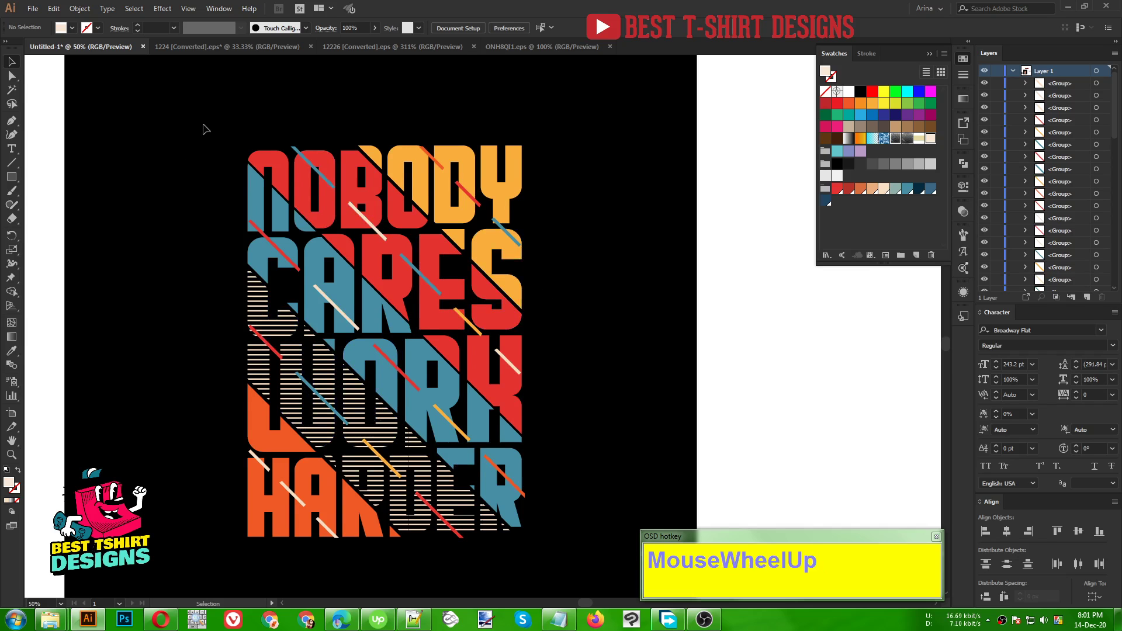
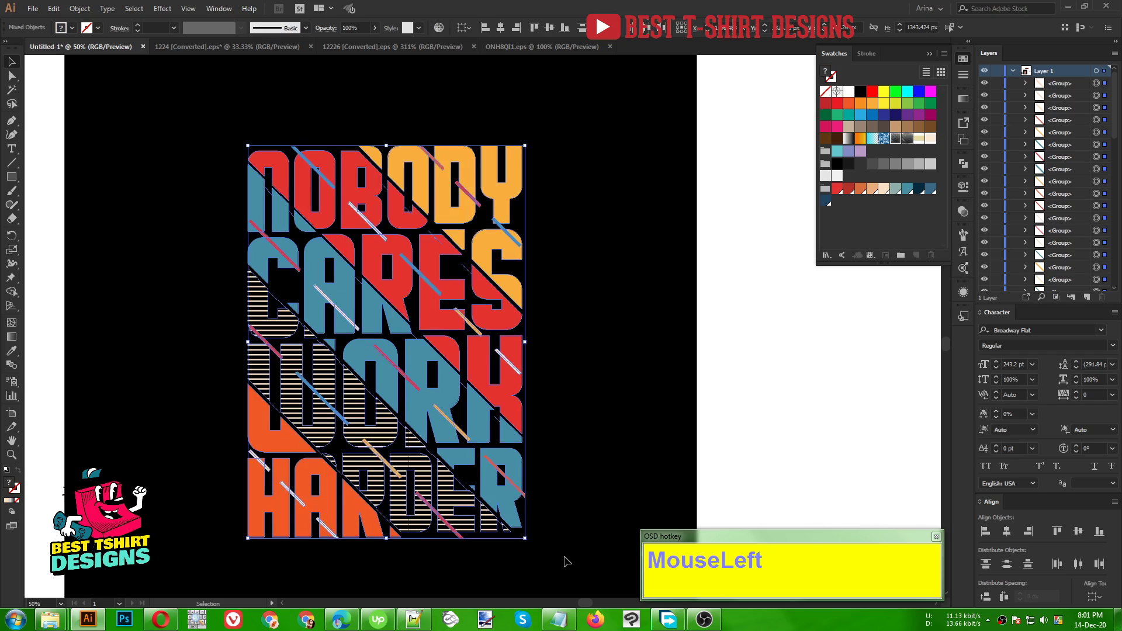
key("shift+m")
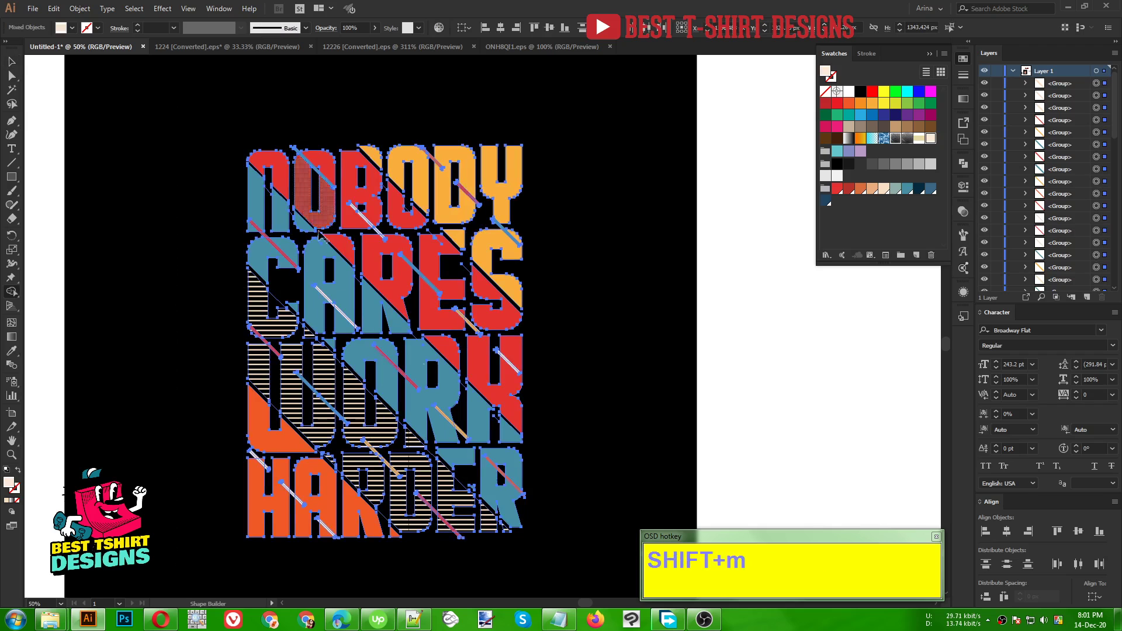
scroll("up", 3)
- Switch to the ONHBQI1.eps document and browse its grunge textures
left_click(332, 137)
scroll("down", 3)
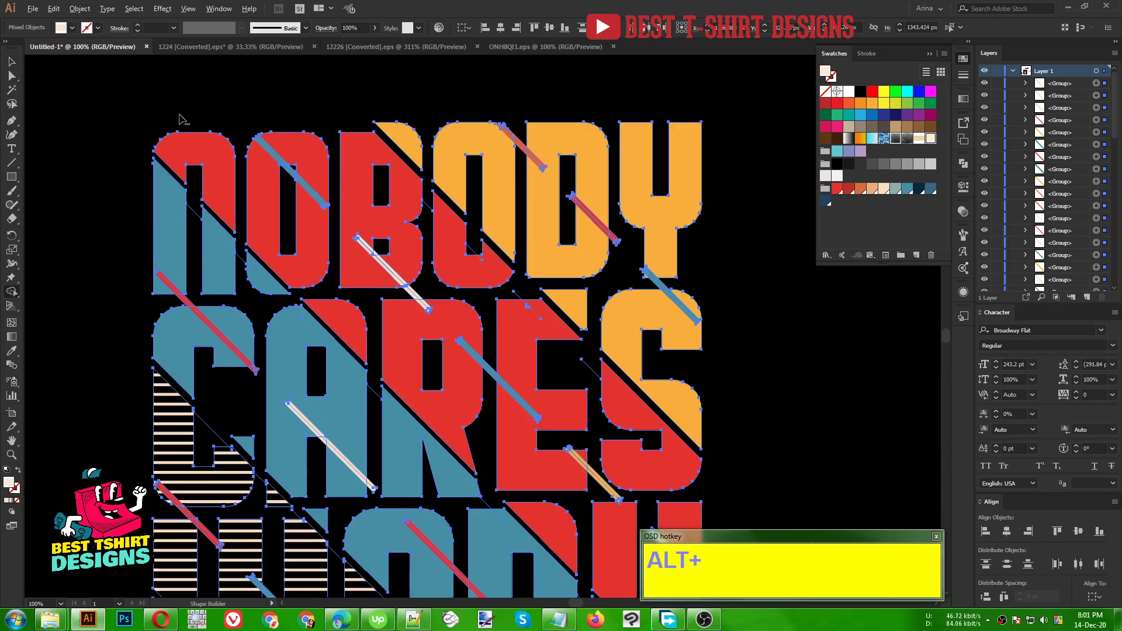
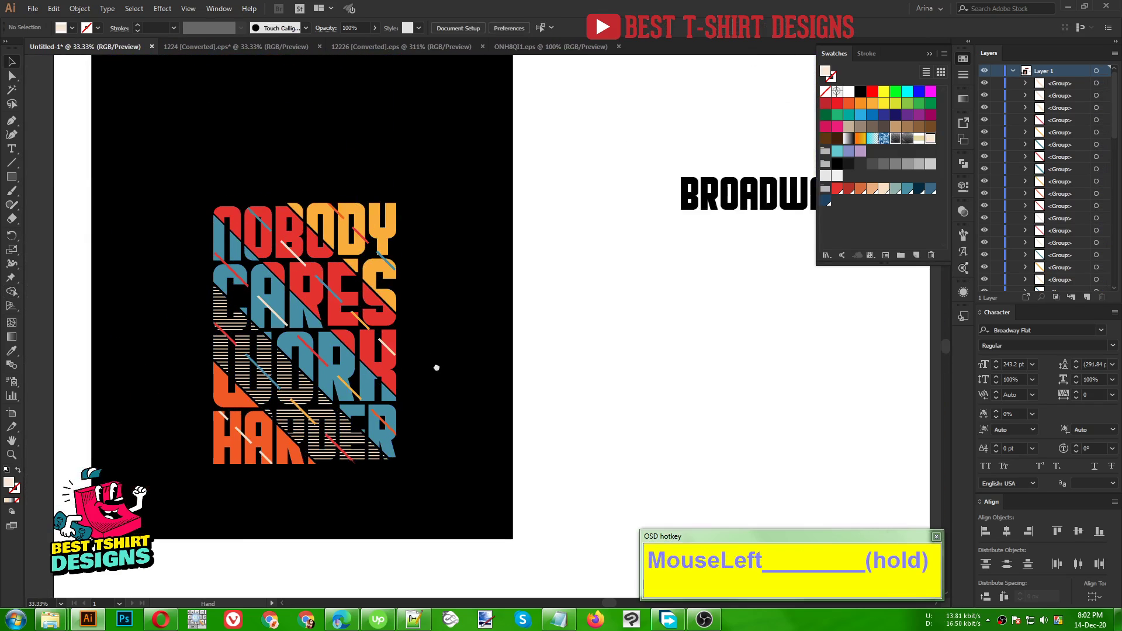
scroll("down", 3)
scroll("up", 3)
scroll("down", 3)
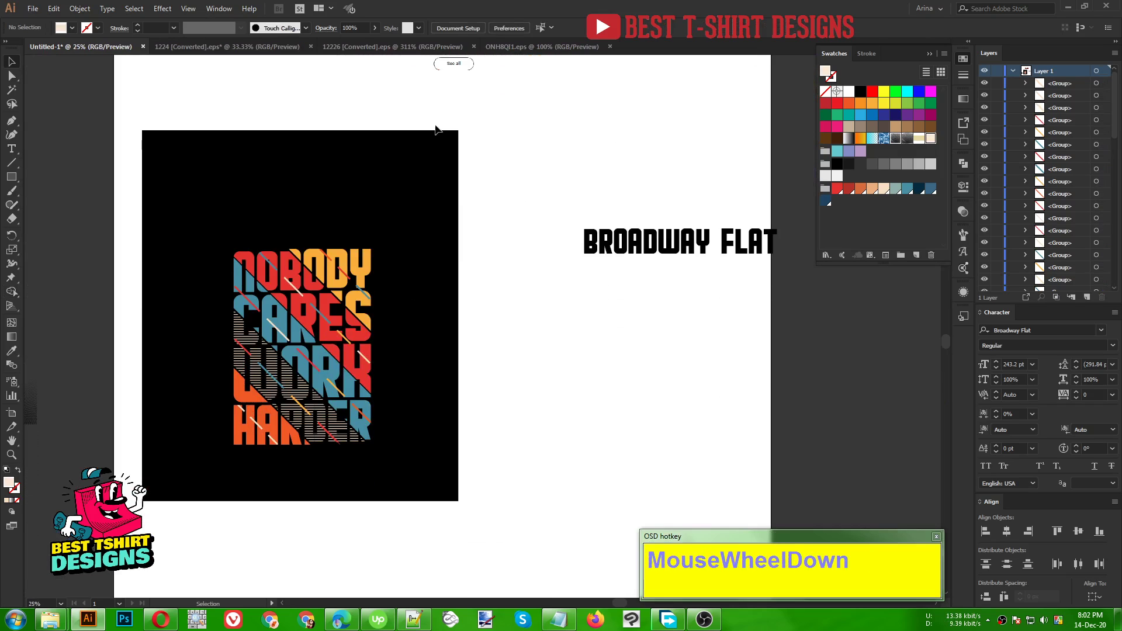
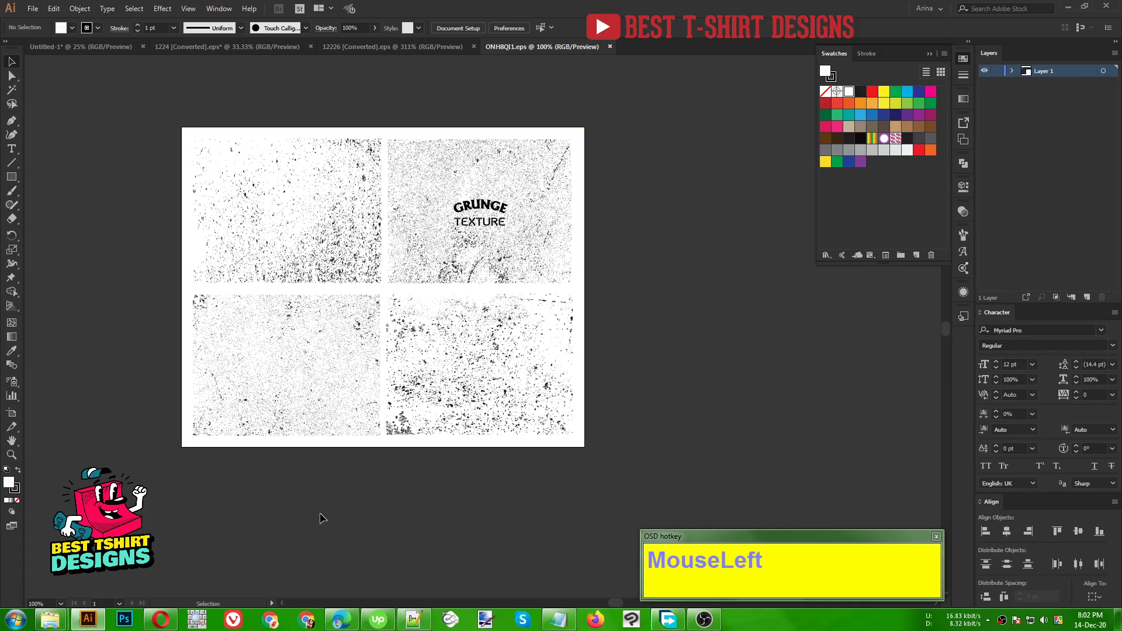
- Copy the bottom-left grunge texture, return to the poster and group the slogan pieces
key("v")
key("ctrl+c")
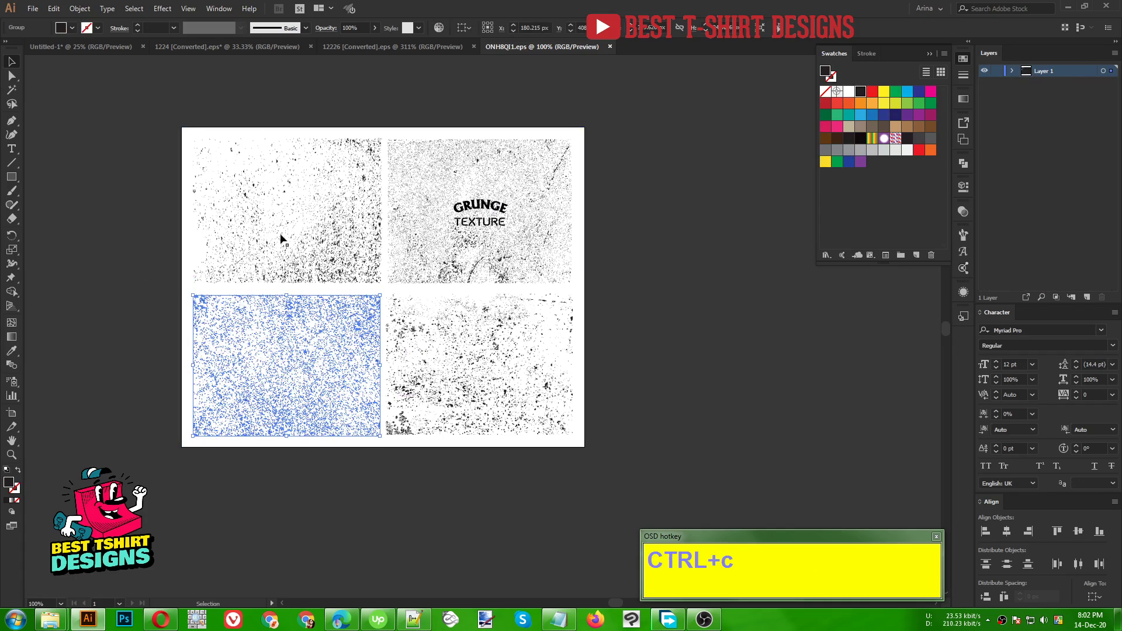
left_click(93, 50)
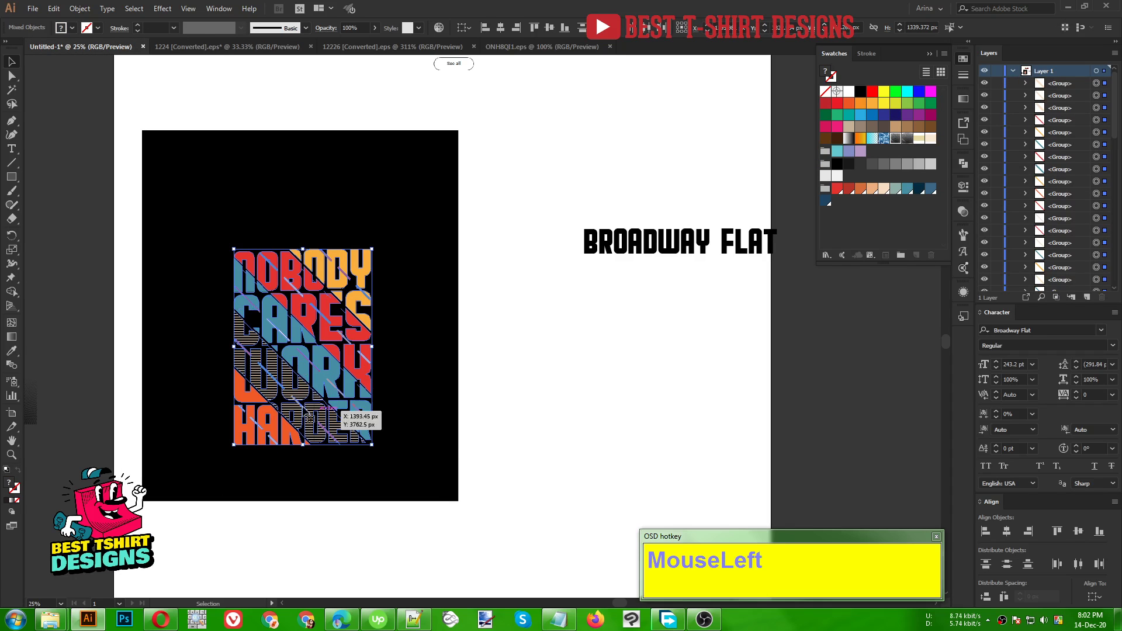
key("ctrl+g")
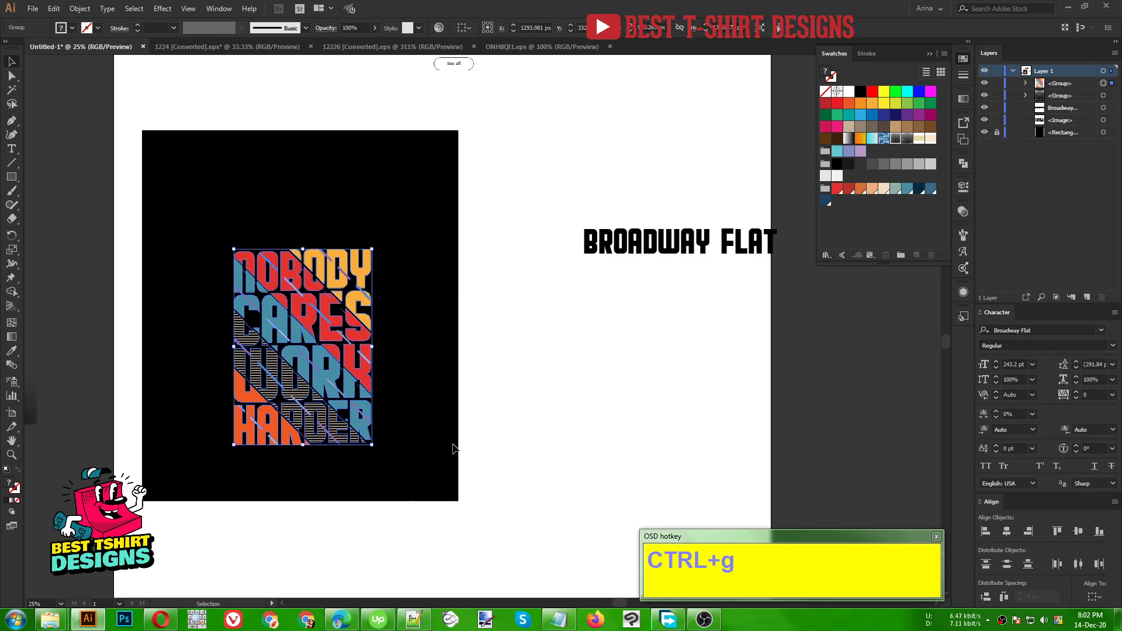
- Make an opacity mask on the slogan group and paste the grunge texture into it
left_click(968, 218)
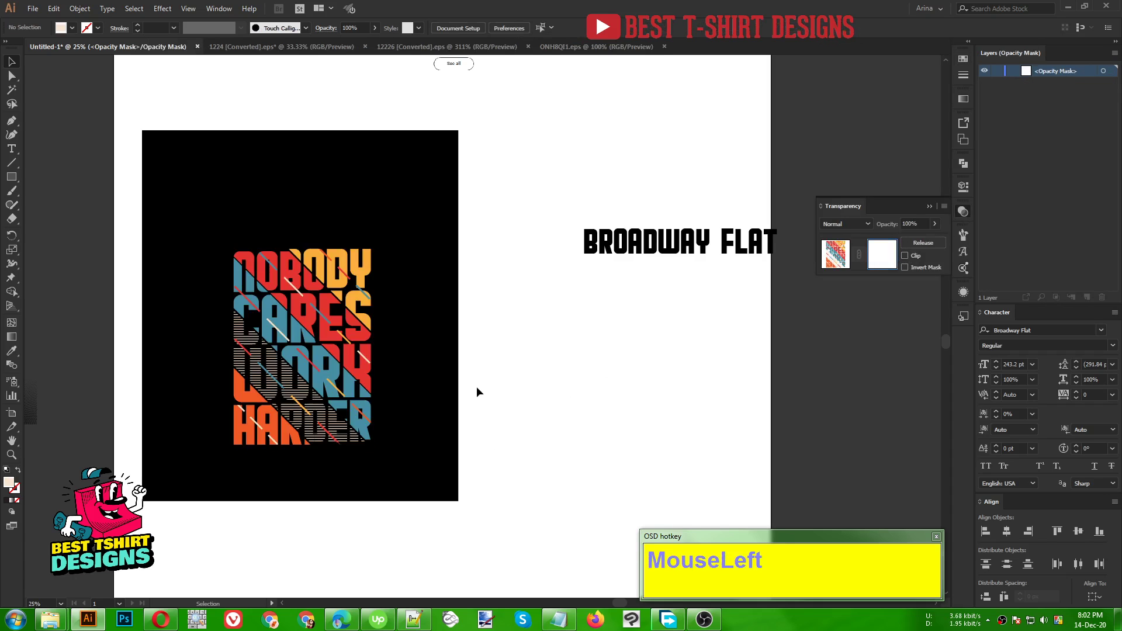
key("ctrl+v")
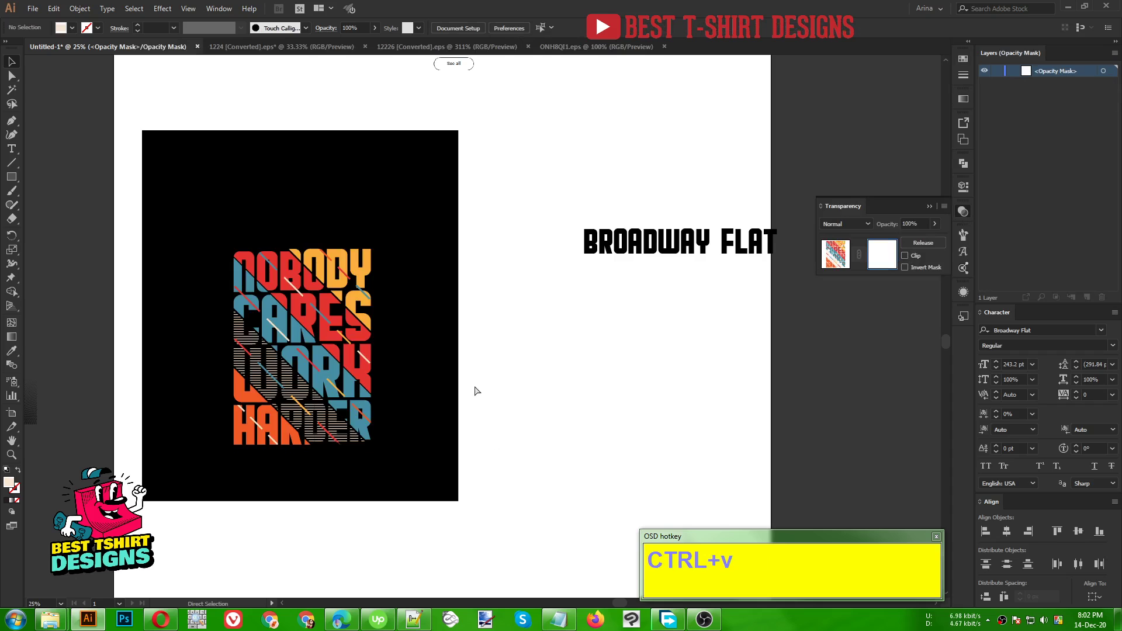
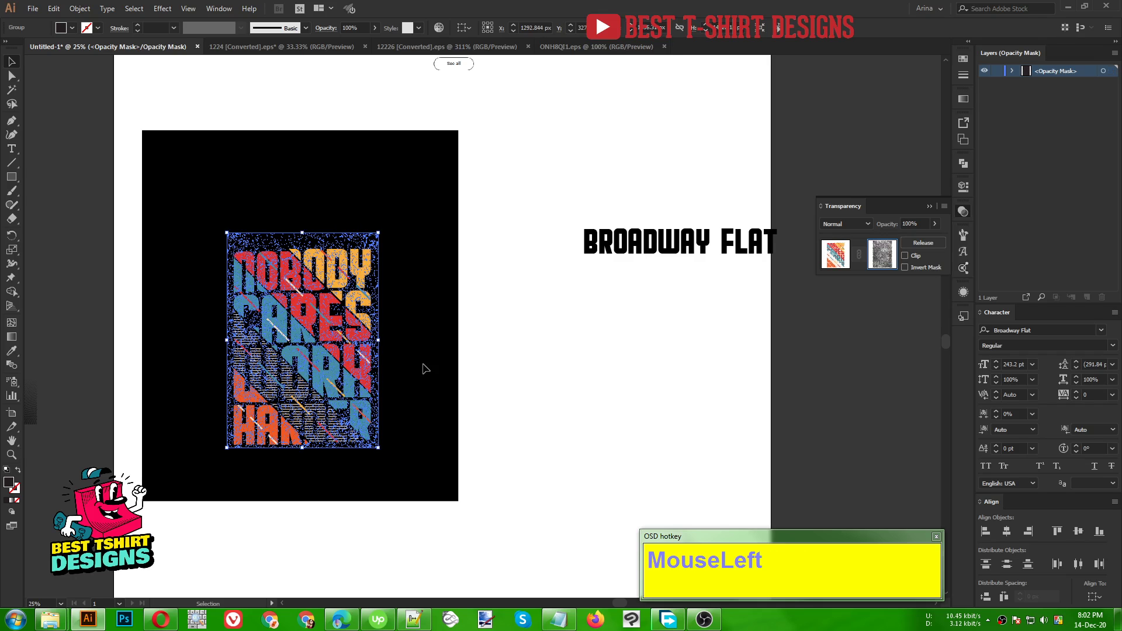
scroll("up", 3)
scroll("down", 3)
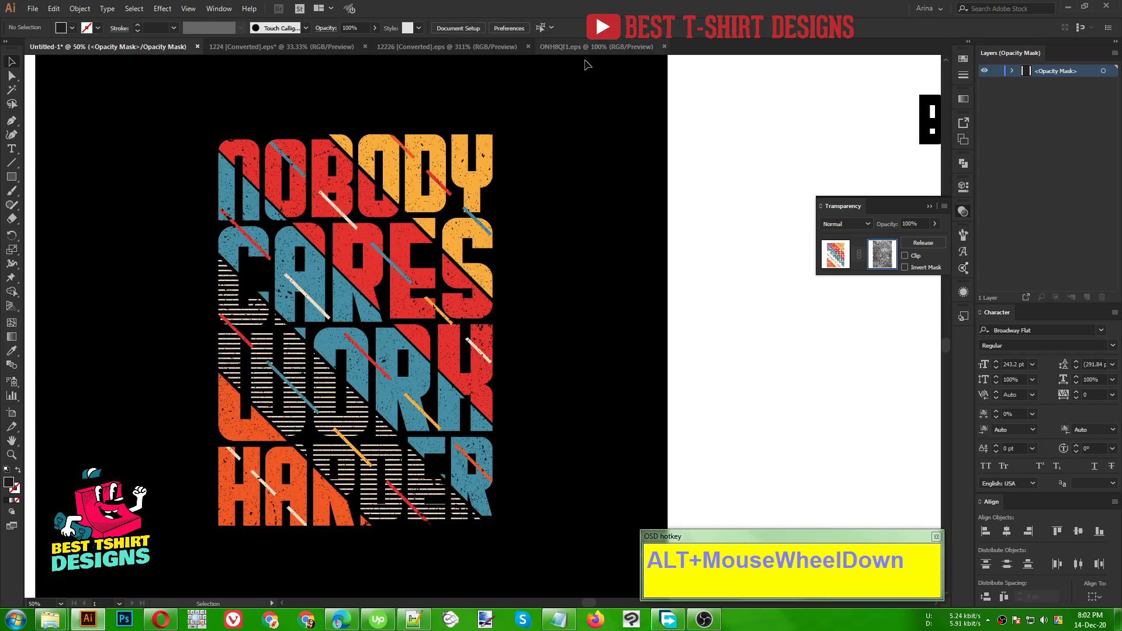
- Copy the top-right grunge texture and paste it into the slogan's opacity mask instead
left_click(580, 52)
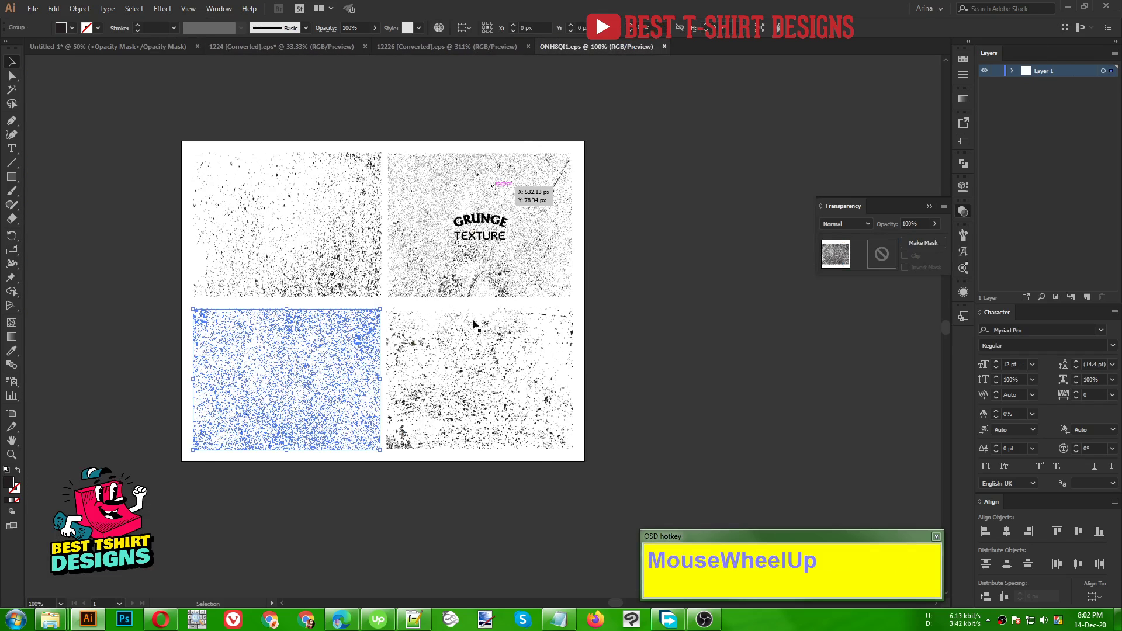
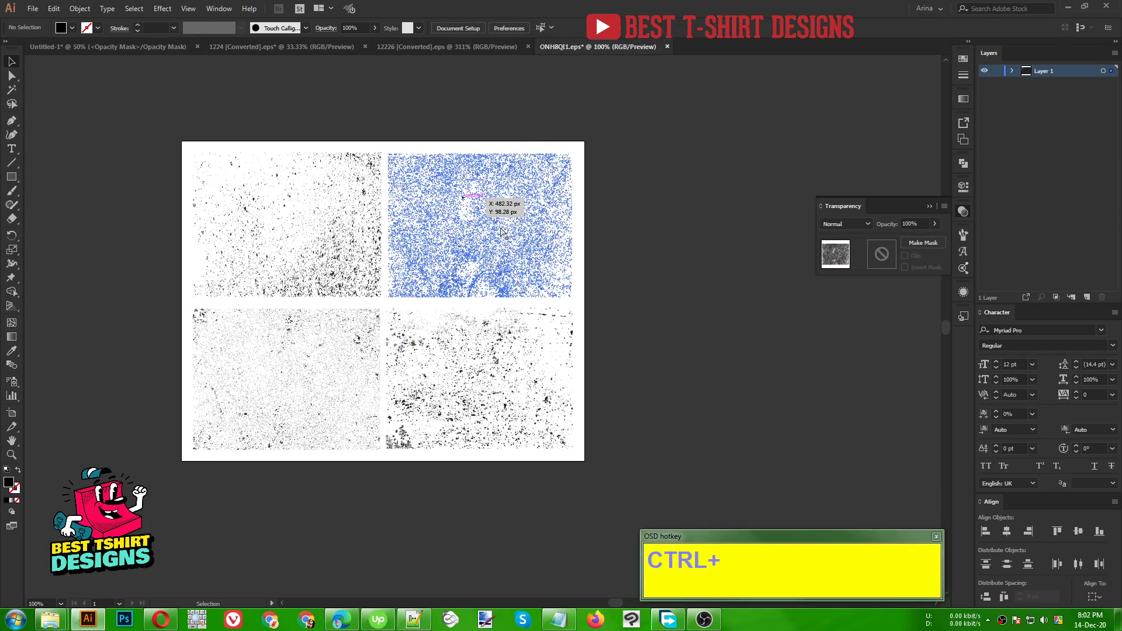
key("ctrl+c")
left_click(145, 48)
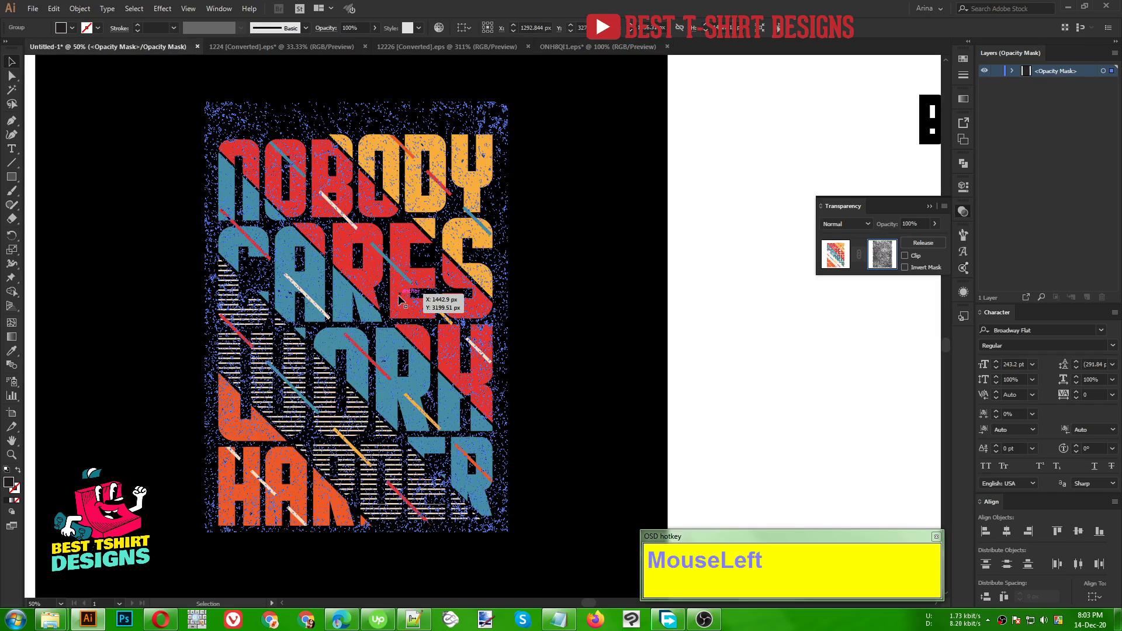
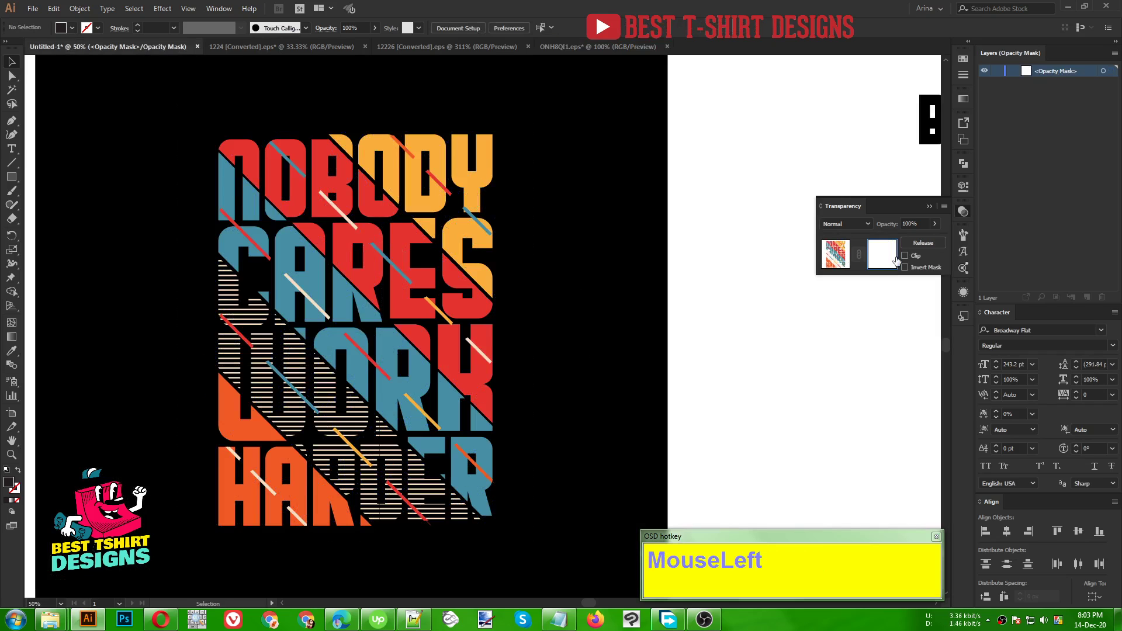
key("ctrl+v")
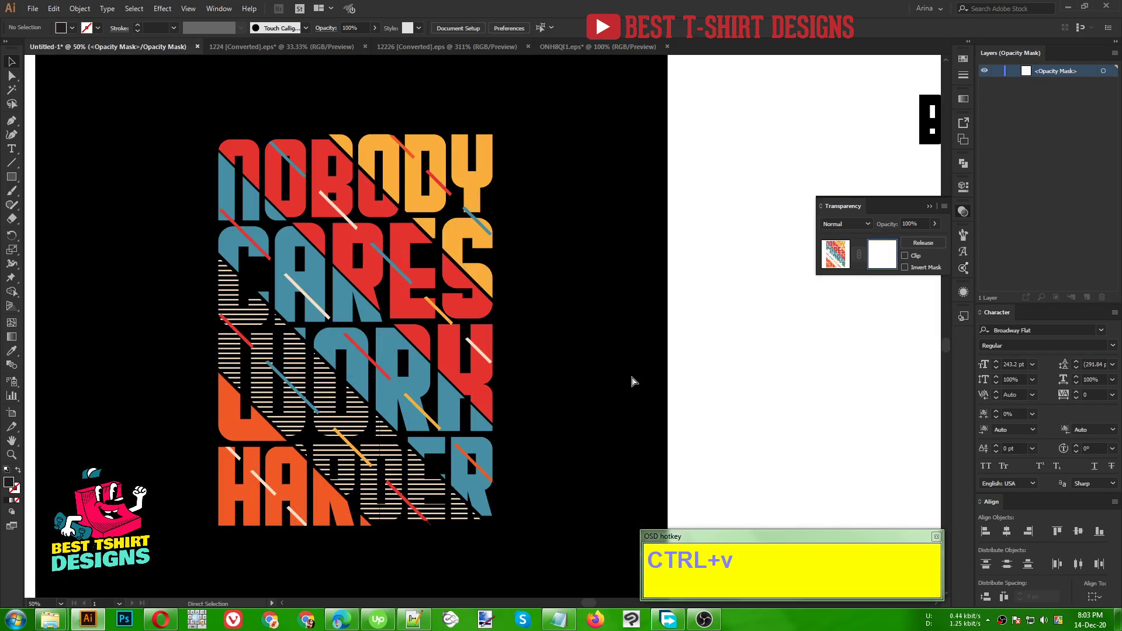
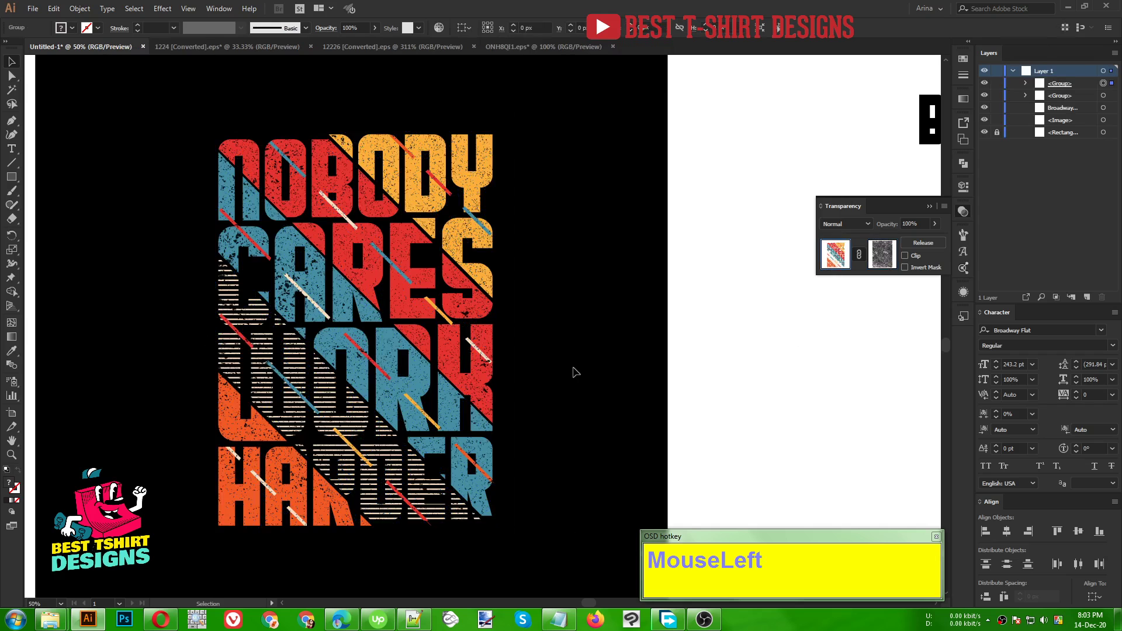
- Isolate the diagonal accent stripe group for recolouring
scroll("up", 3)
left_click(553, 367)
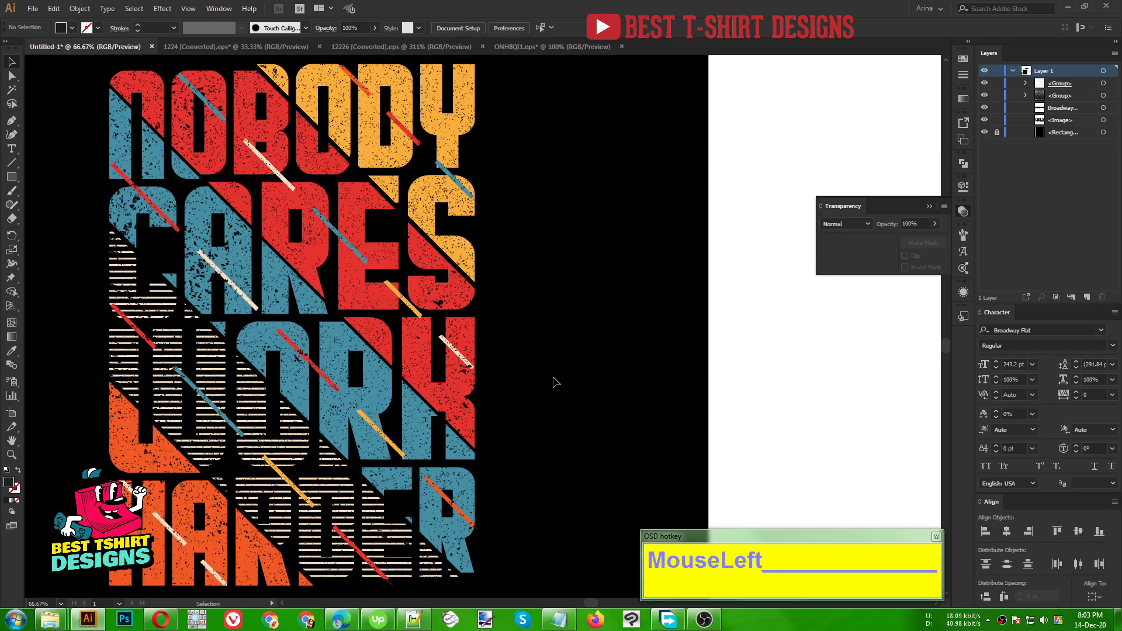
type("____________________")
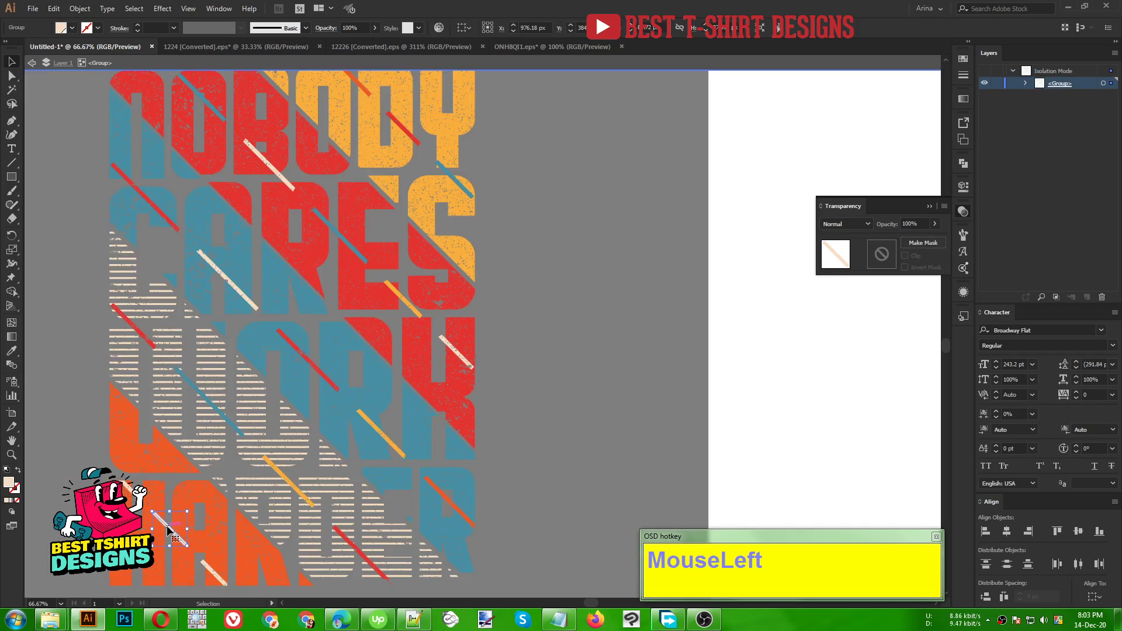
- Sample new colours onto stripes with the Eyedropper, then leave isolation
key("i")
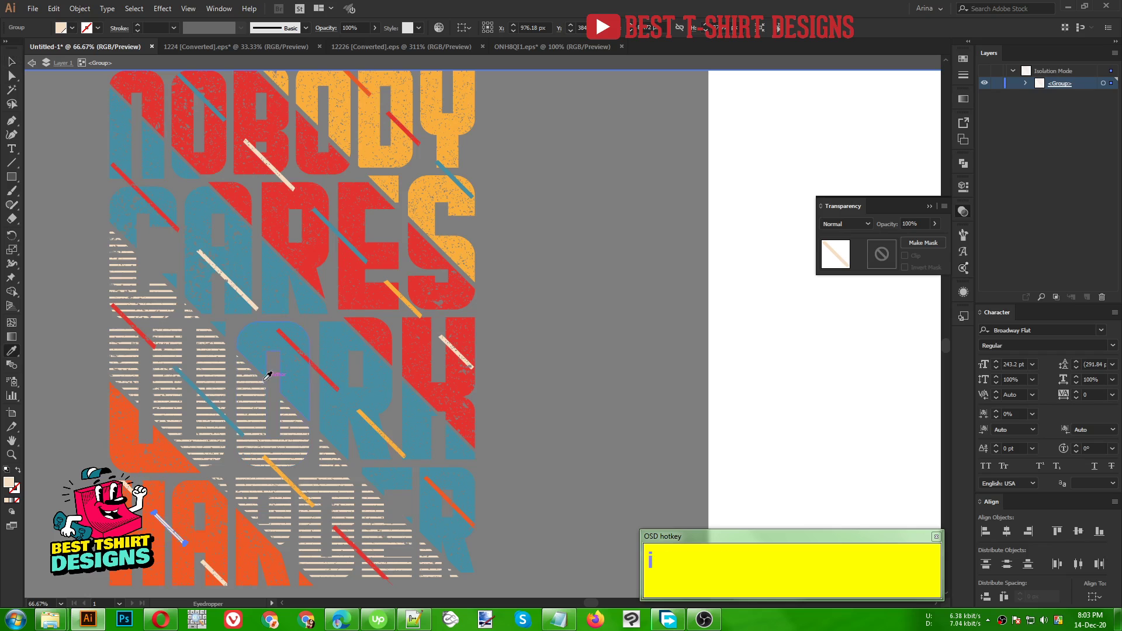
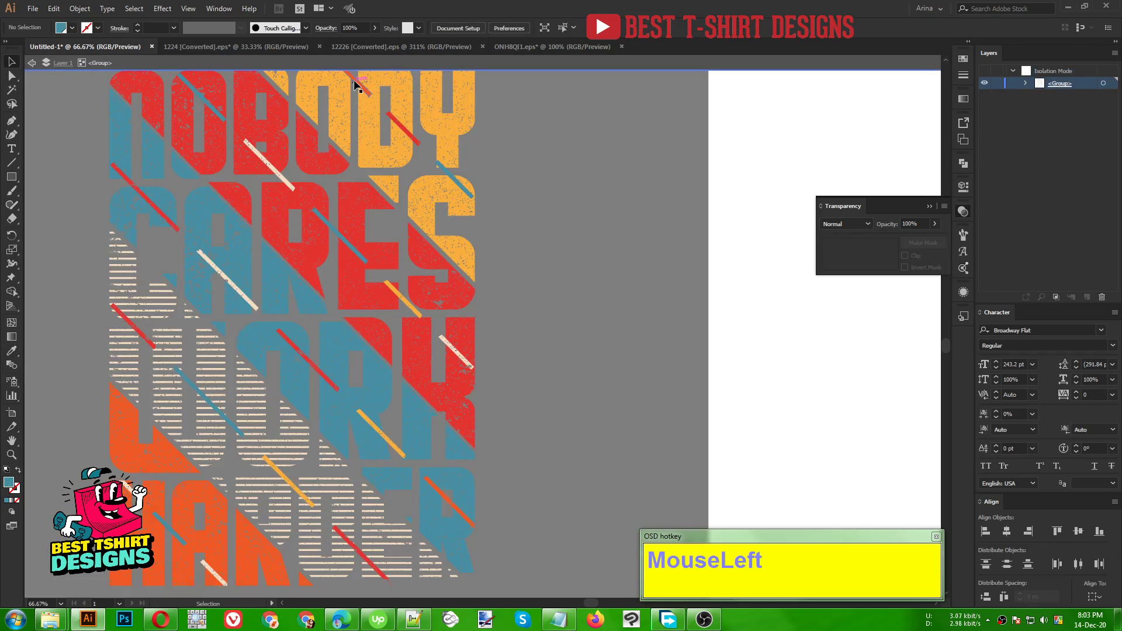
key("i")
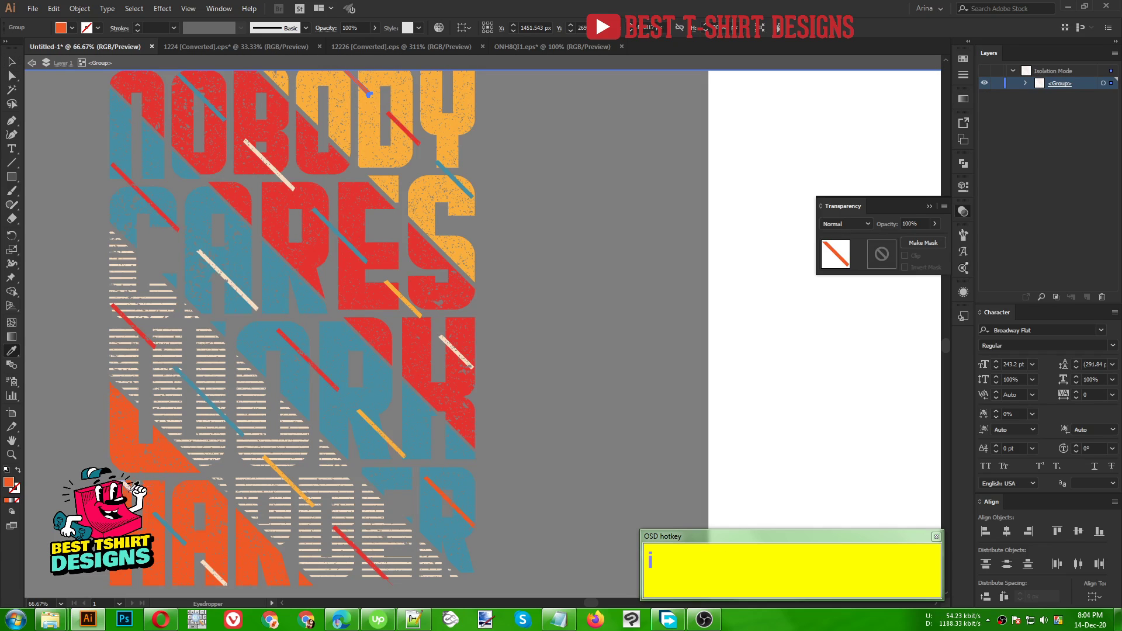
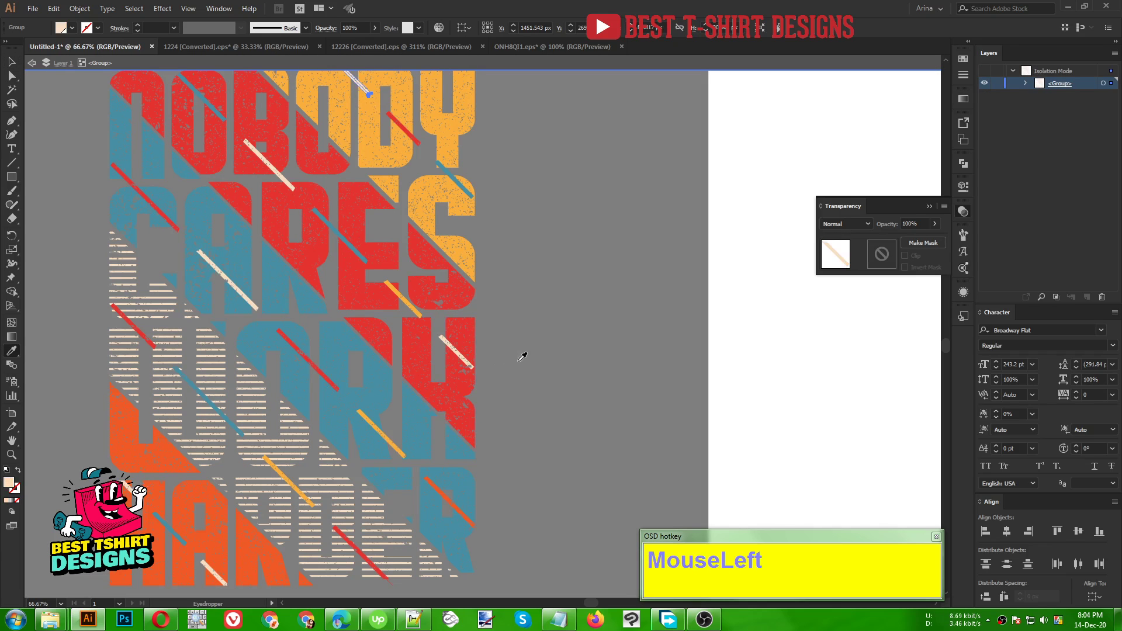
key("v")
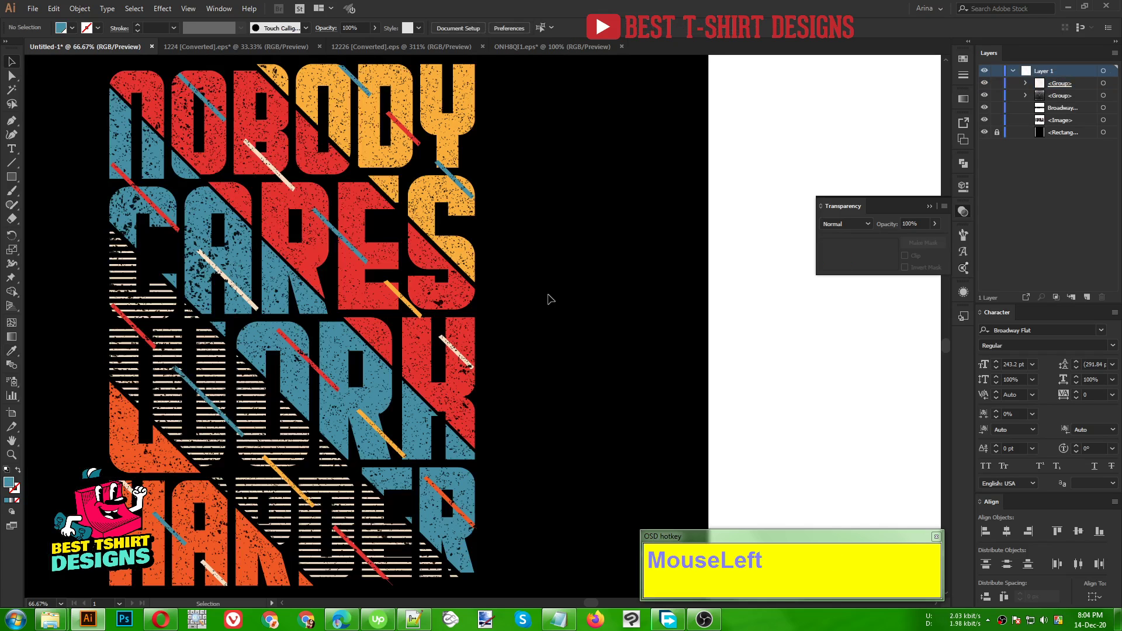